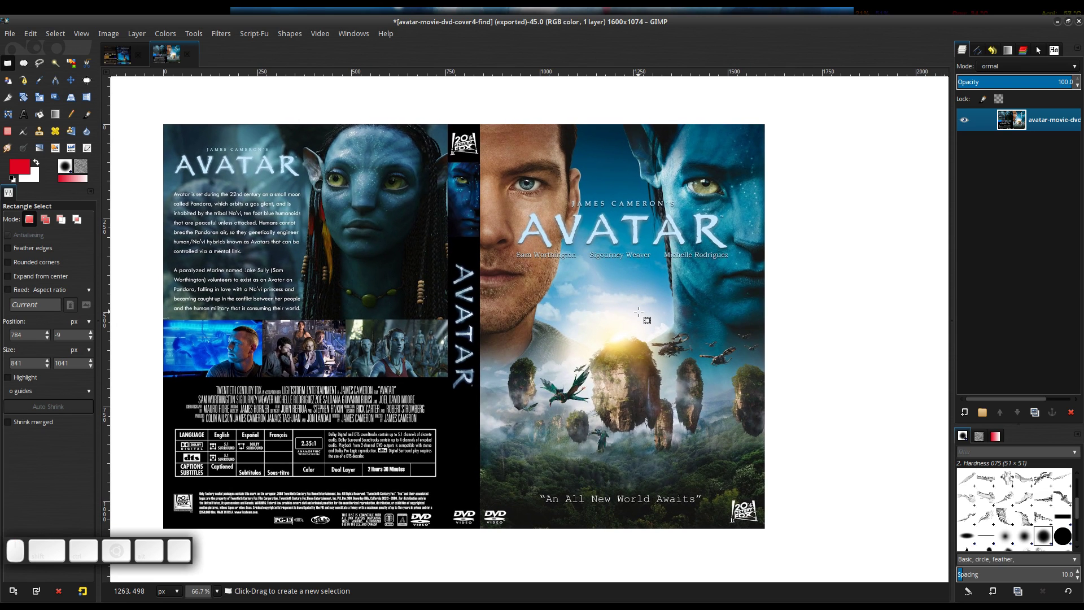
Step: Rectangle-select the front cover and align the selection with its left edge
key("r")
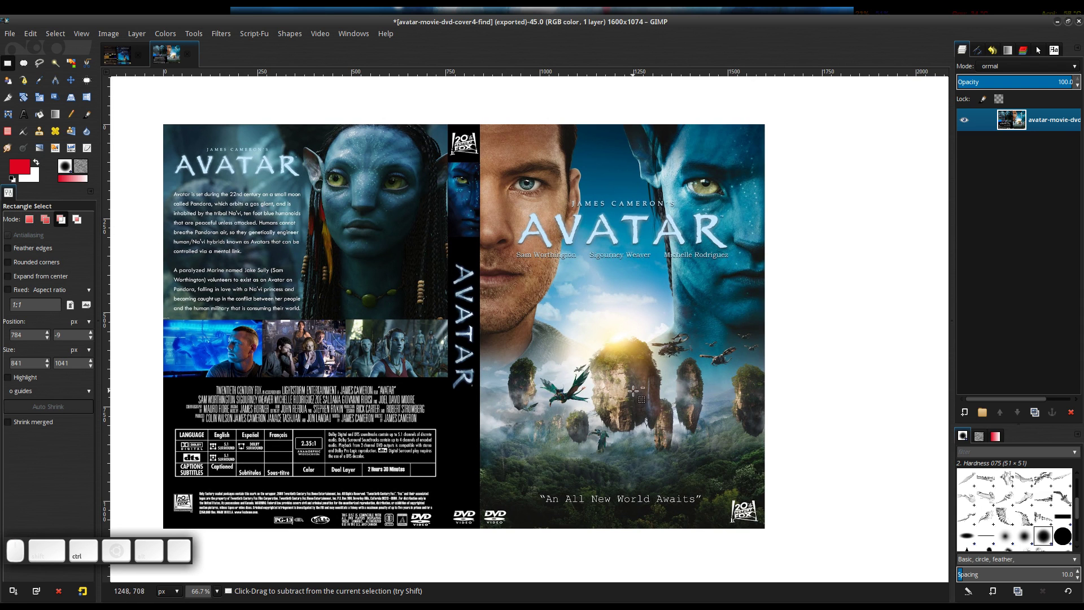
scroll("up", 3)
scroll("down", 3)
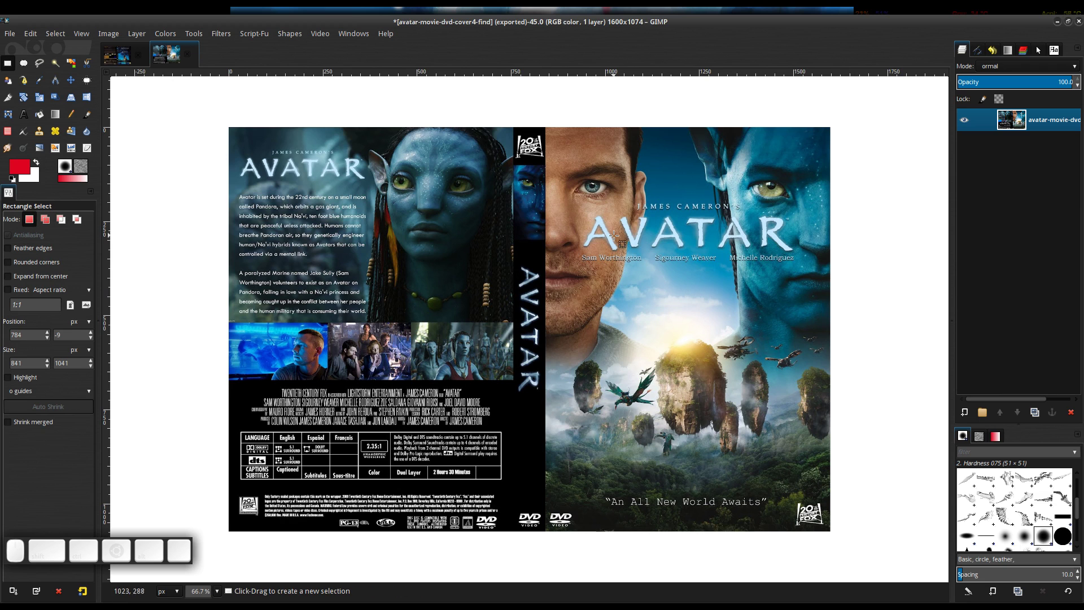
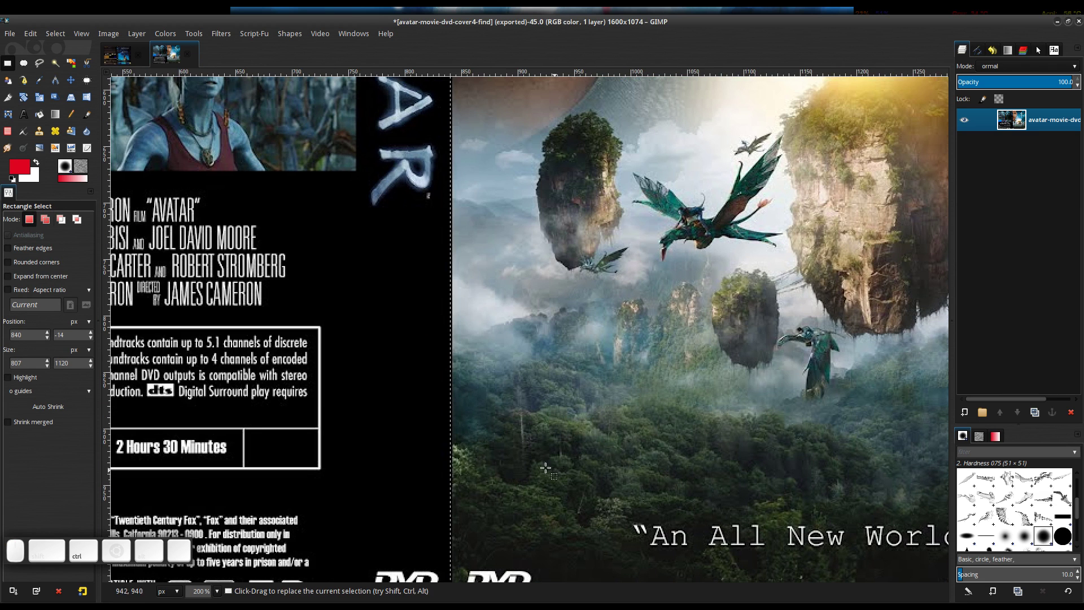
left_click_drag(459, 389, 632, 369)
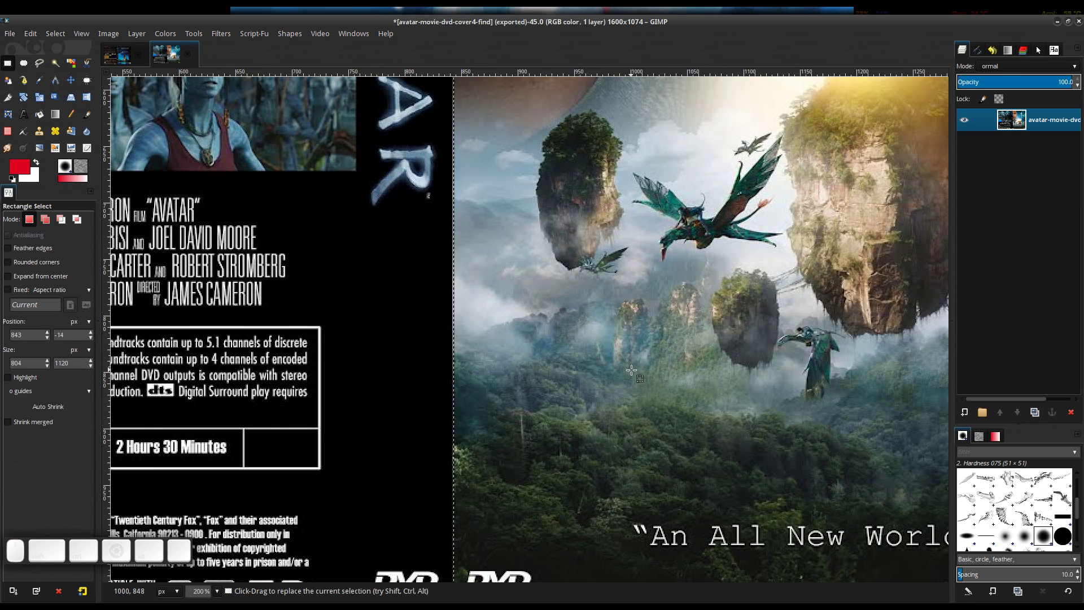
scroll("down", 3)
Step: Copy the front cover, paste it as a new 757 × 1074 image and clear the selection
key("ctrl+shift+c")
left_click(741, 326)
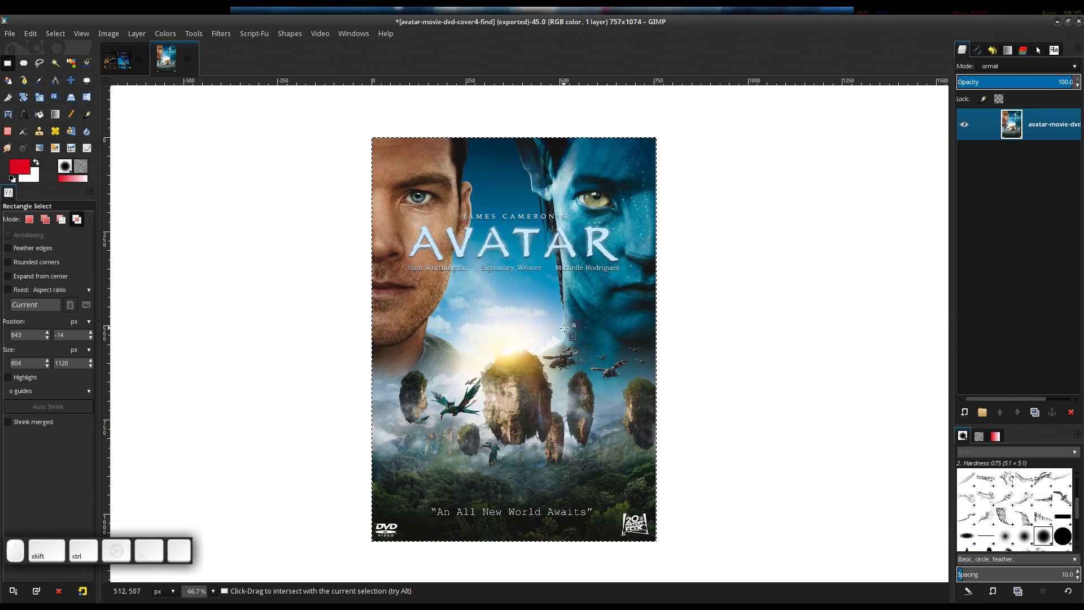
key("ctrl+shift+c")
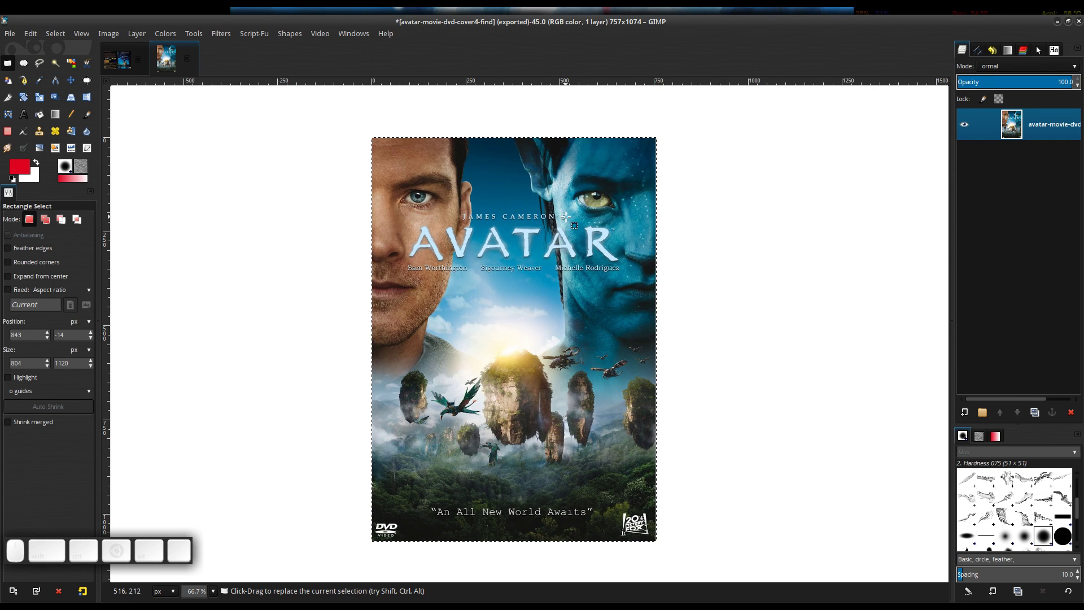
key("ctrl+shift+a")
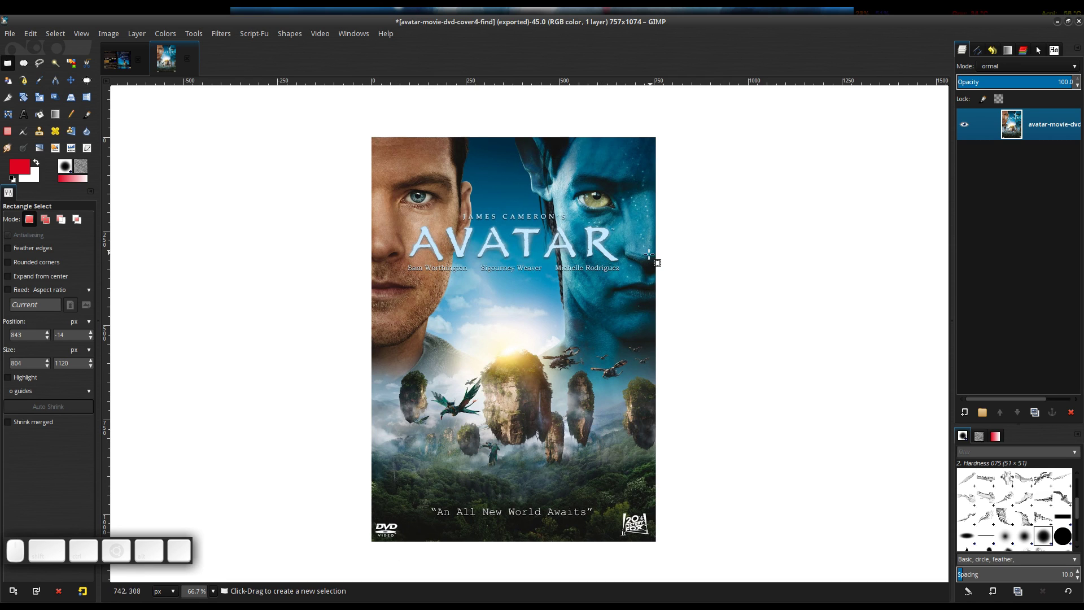
Step: Scale the image to 1000 × 1426 pixels with width and height unlinked
key("s")
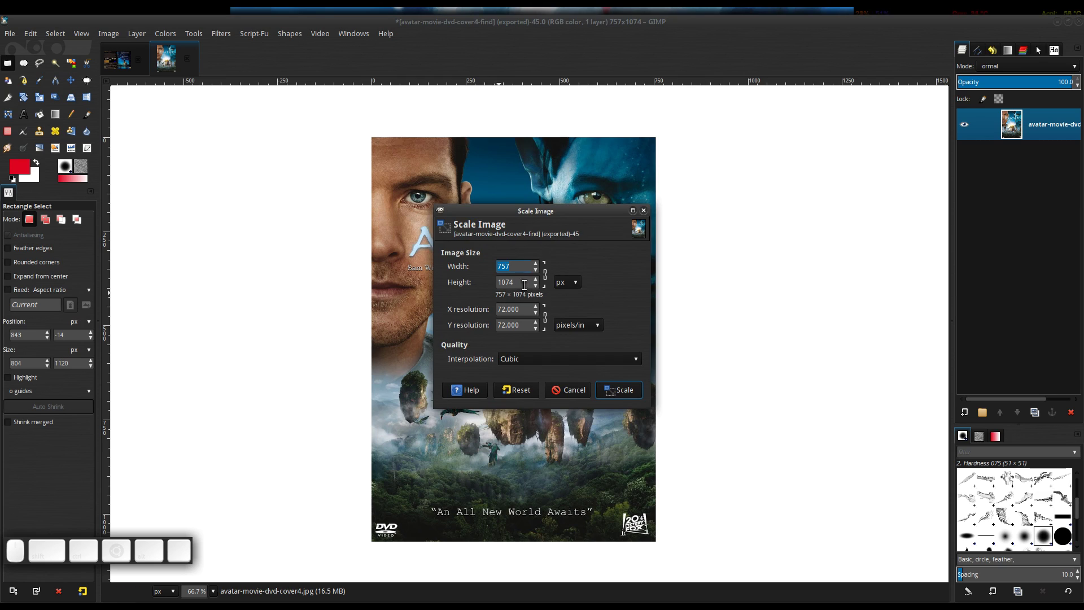
left_click(548, 280)
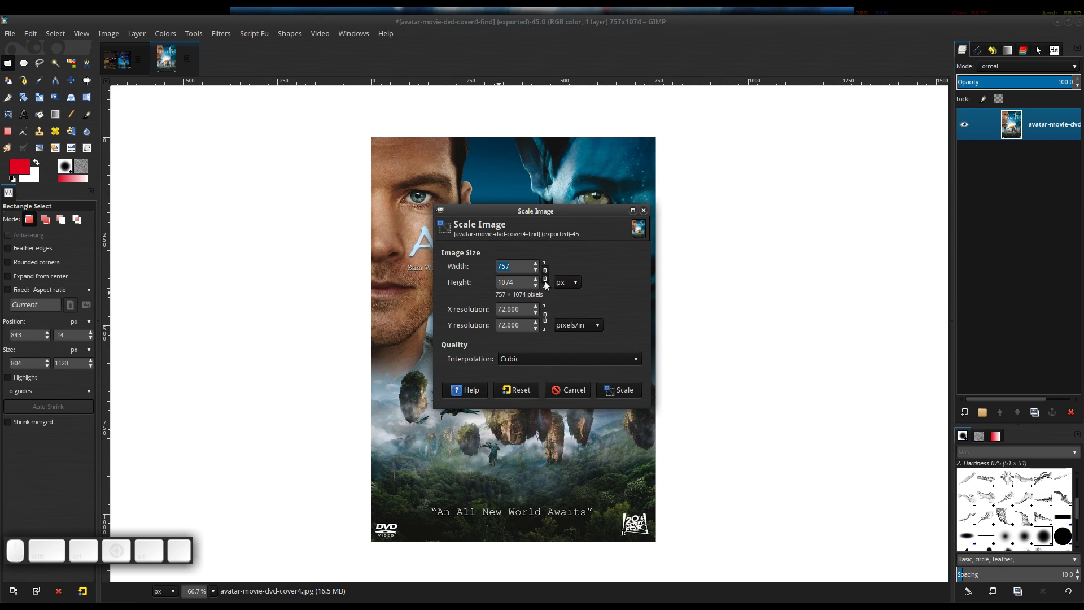
left_click(549, 280)
left_click(548, 280)
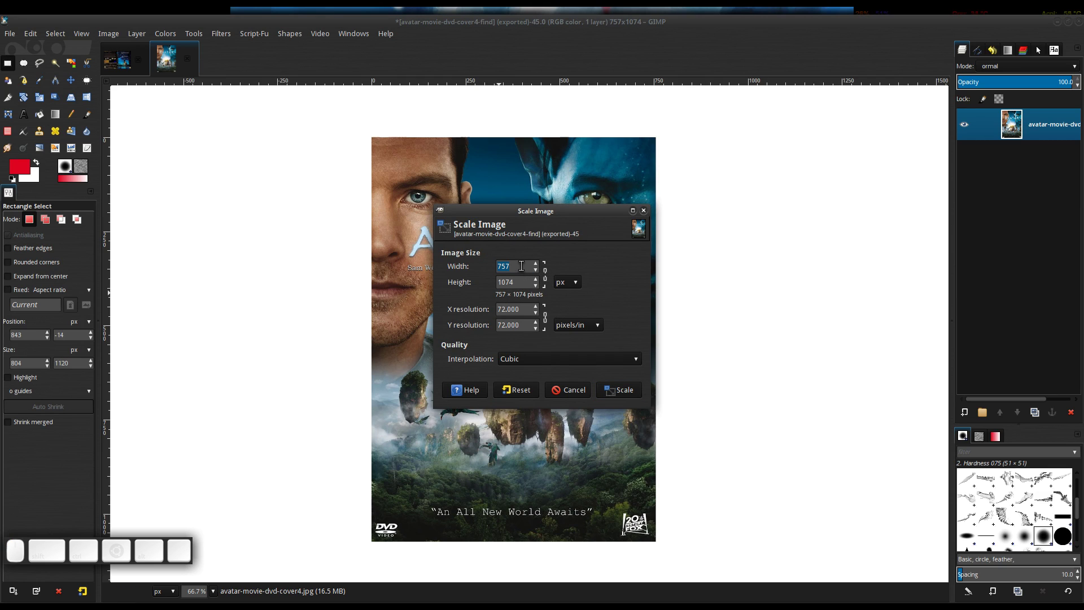
left_click(522, 264)
key("KP_1")
key("KP_0")
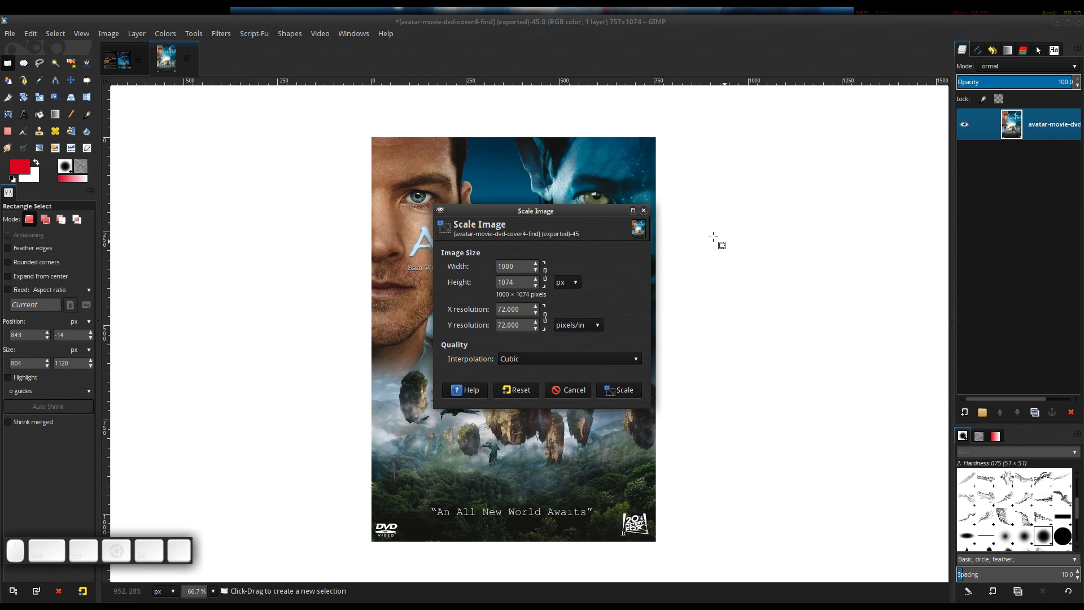
left_click(522, 279)
key("KP_1")
key("KP_4")
key("KP_2")
key("KP_6")
left_click(629, 388)
Step: Set the canvas padding colour around the poster to black
scroll("down", 3)
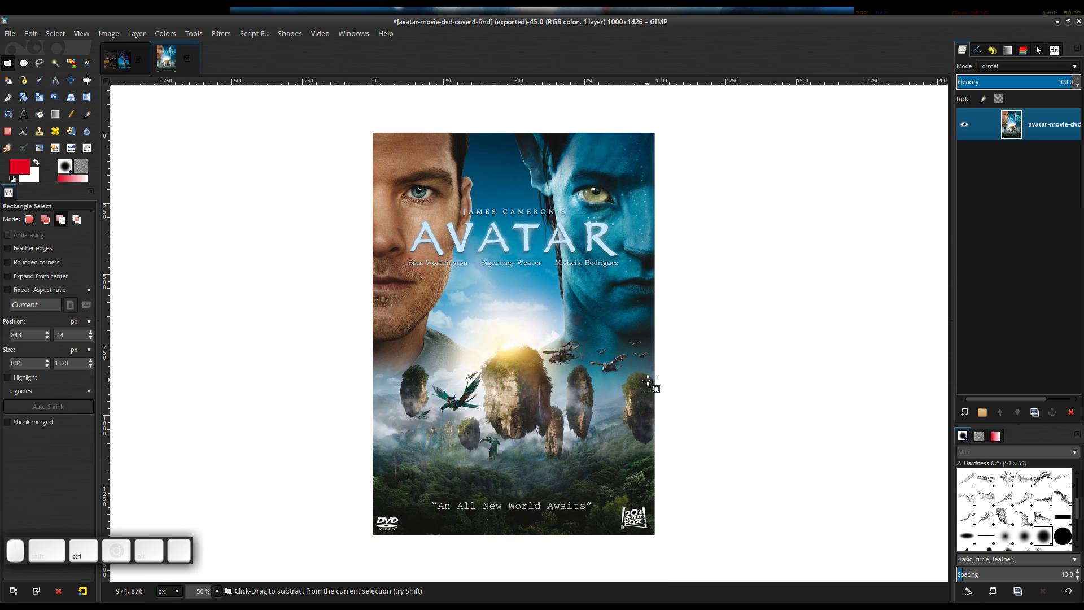
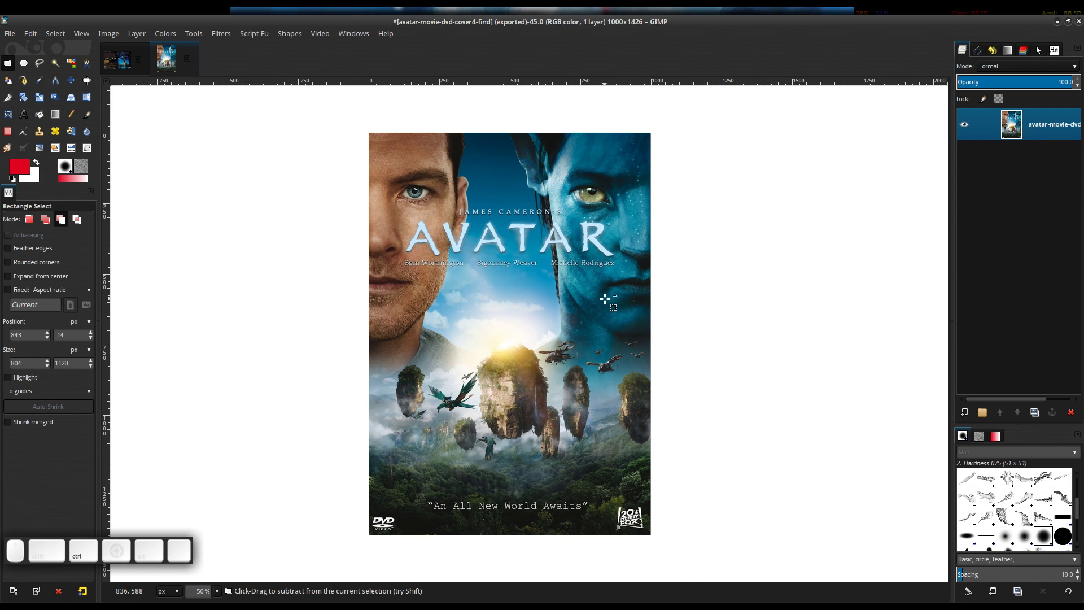
scroll("up", 3)
scroll("down", 3)
left_click(608, 298)
key("5")
left_click(586, 363)
left_click(633, 407)
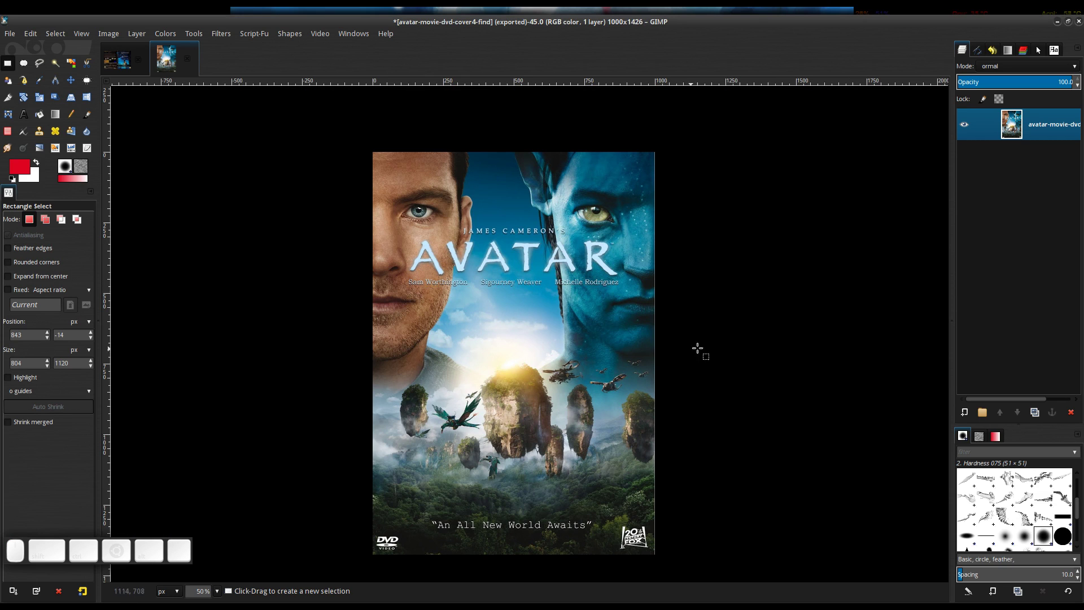
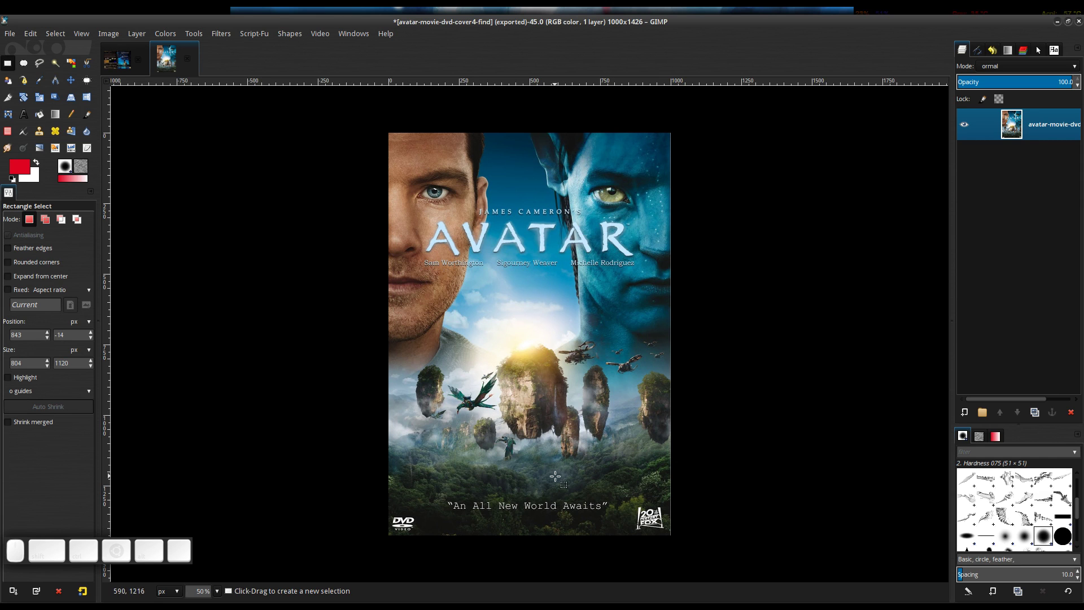
Step: Change the canvas padding to a custom dark reddish-brown colour
scroll("up", 3)
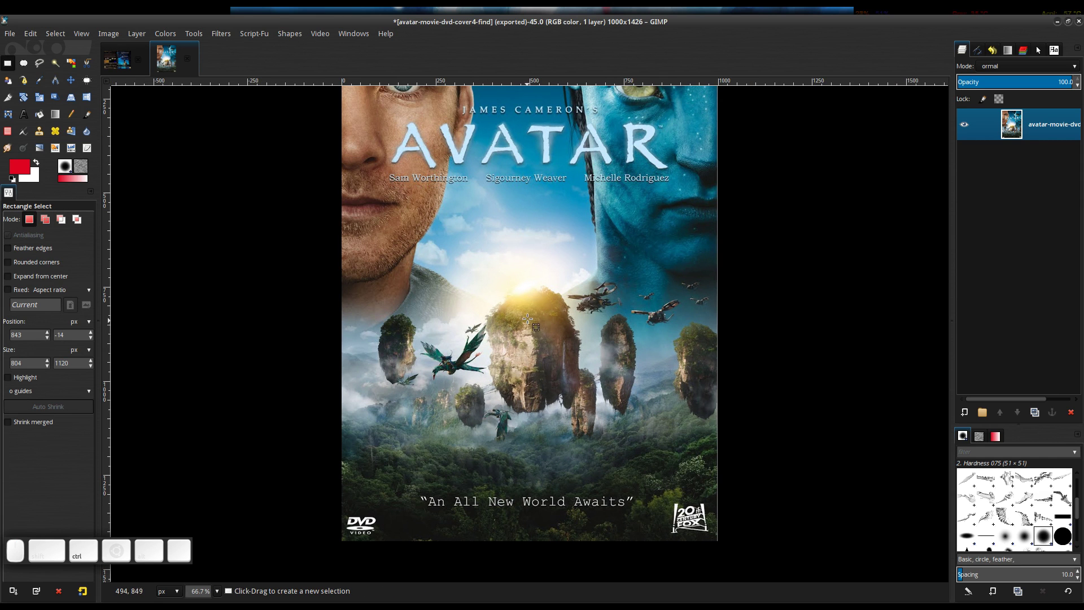
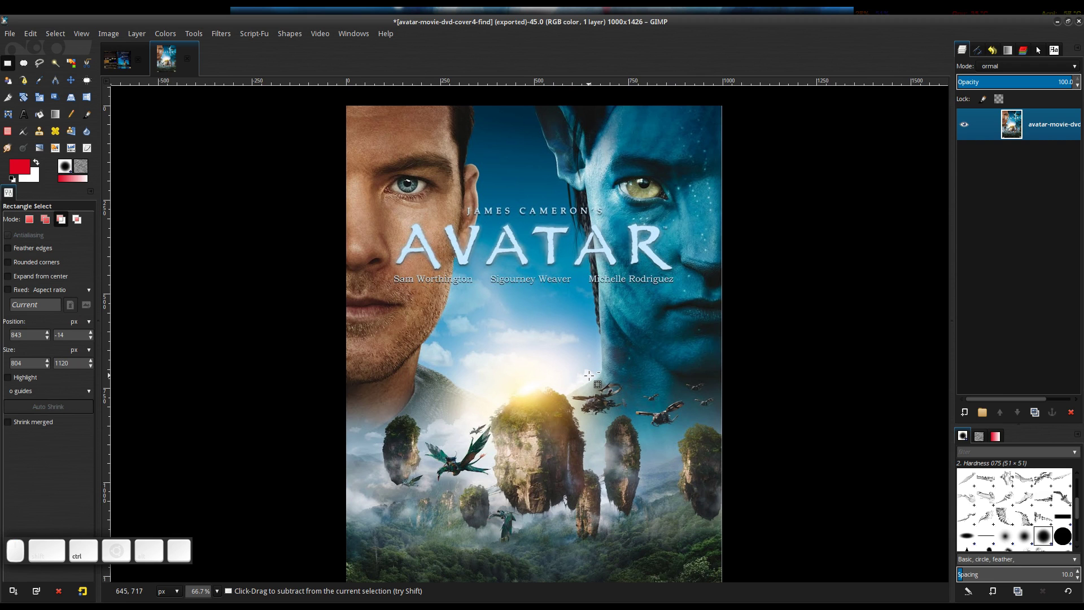
scroll("down", 3)
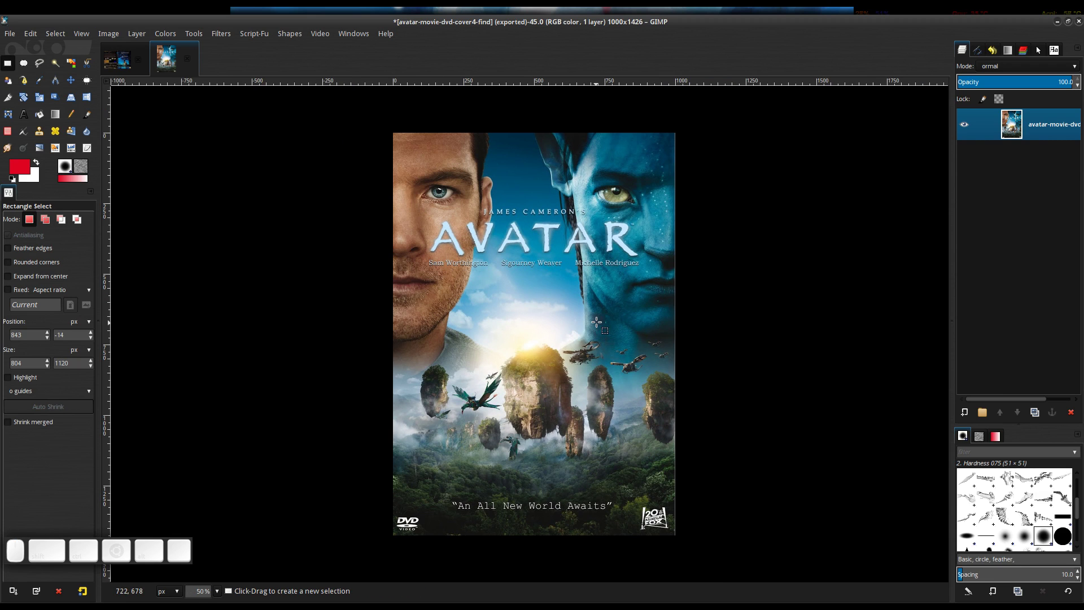
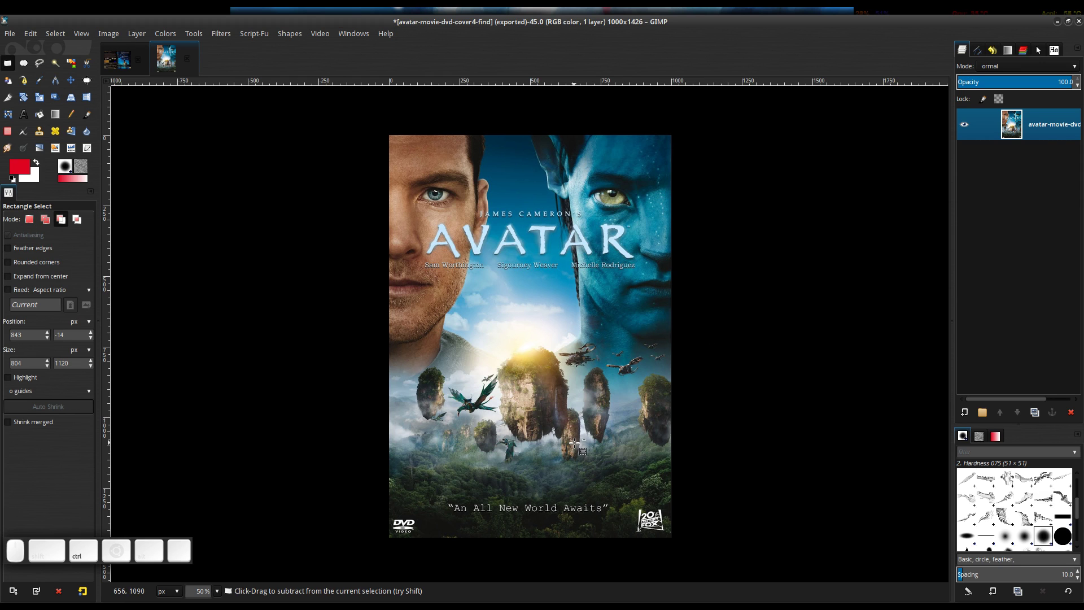
scroll("up", 3)
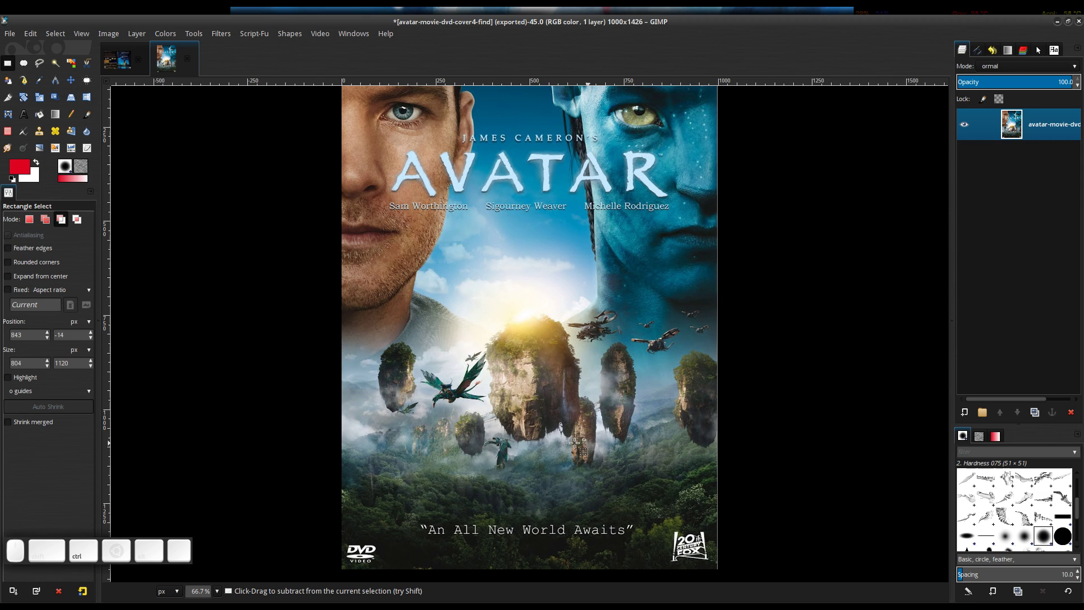
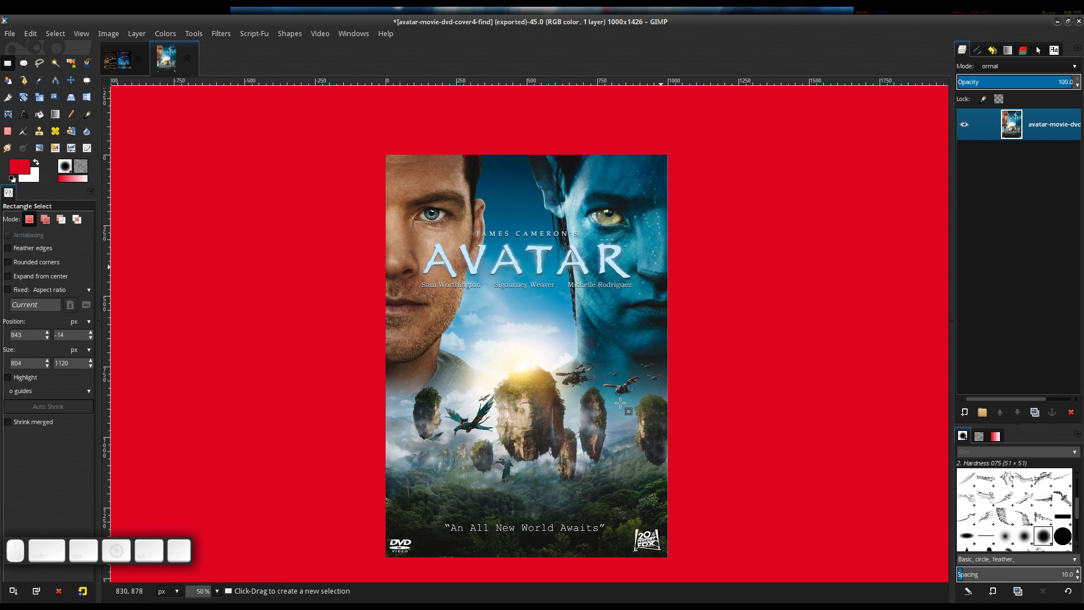
key("5")
left_click(467, 318)
left_click(640, 408)
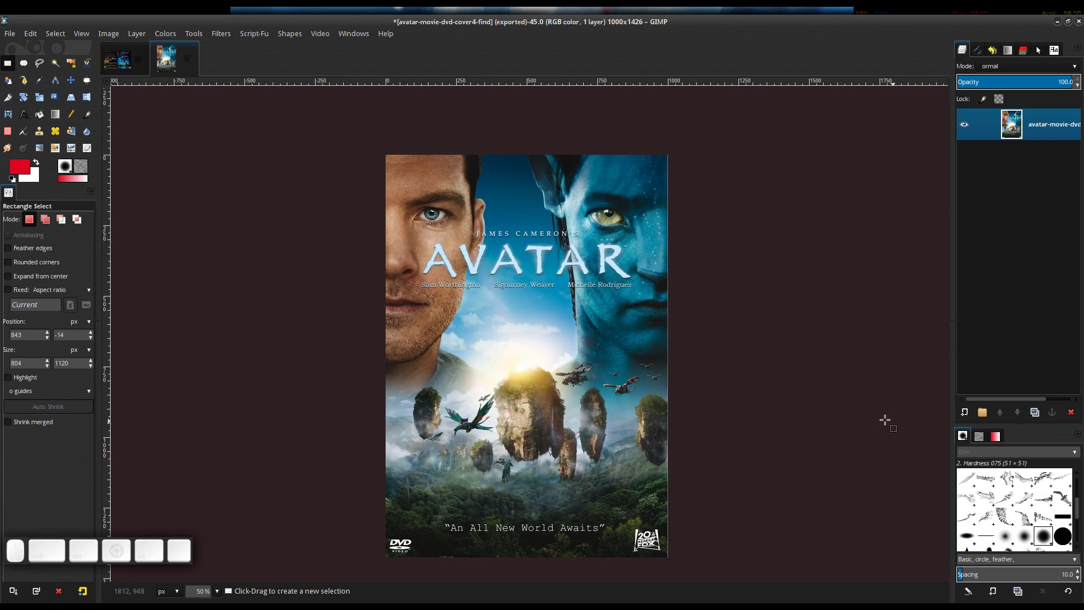
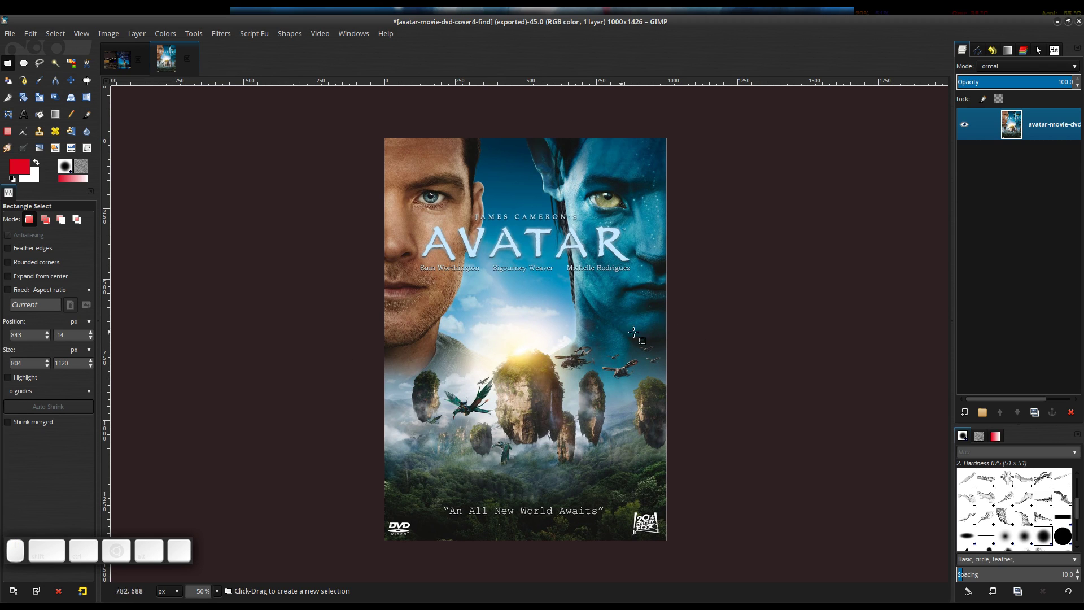
scroll("up", 3)
scroll("down", 3)
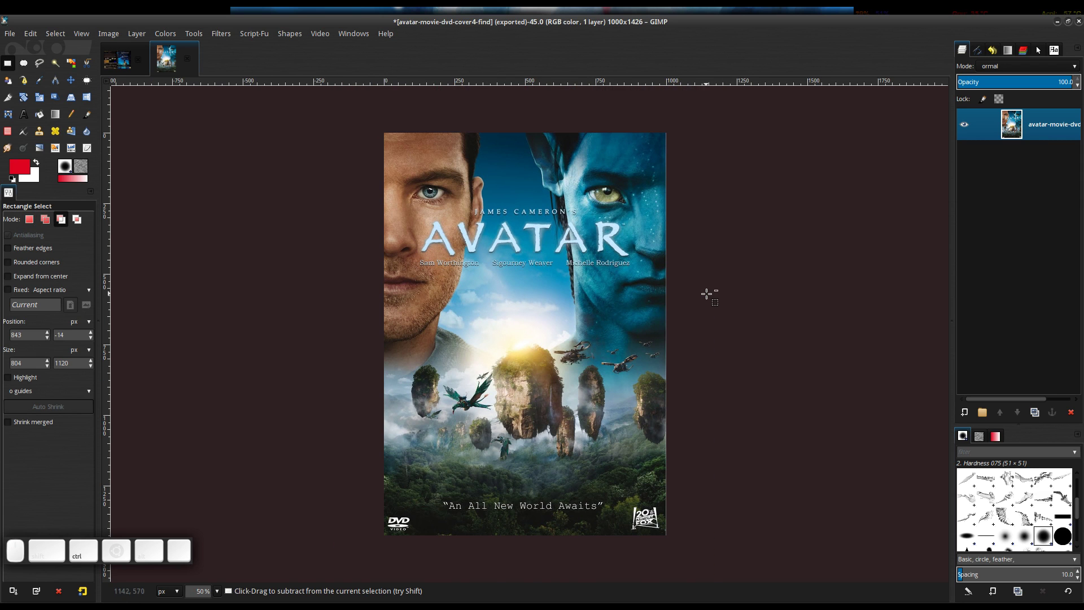
scroll("up", 3)
scroll("down", 3)
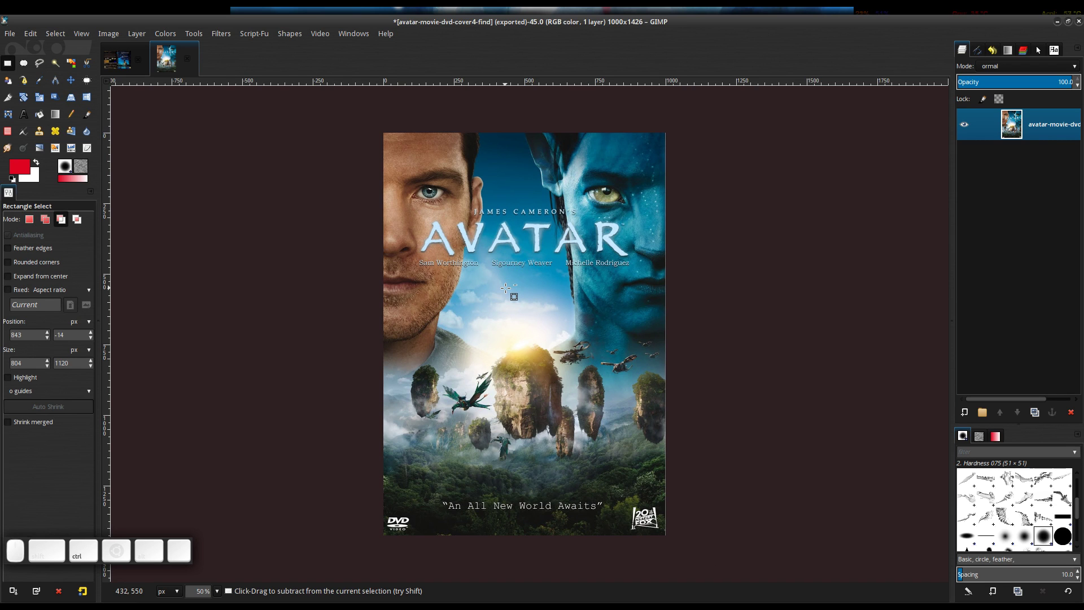
Step: Return to the full 1600 × 1074 DVD cover and bring up its padding colour choice
key("ctrl+z")
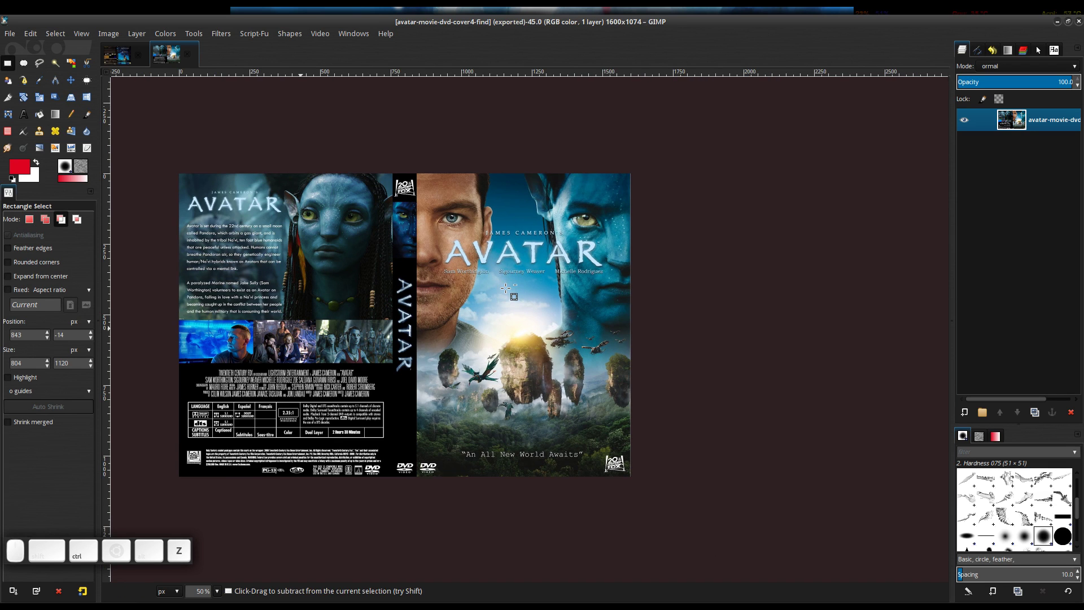
left_click(516, 289)
key("5")
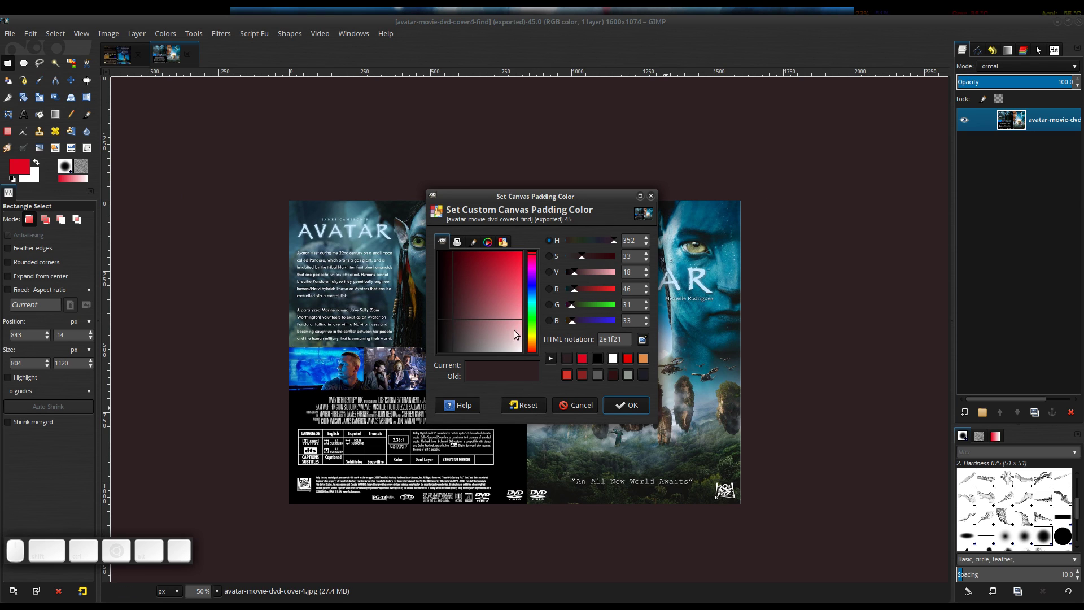
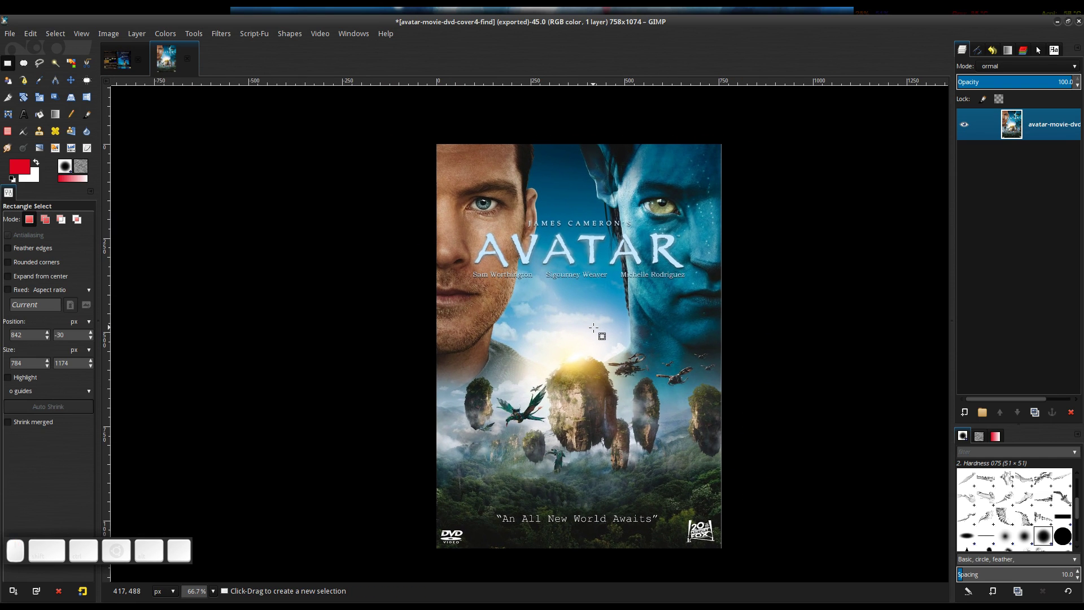
Step: Export the cover as avatar-movie-dvd-cover4-find.jpg into Posters-Denied at JPEG quality 96
key("ctrl+shift+e")
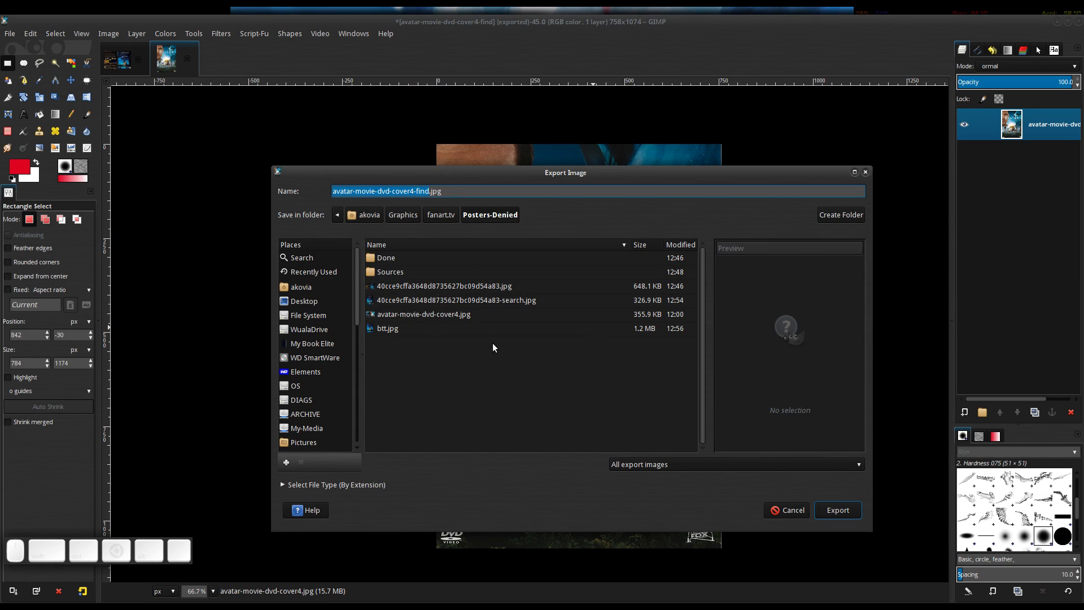
left_click(424, 192)
left_click(425, 191)
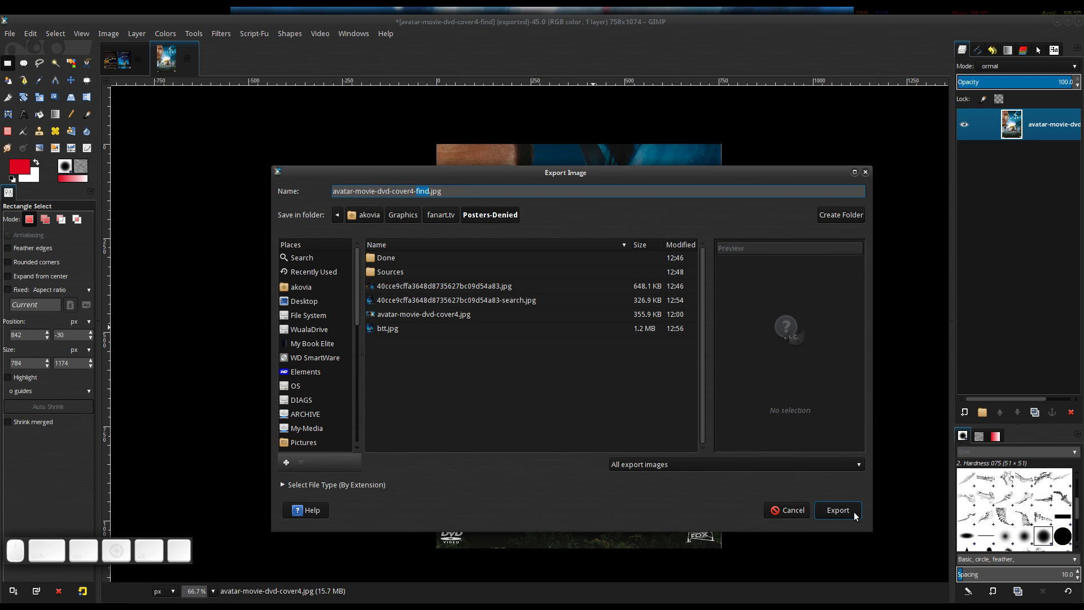
left_click(848, 508)
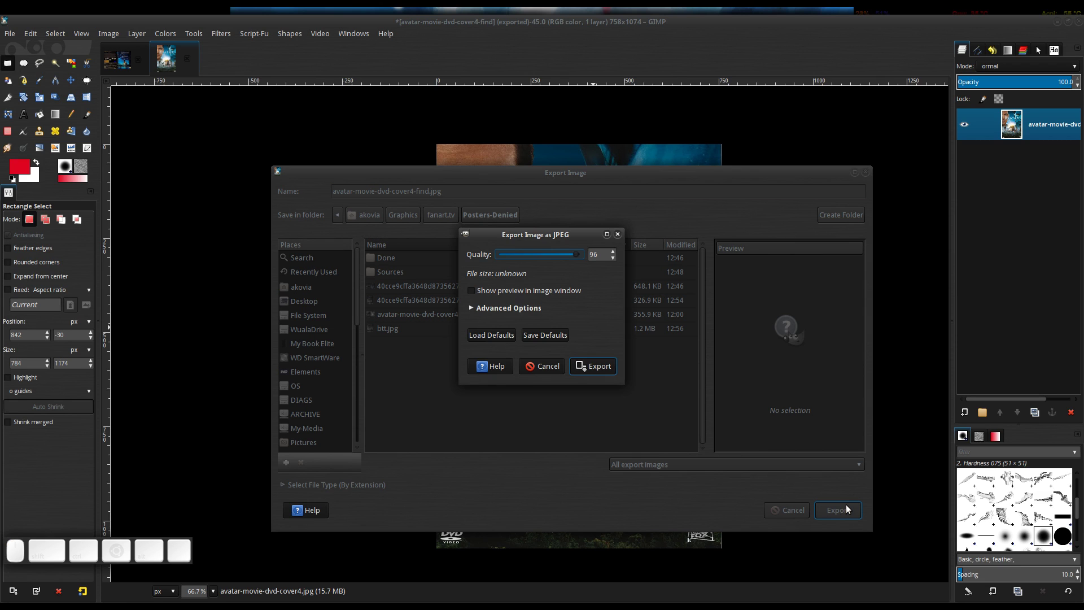
left_click(602, 364)
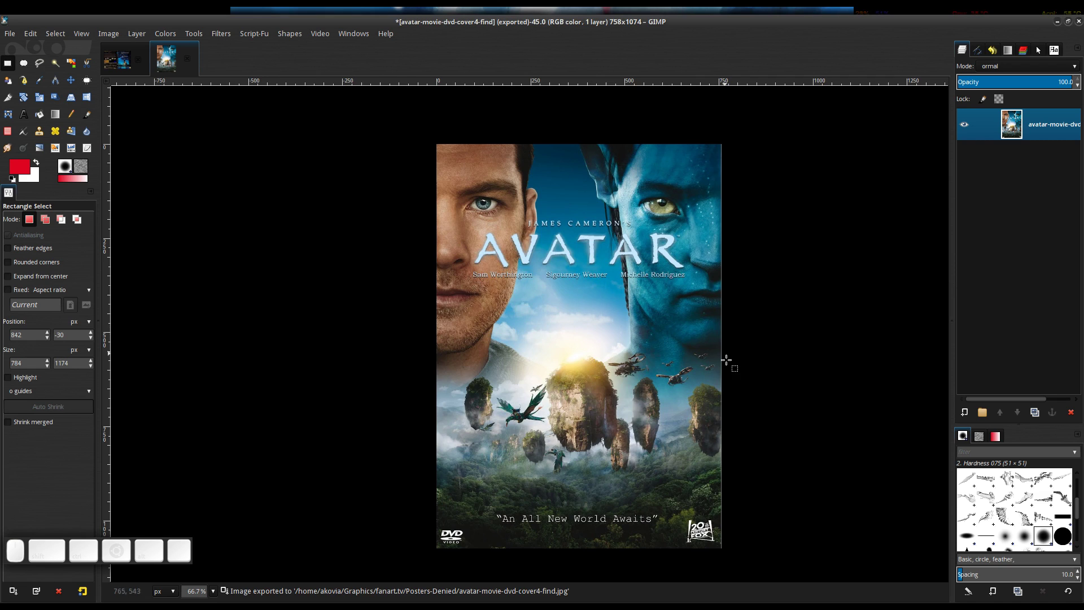
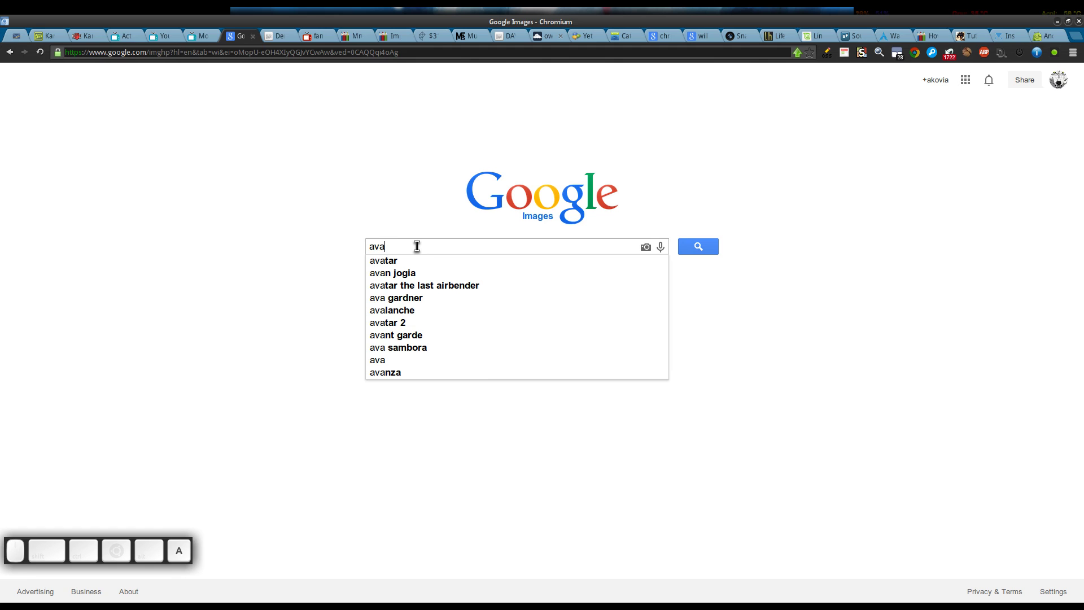
Step: Search Google Images for avatar and look over the results
key("Down")
key("Return")
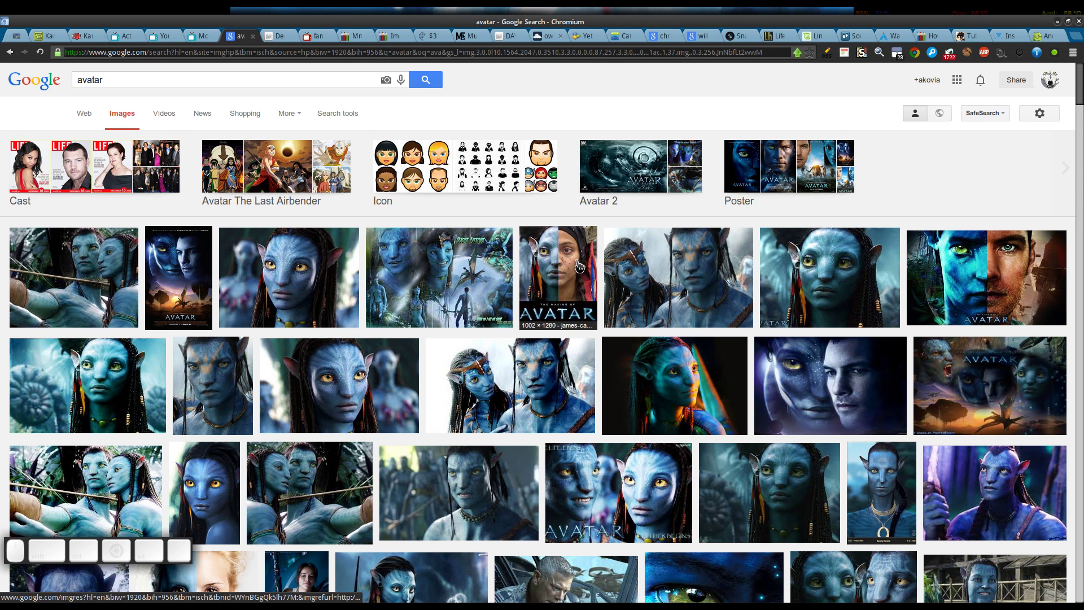
scroll("up", 3)
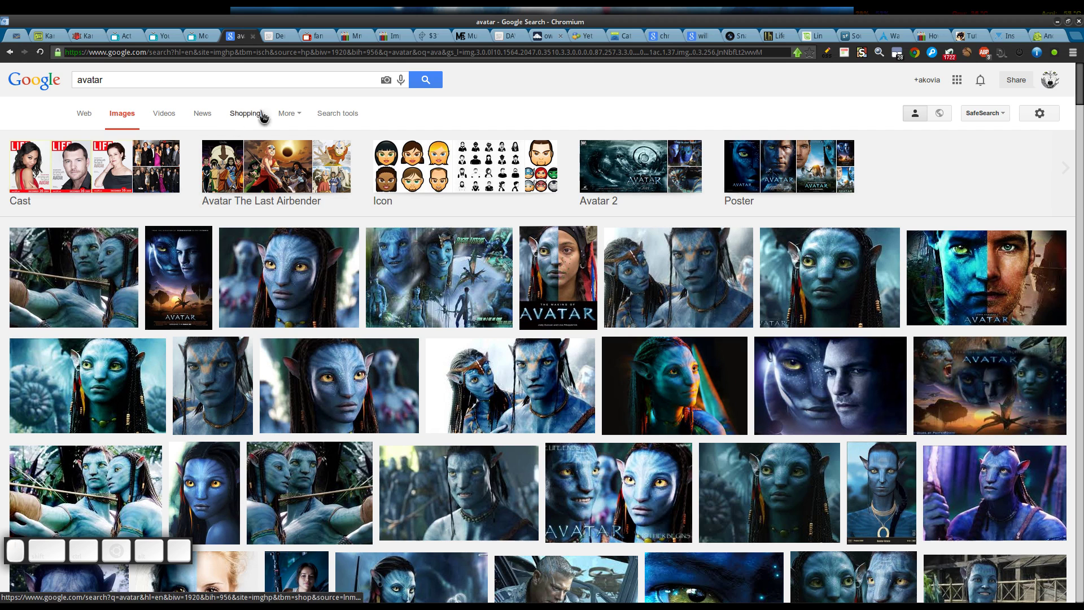
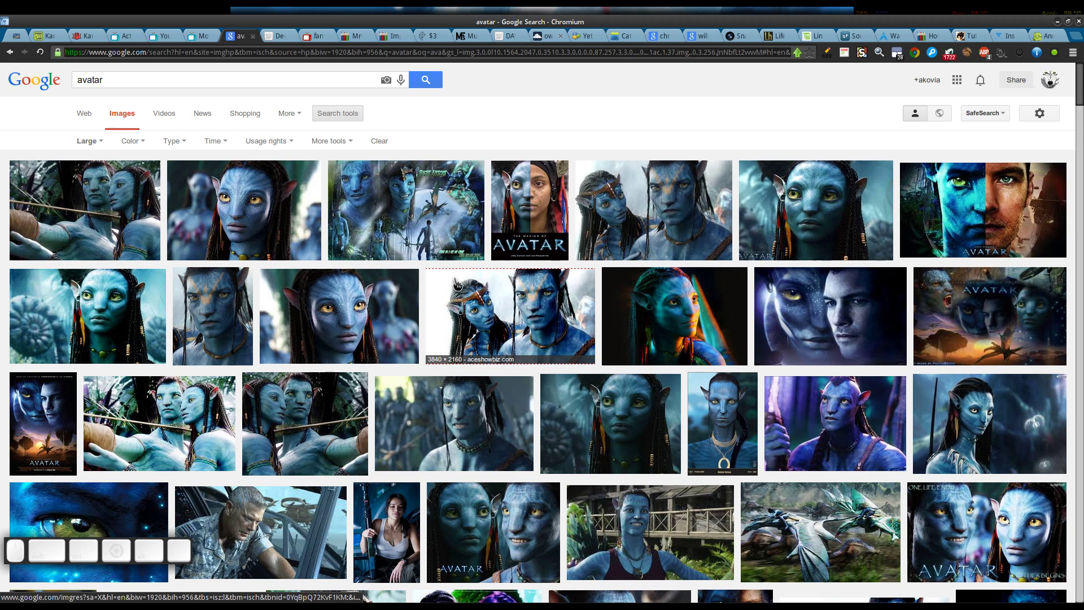
scroll("down", 3)
scroll("down", 3)
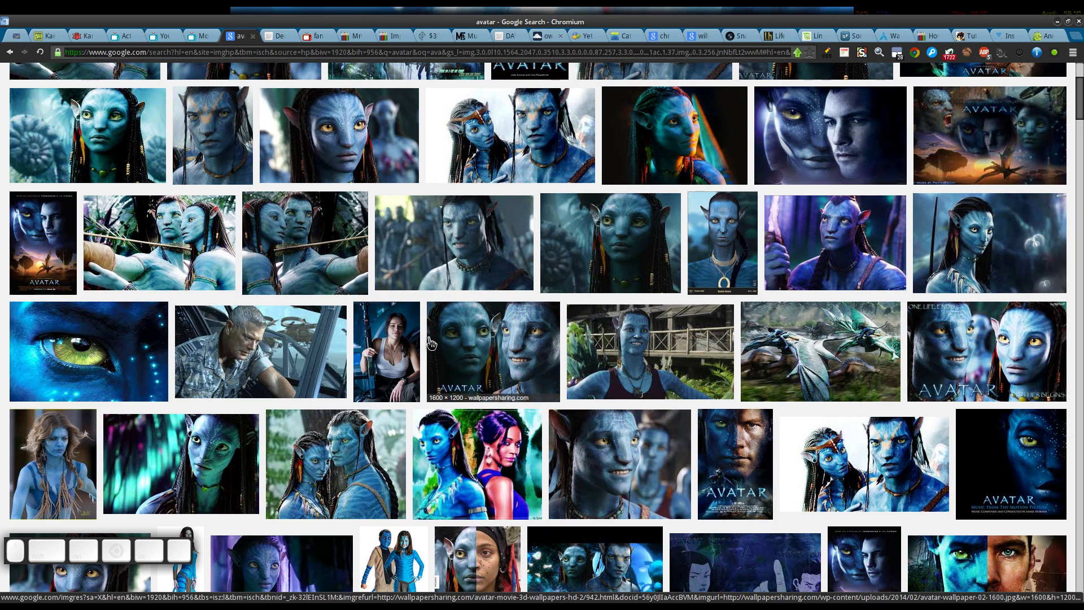
scroll("up", 3)
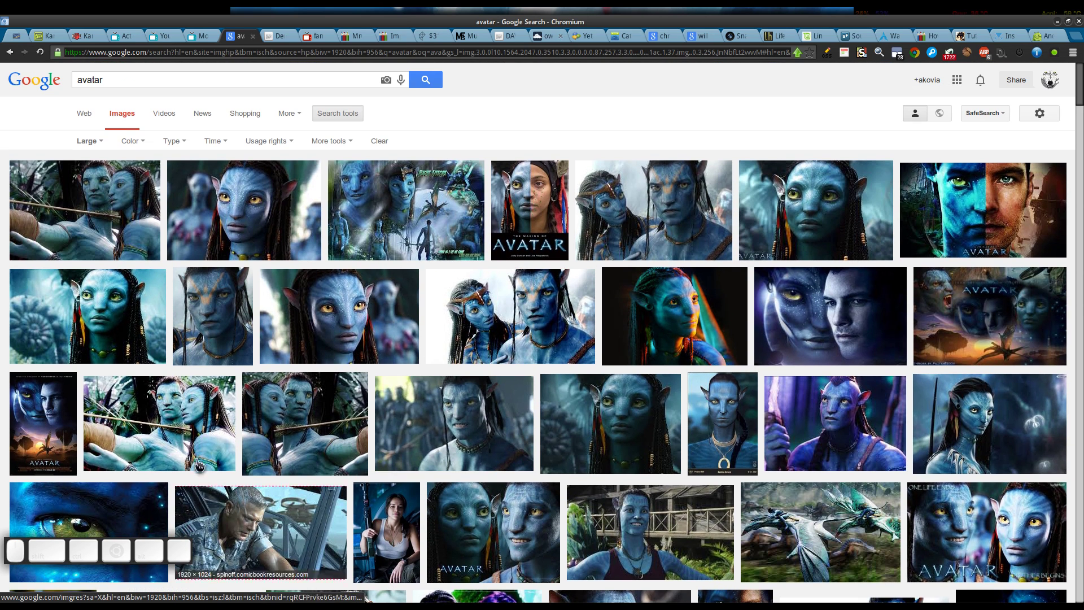
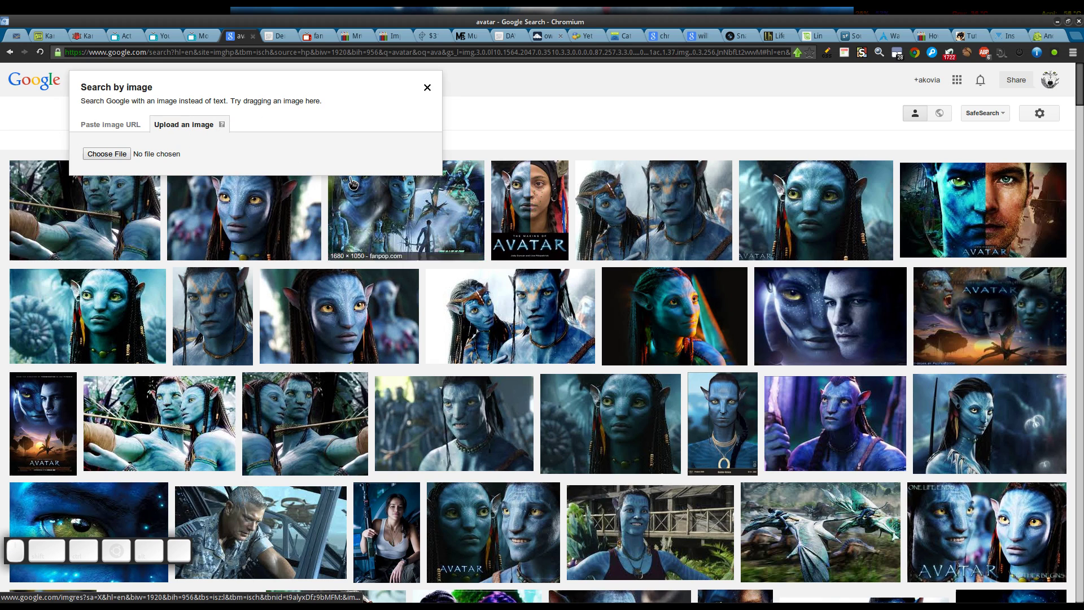
Step: Upload avatar-movie-dvd-cover4-find.jpg for a reverse image search
left_click(109, 157)
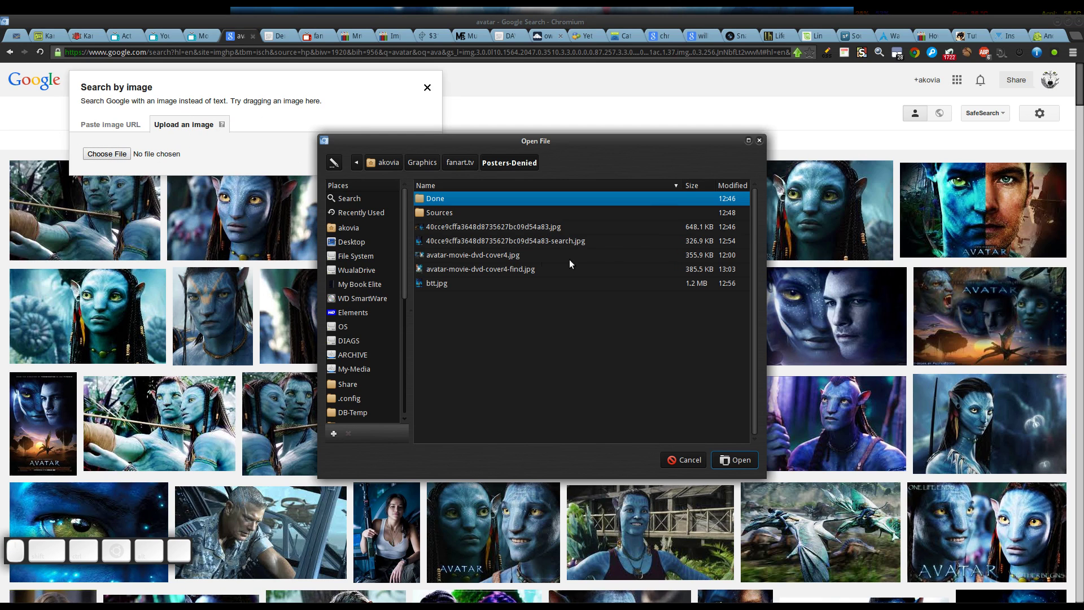
left_click(490, 272)
left_click(496, 273)
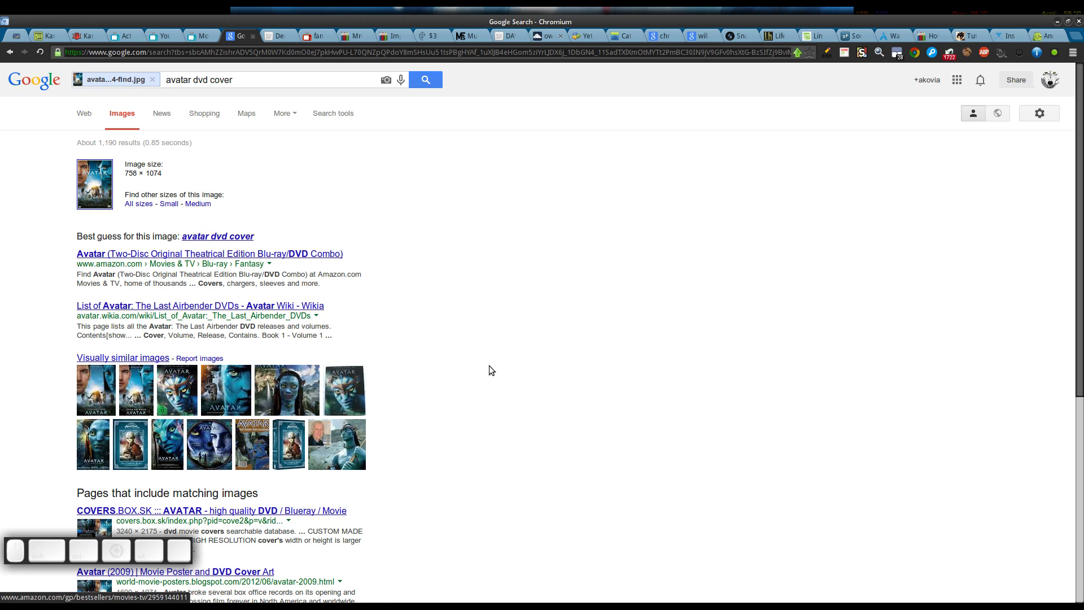
Step: Scroll the visually similar results to locate the 1127×1500 French Avatar poster
scroll("down", 3)
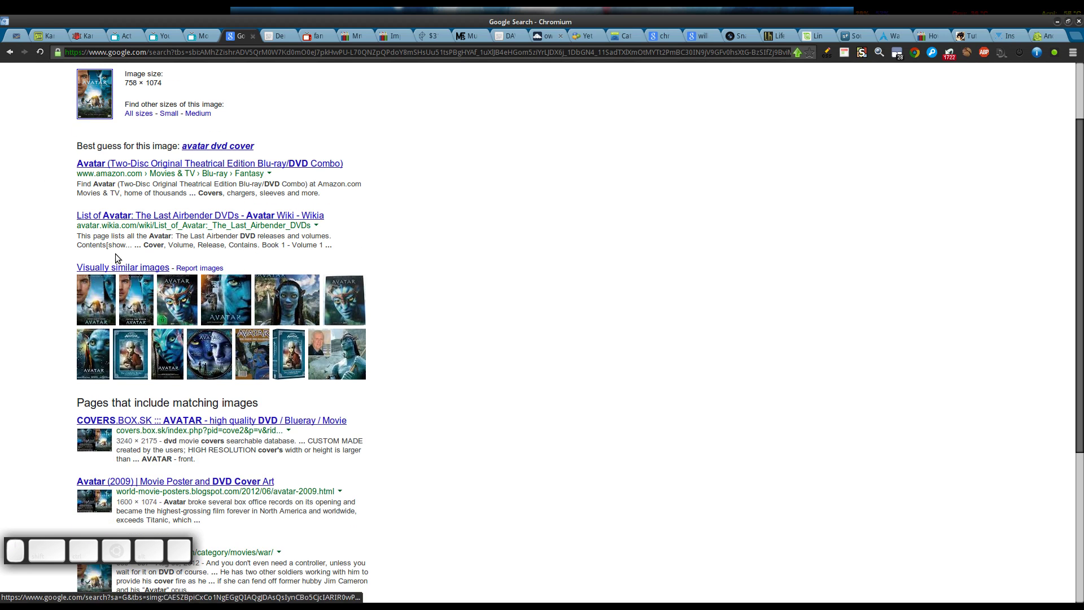
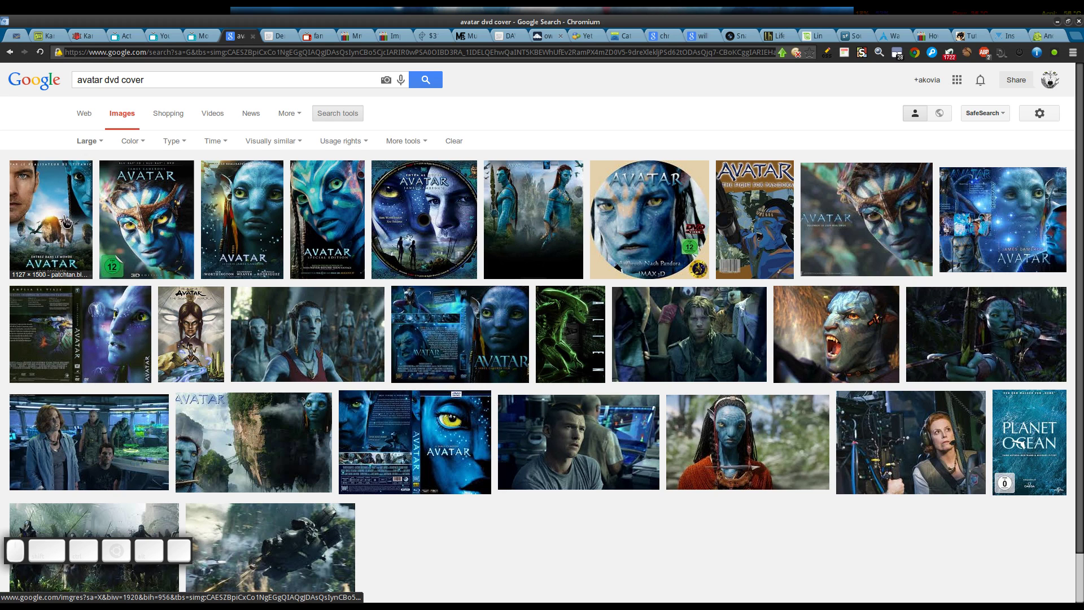
scroll("down", 3)
scroll("up", 3)
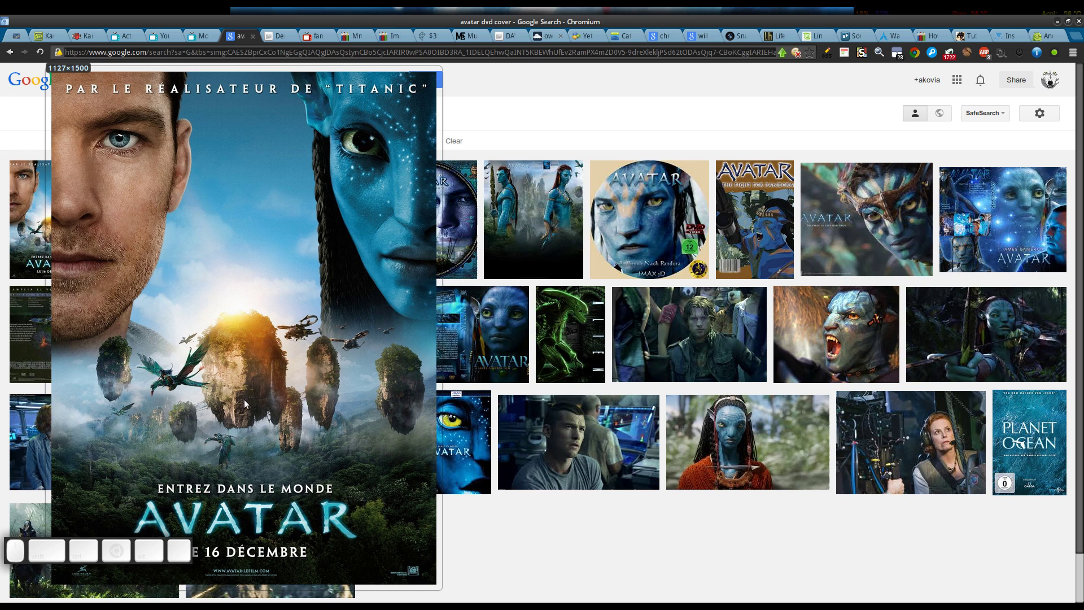
scroll("up", 3)
Step: Save the French poster as Avatar_French_Poster.jpg in Posters-Denied
scroll("up", 3)
left_click(427, 302)
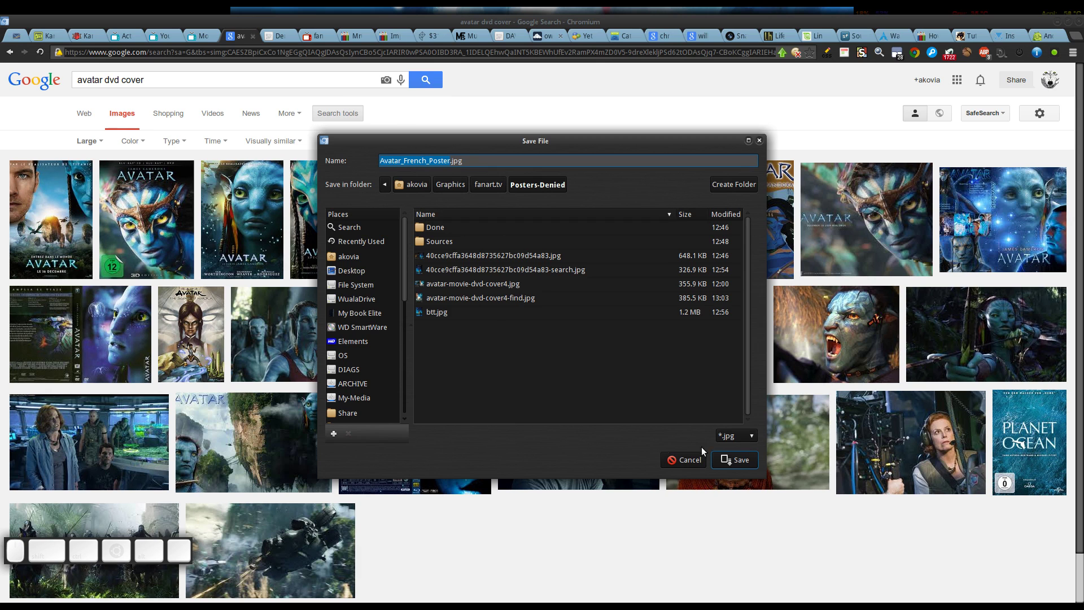
left_click(739, 462)
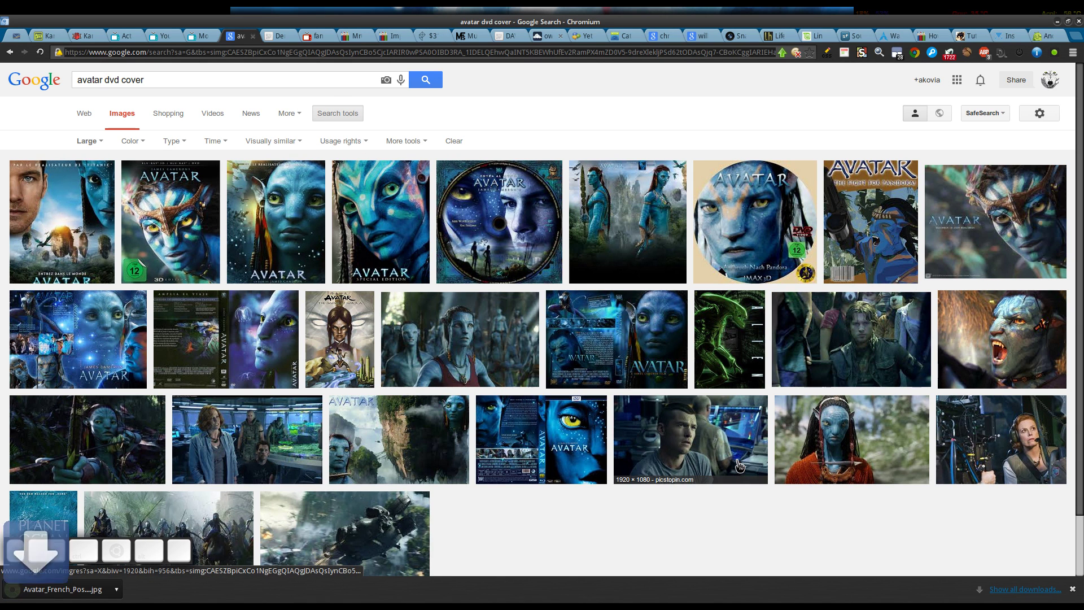
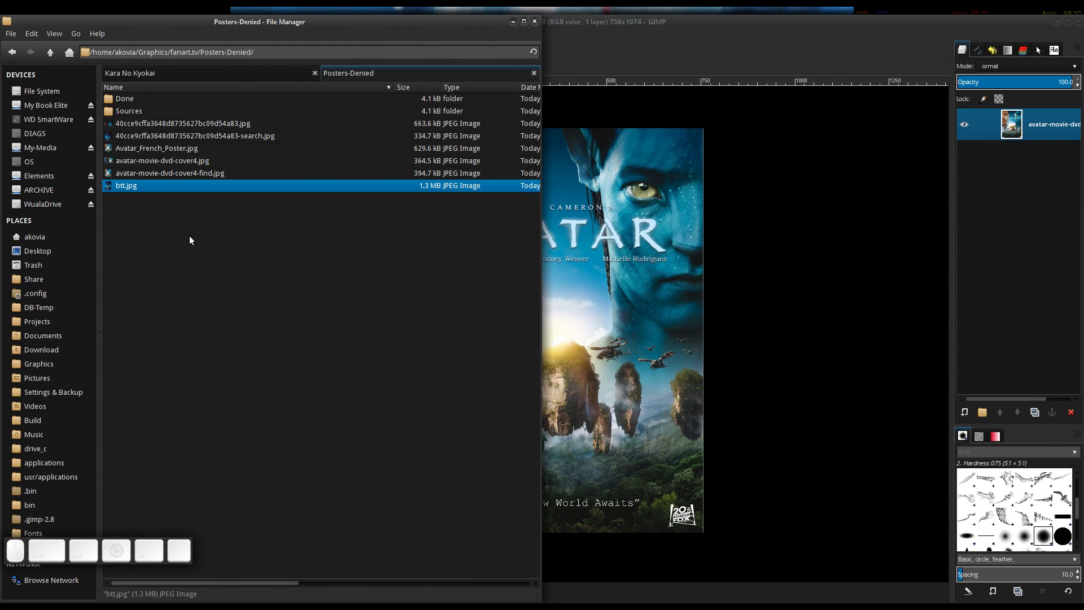
Step: Open the downloaded Avatar_French_Poster.jpg in GIMP from the file manager
left_click(163, 148)
right_click(163, 154)
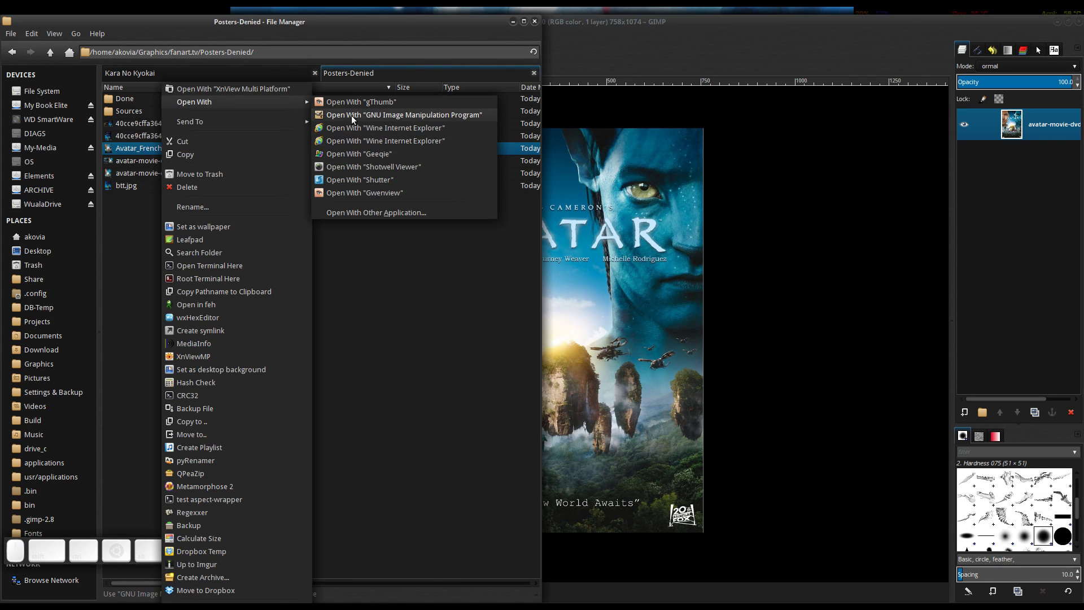
left_click(353, 118)
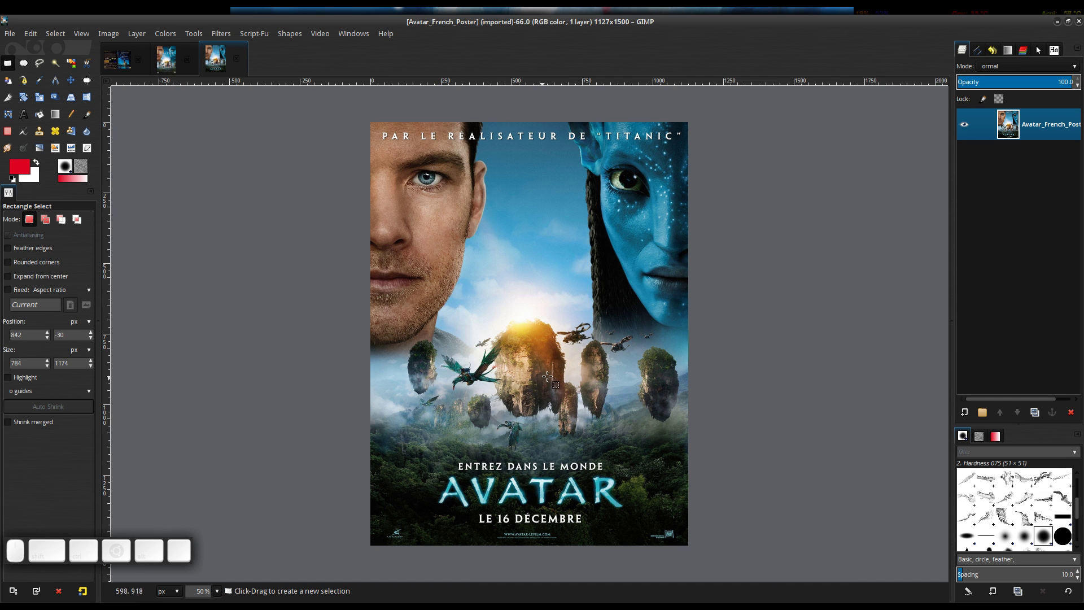
scroll("up", 3)
scroll("down", 3)
scroll("up", 3)
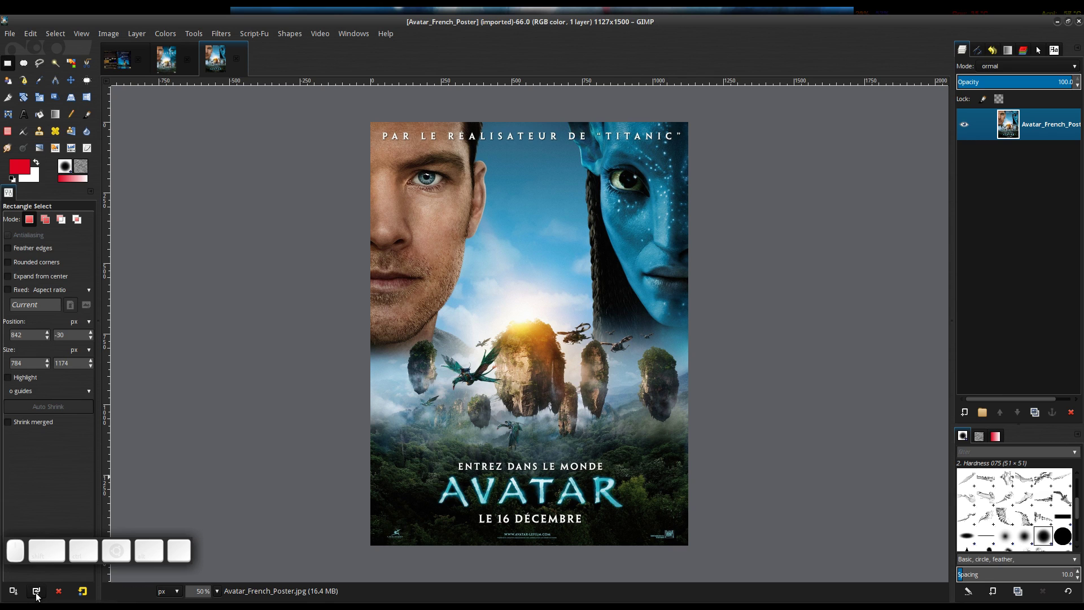
left_click(37, 596)
Step: Switch to the Crop tool and mark an initial crop area on the French poster
left_click(312, 374)
key("y")
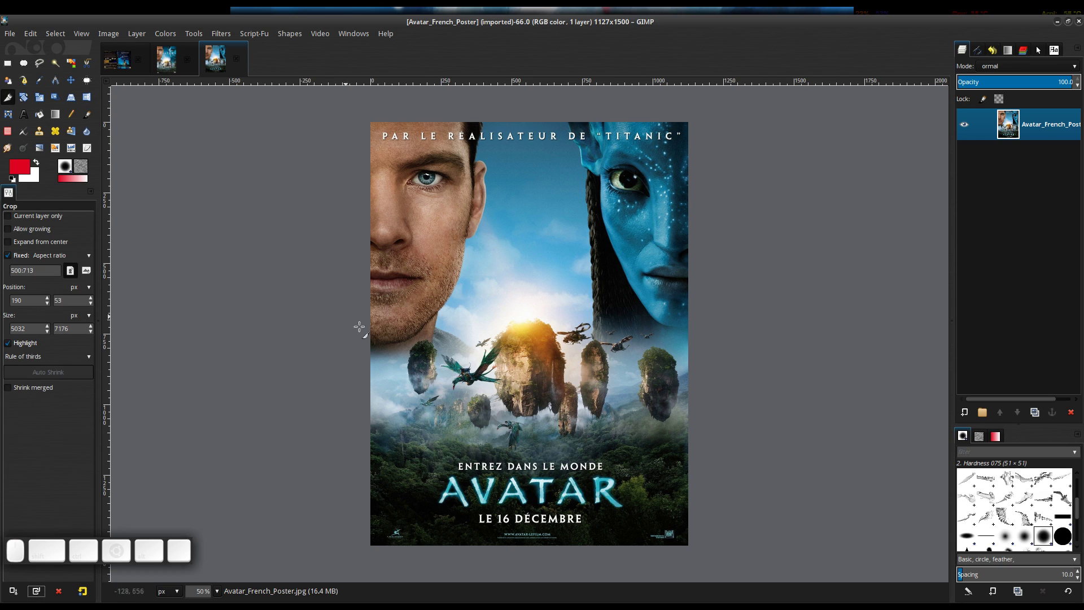
left_click(36, 594)
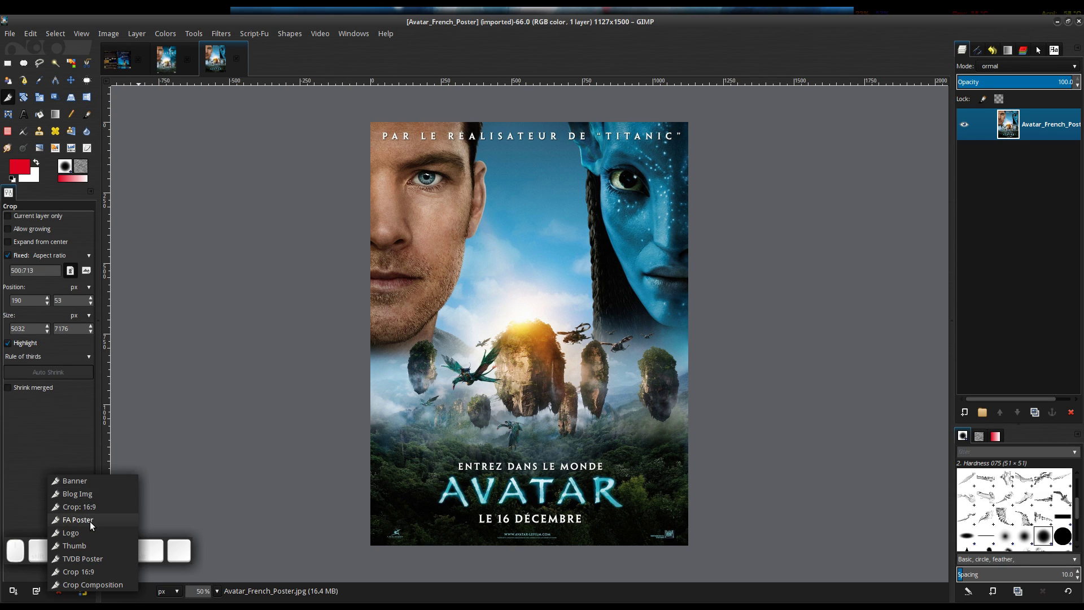
left_click(92, 525)
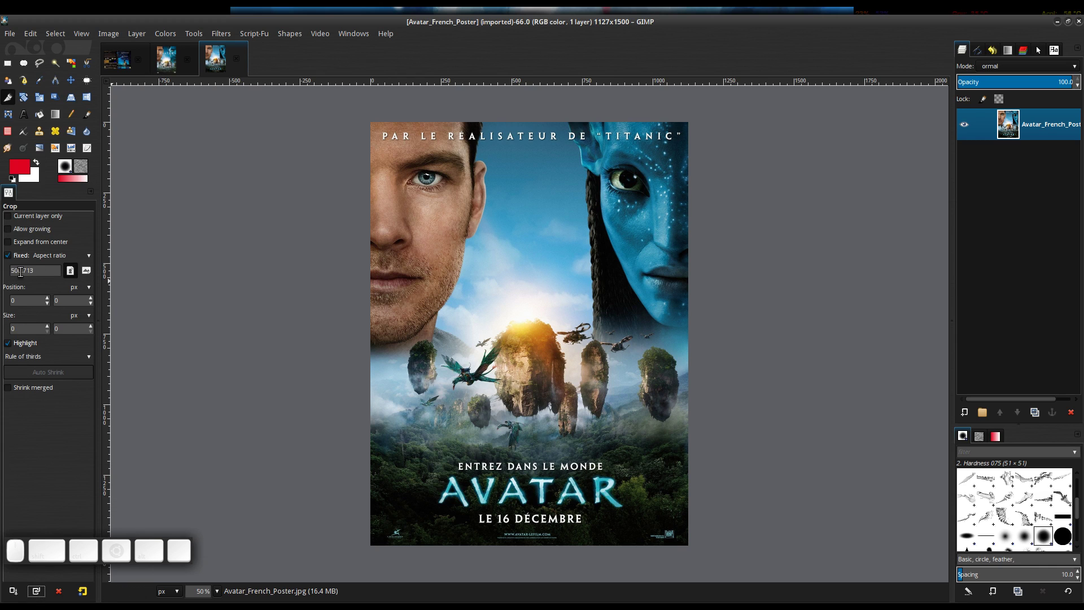
left_click_drag(37, 269, 14, 280)
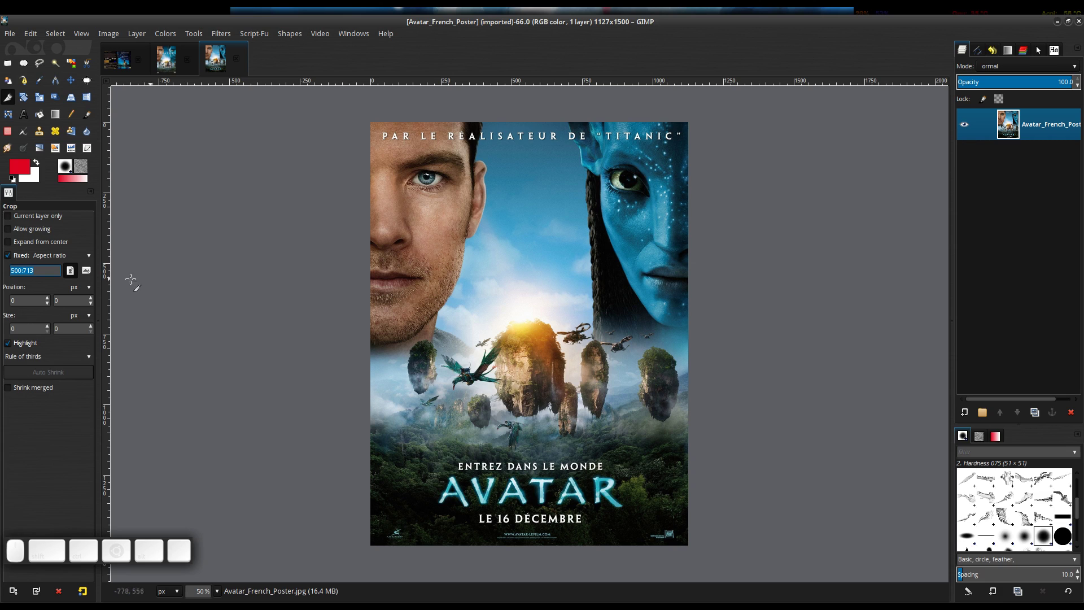
left_click(52, 269)
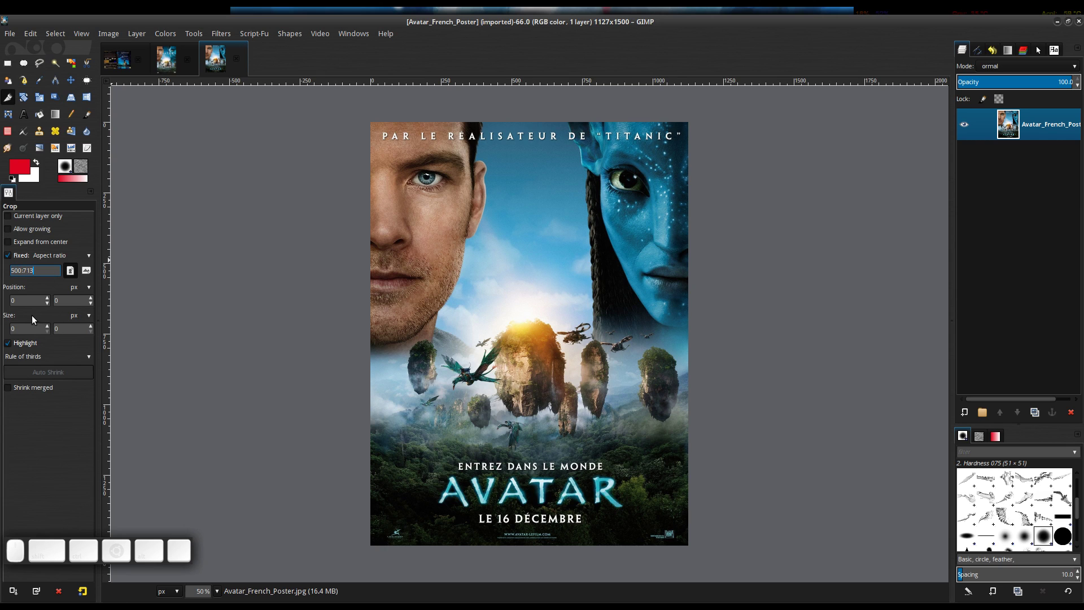
Step: Enter the crop position offsets of 96, 110 in the tool options
left_click(23, 326)
left_click(26, 327)
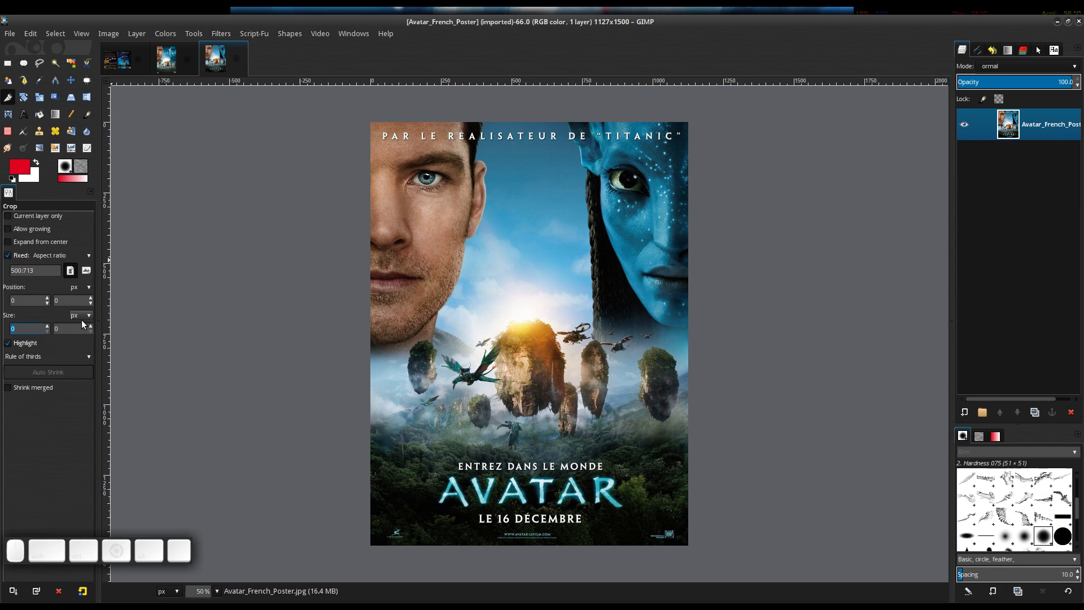
key("KP_1")
key("KP_0")
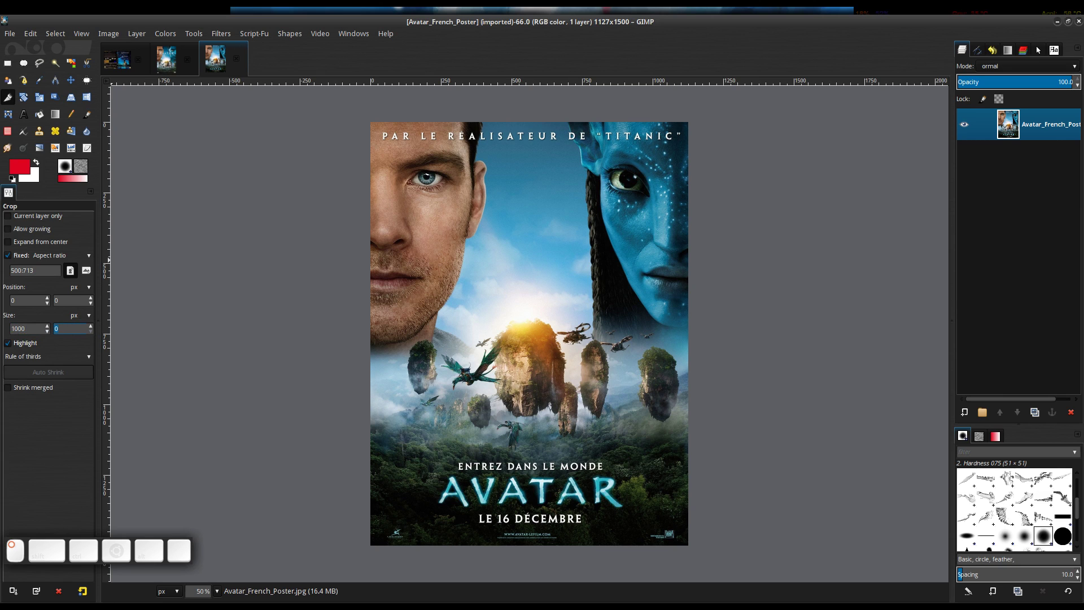
key("KP_1")
key("KP_4")
key("KP_2")
key("KP_6")
left_click(399, 152)
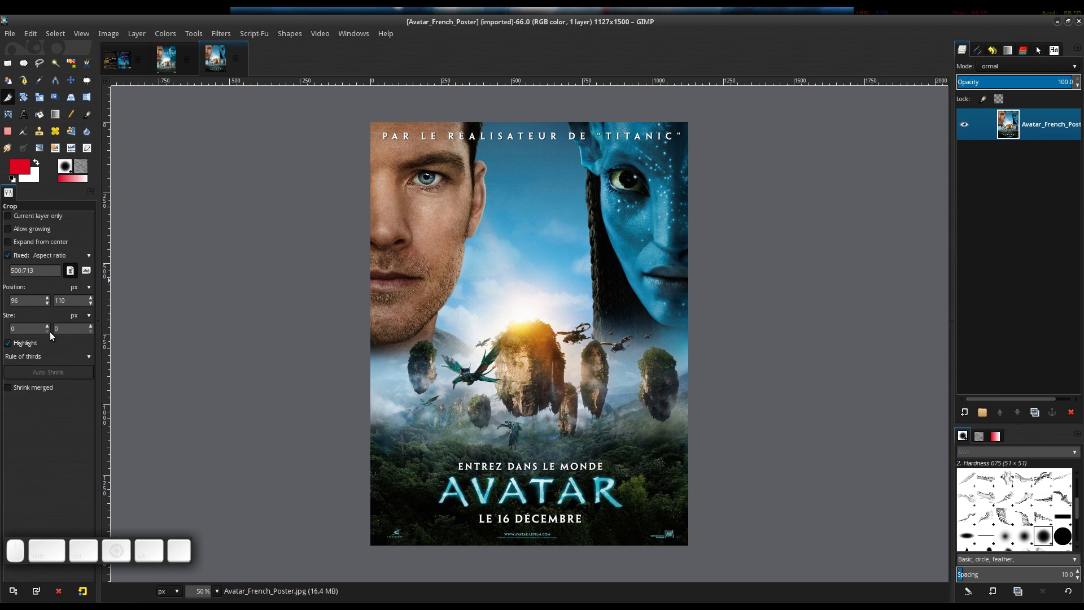
Step: Set the crop size to 1000 × 1426 pixels
left_click(29, 325)
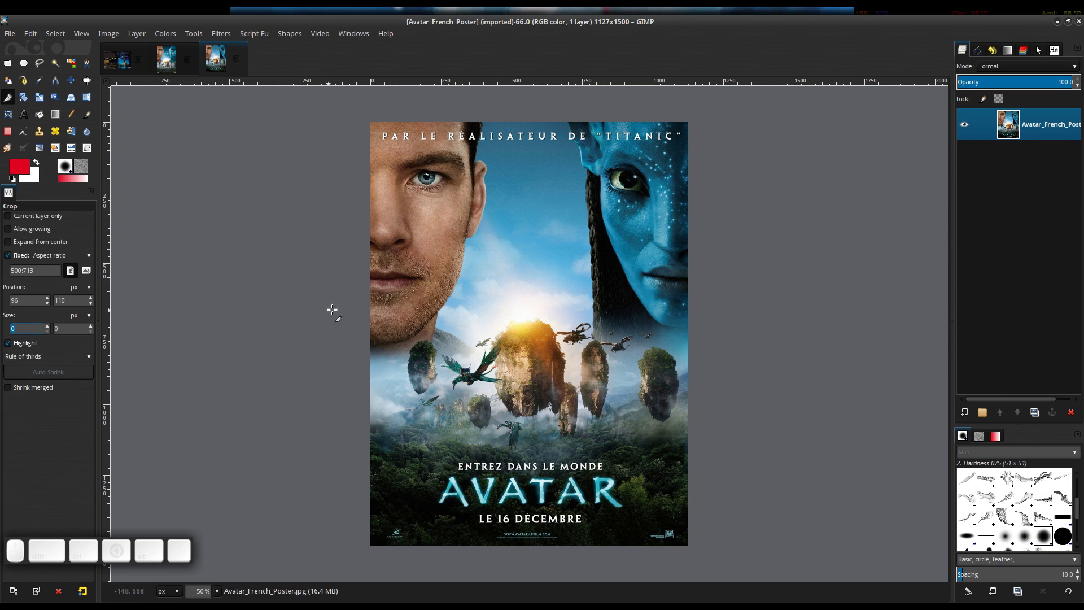
key("KP_1")
key("KP_0")
left_click(67, 325)
key("KP_1")
key("KP_4")
key("KP_2")
key("KP_6")
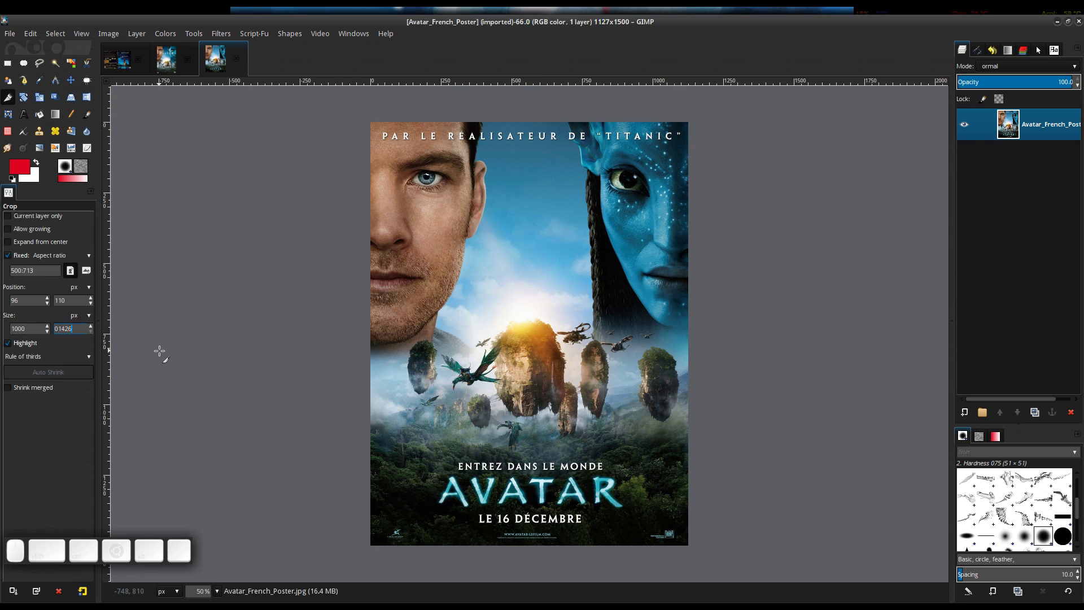
key("Home")
key("Delete")
key("Return")
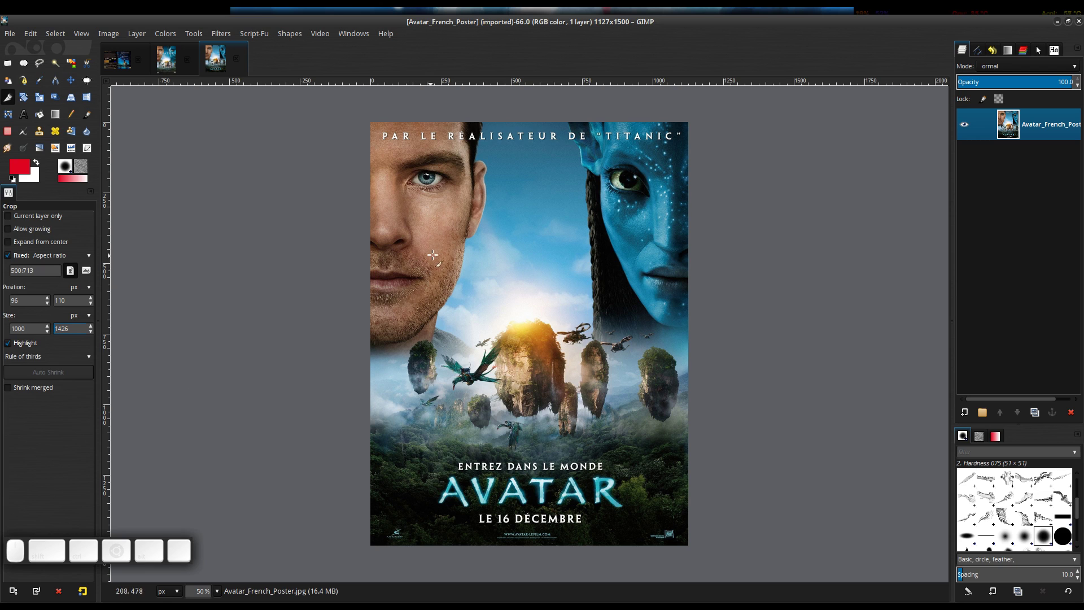
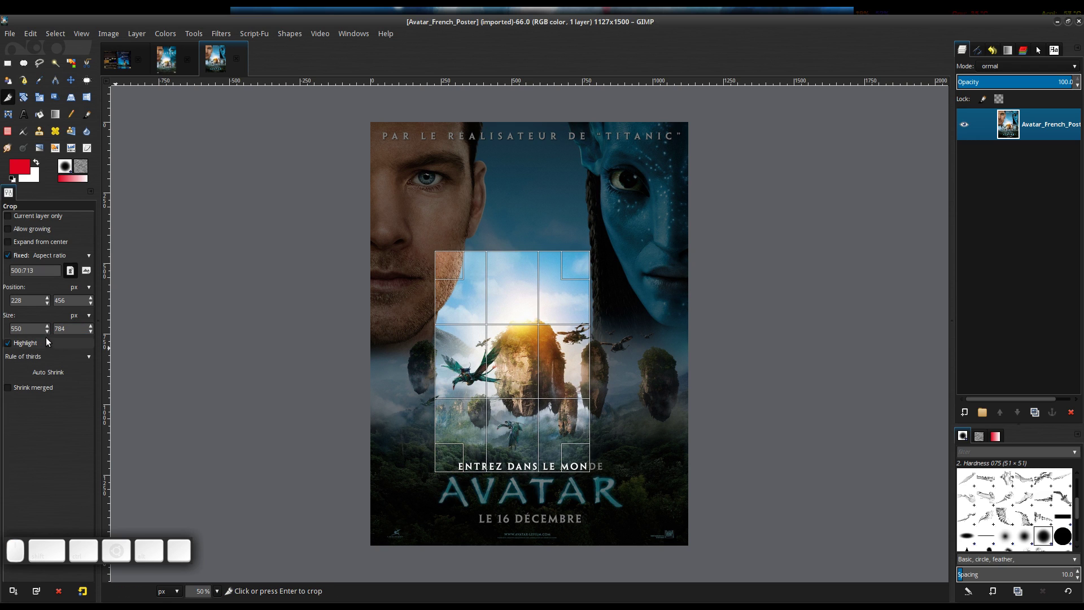
Step: Enter a crop rectangle width and a height of 1426 over the poster, then discard the crop frame
left_click(40, 326)
key("KP_1")
key("KP_0")
key("KP_Enter")
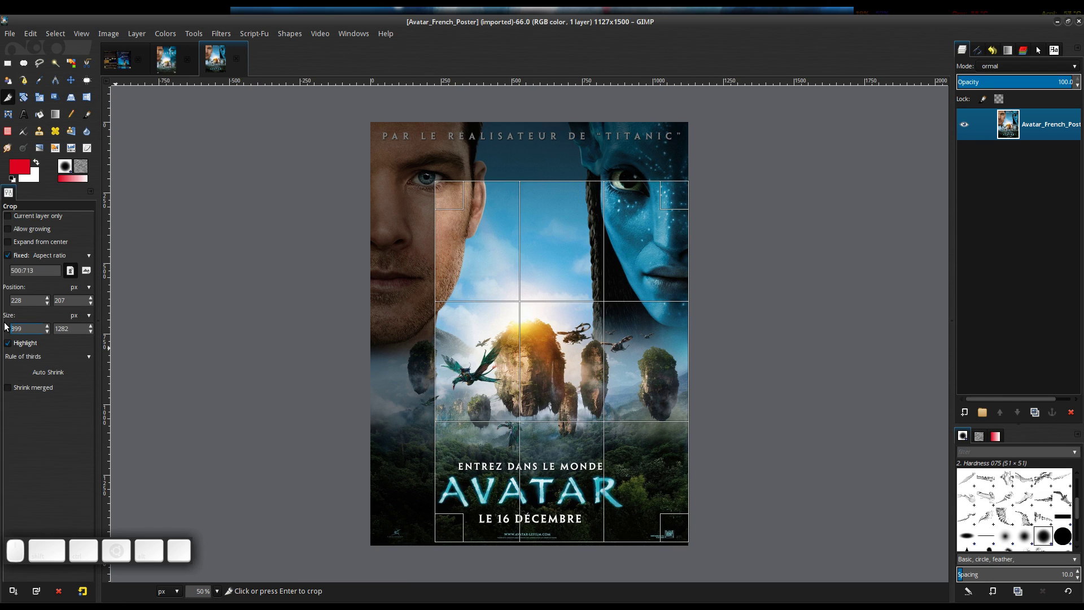
left_click(71, 327)
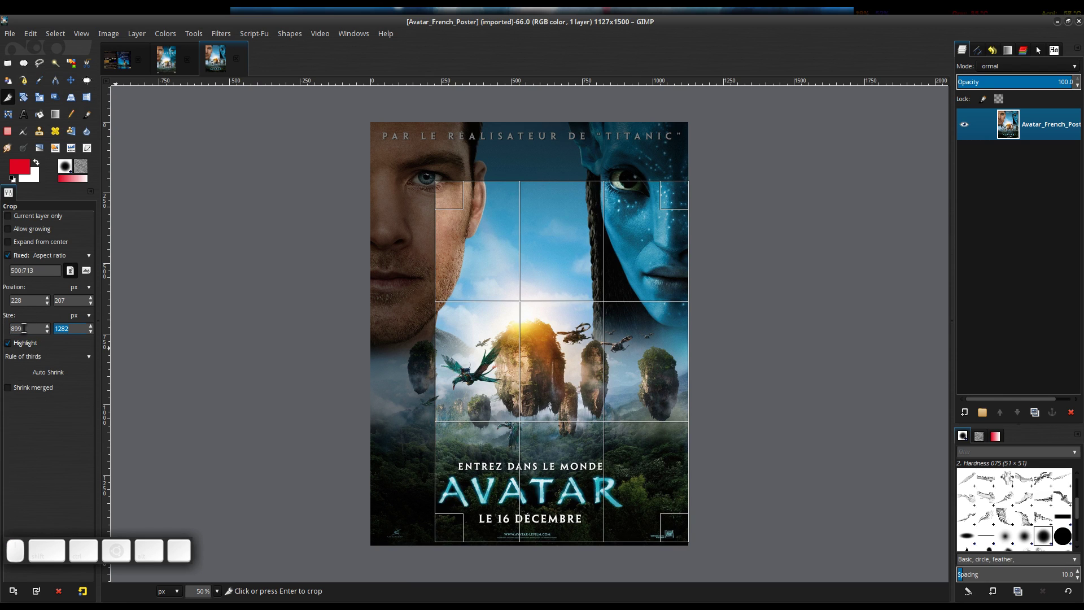
key("KP_1")
key("KP_4")
key("KP_2")
key("KP_6")
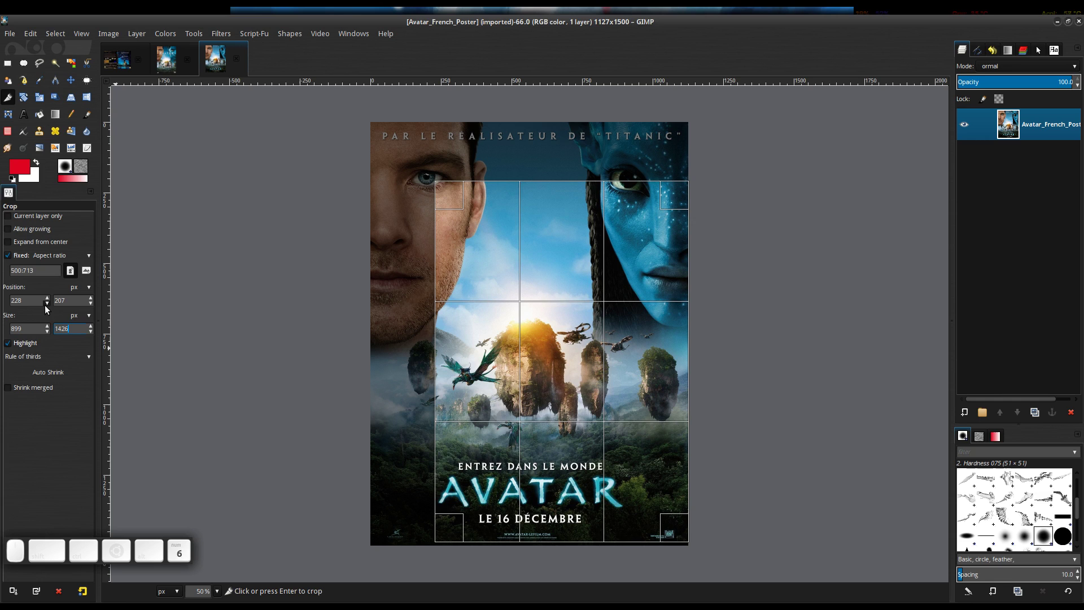
key("KP_Enter")
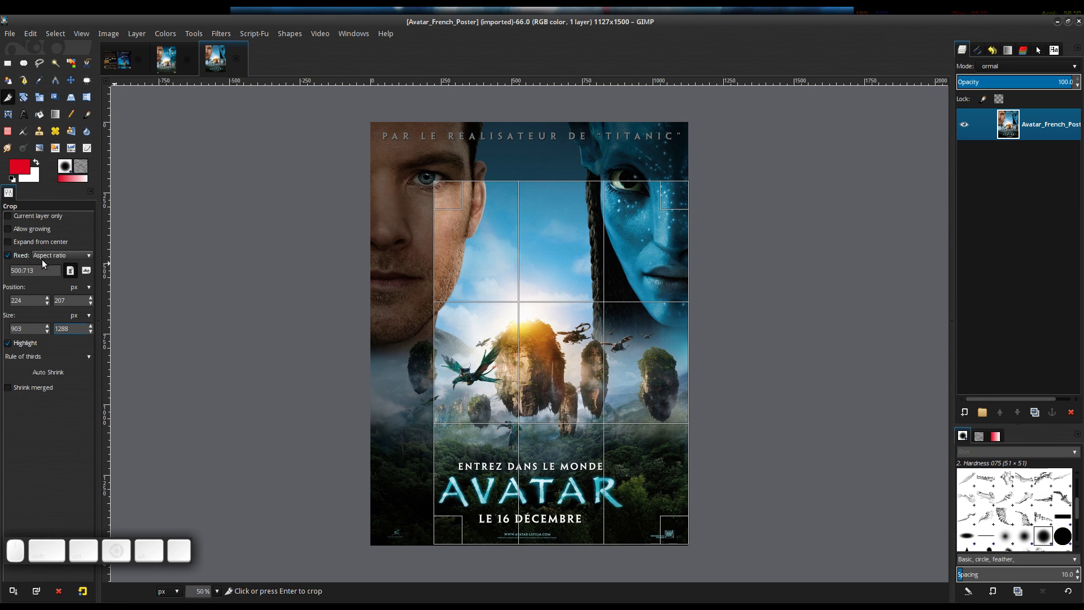
left_click(406, 141)
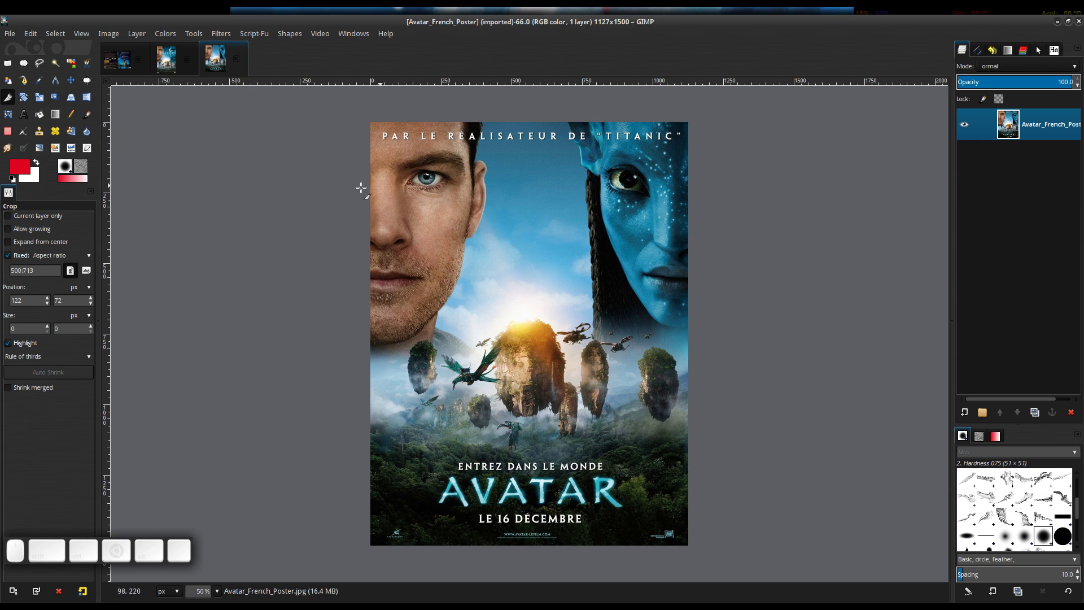
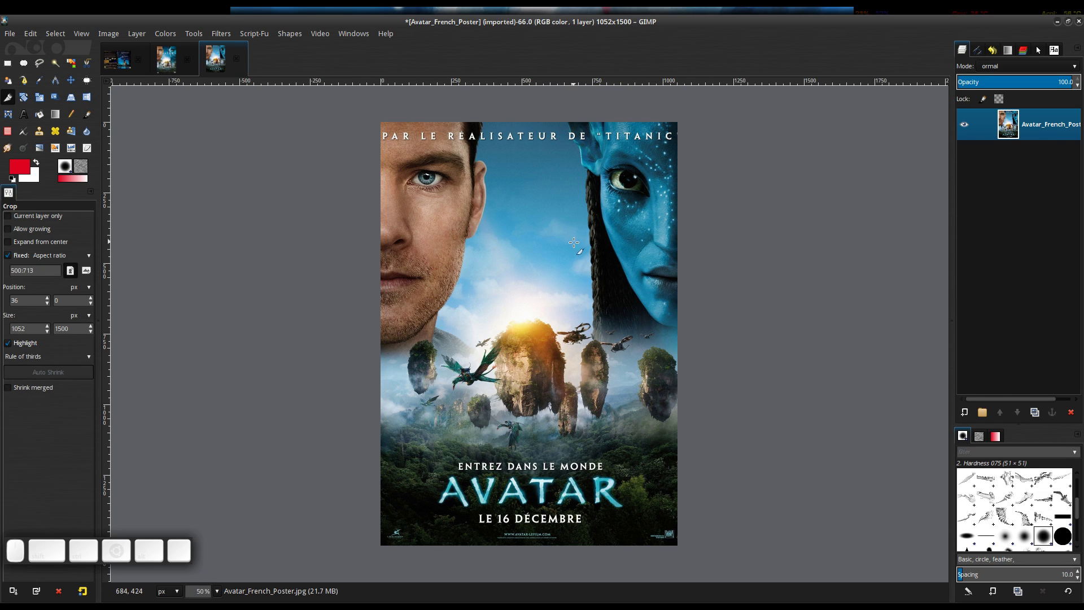
Step: Scale the 1052 × 1500 poster down to 1000 × 1426 pixels
key("s")
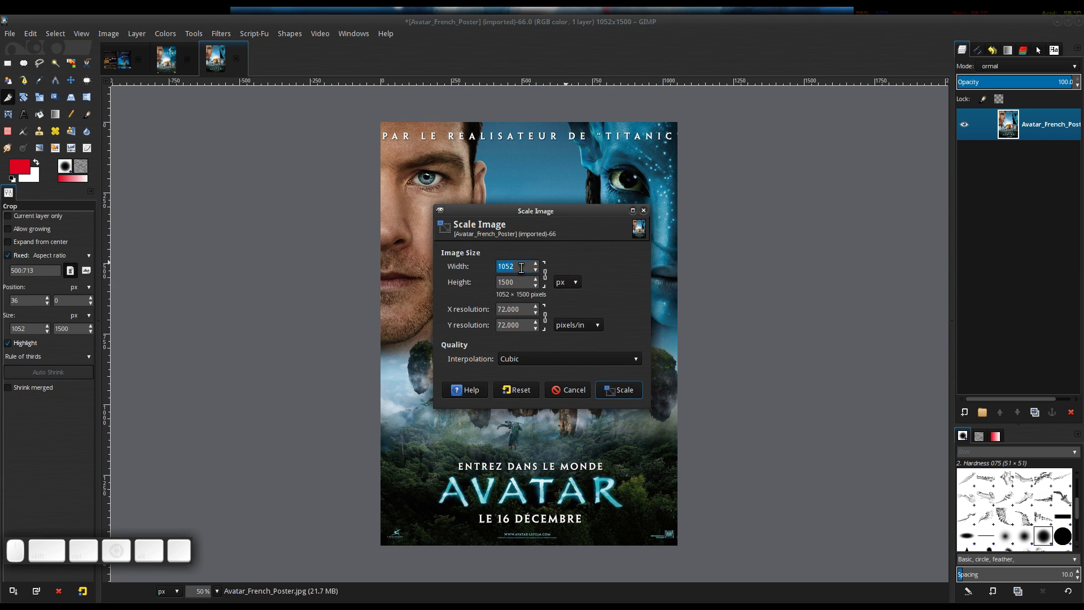
left_click(522, 266)
key("KP_1")
key("KP_0")
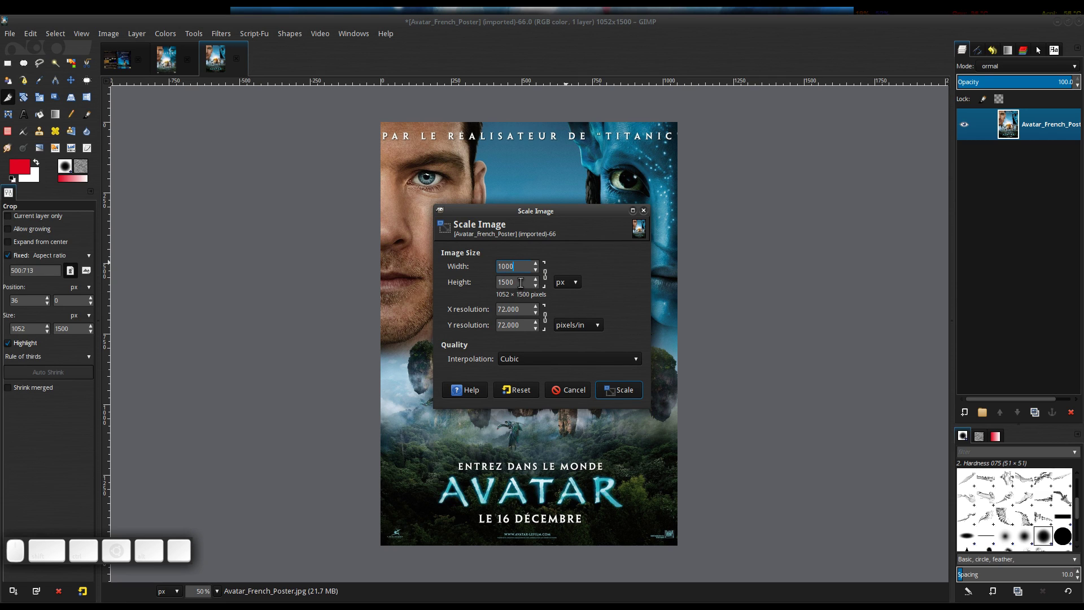
left_click(522, 281)
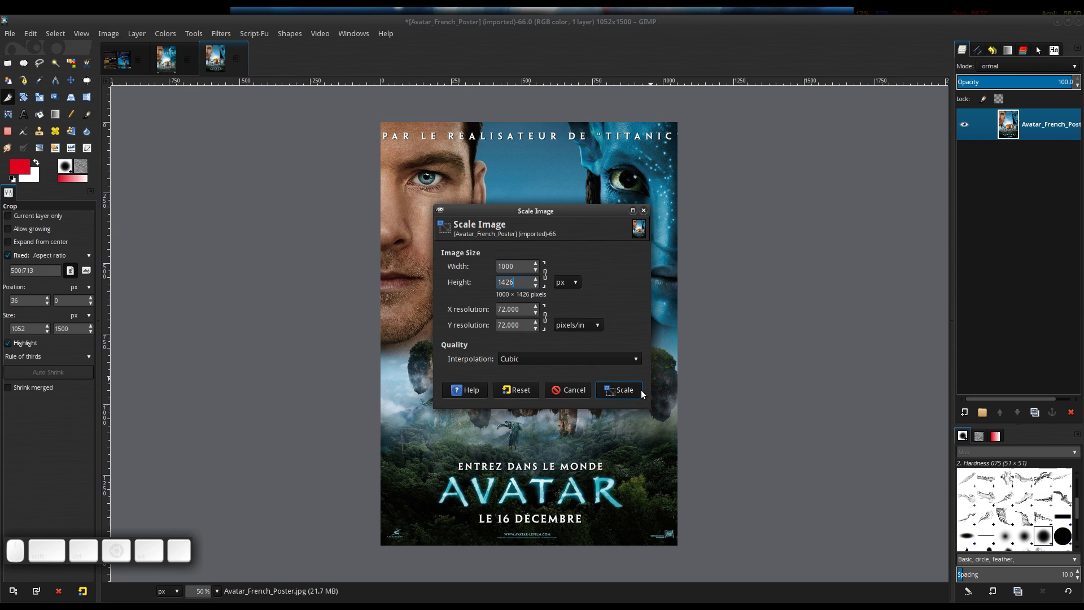
left_click(635, 391)
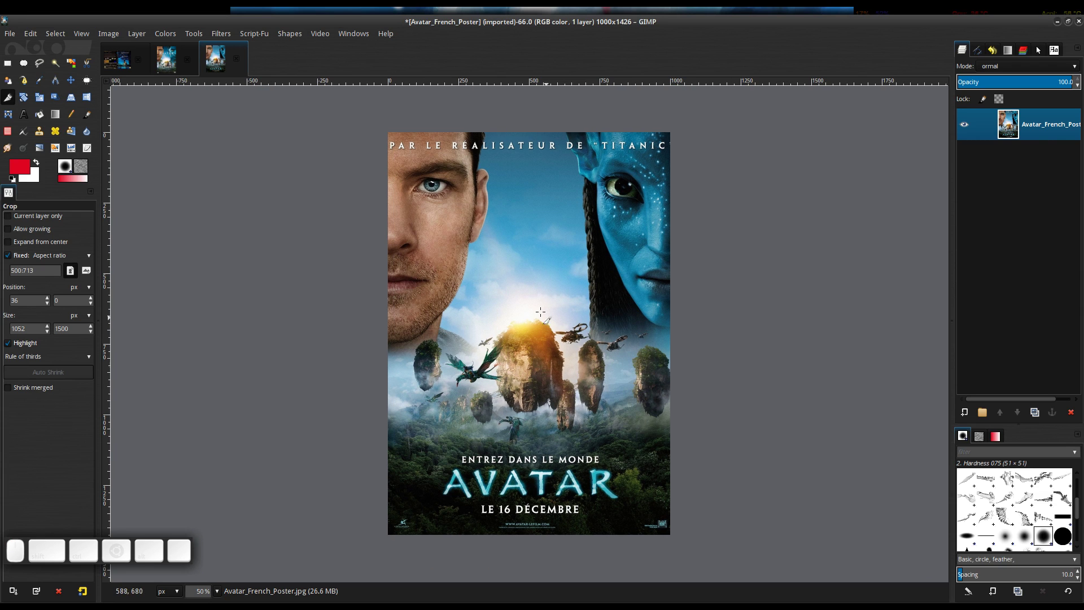
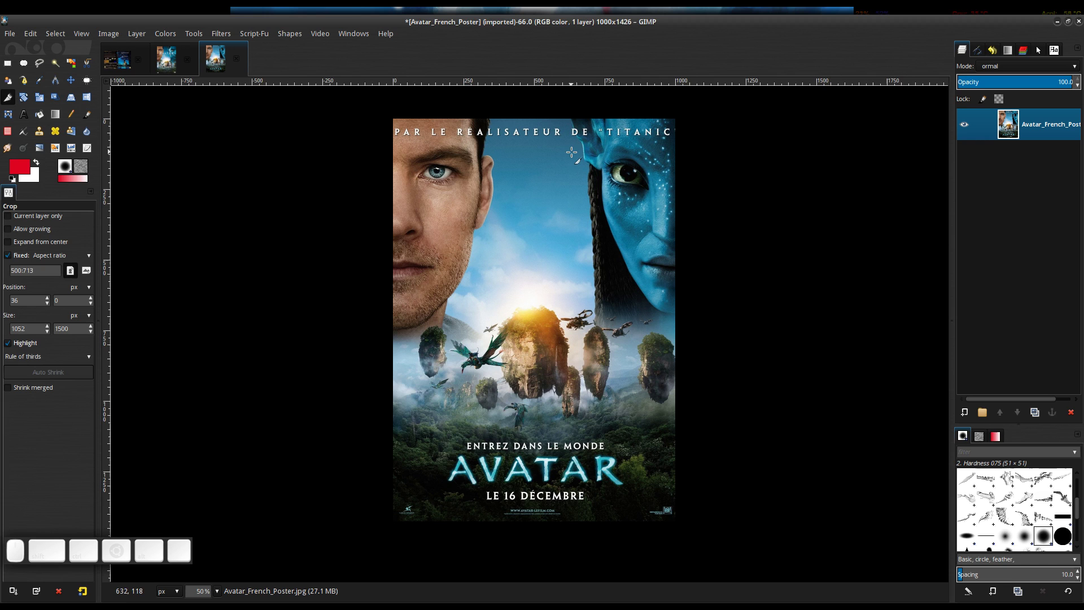
Step: Zoom toward the bottom of the poster to view the credits and studio logo
scroll("up", 3)
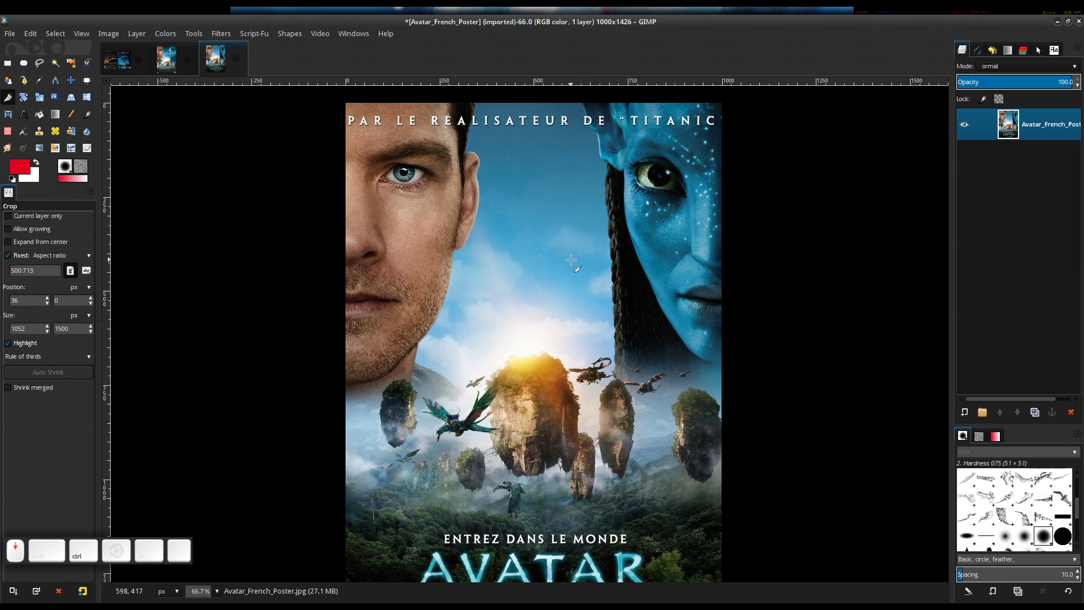
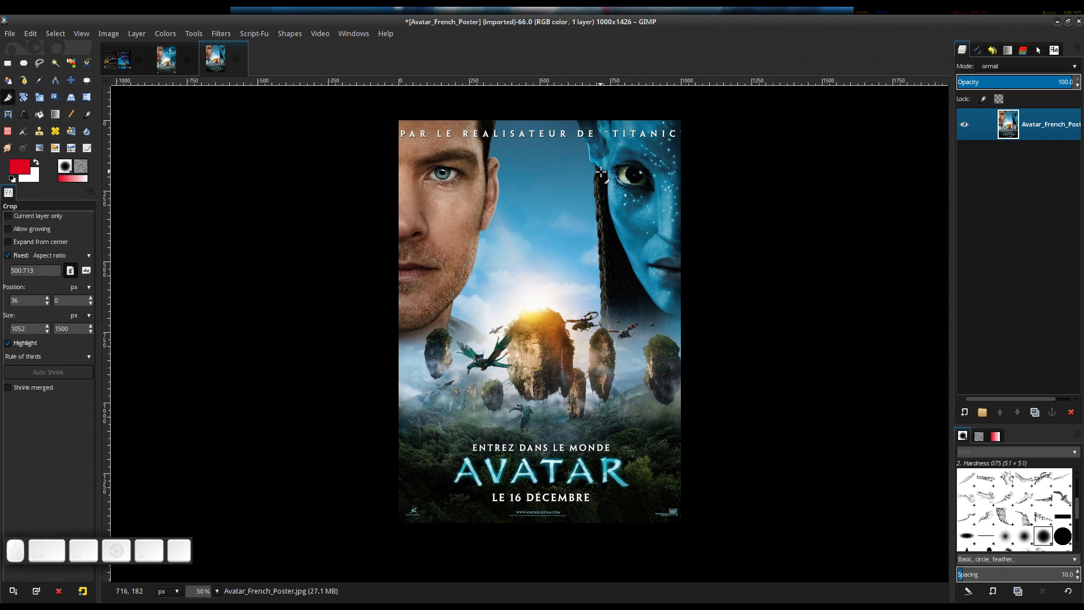
left_click(593, 164)
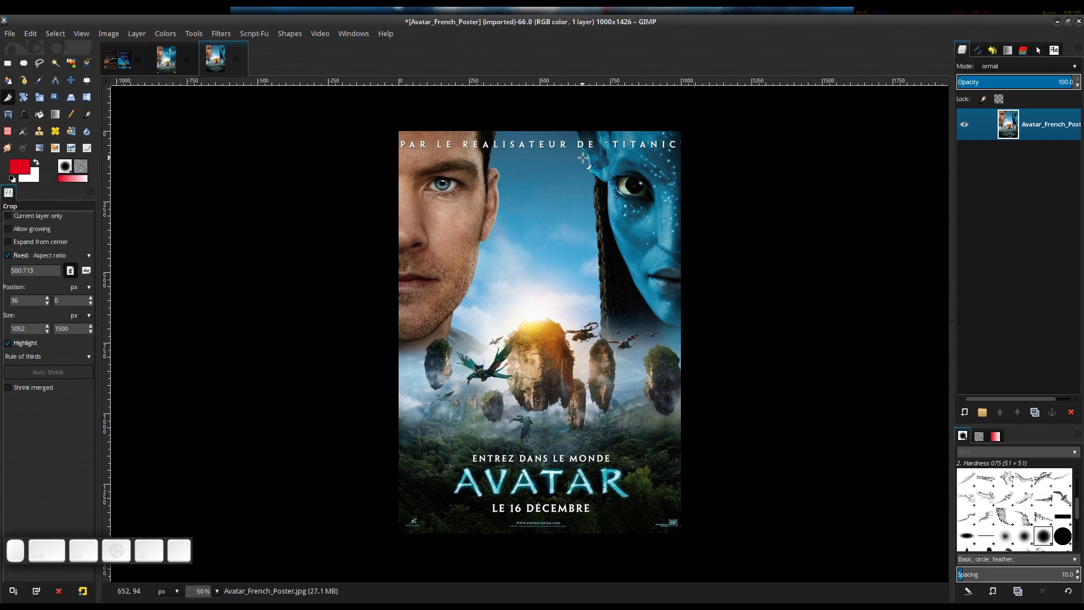
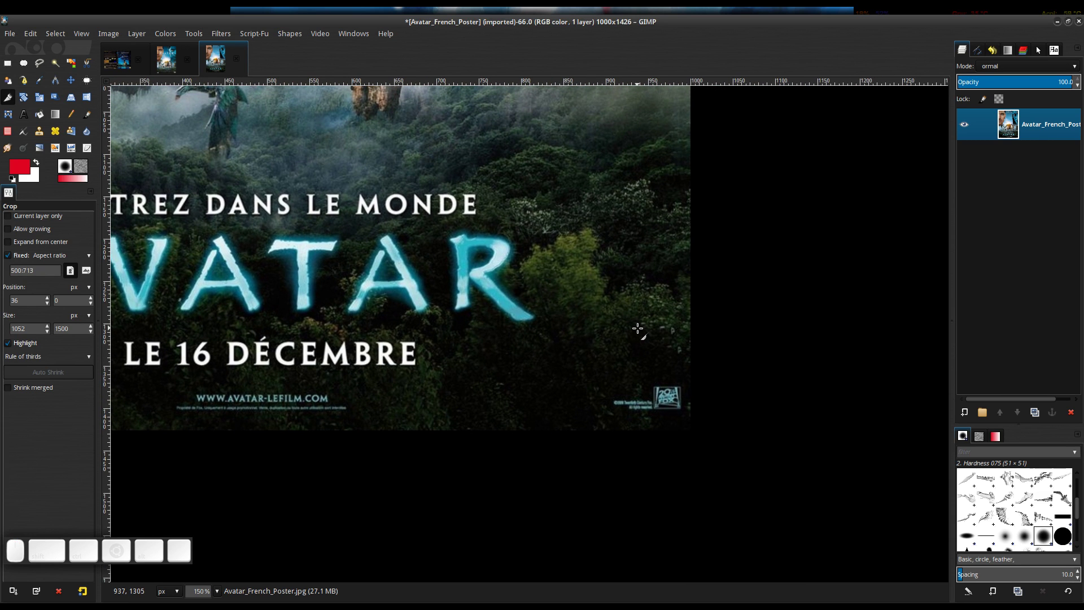
Step: Rectangle-select the studio logo and copyright text in the poster's bottom-right corner
key("h")
left_click(246, 334)
key("r")
scroll("up", 3)
left_click_drag(587, 370, 643, 394)
left_click_drag(603, 377, 828, 336)
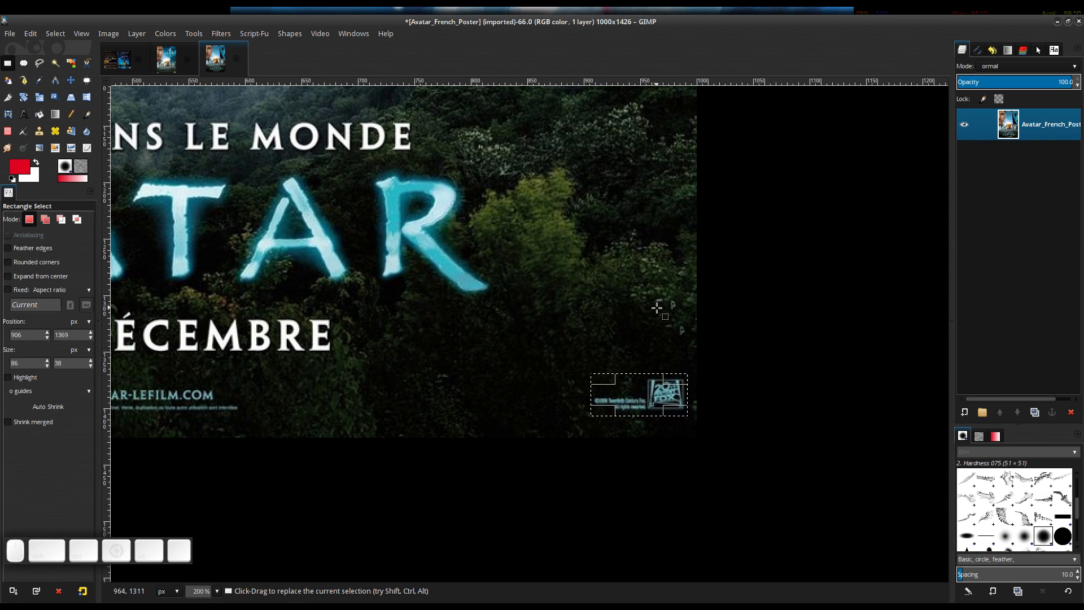
Step: Bring up Heal Selection for the logo corner at 50-pixel sampling width, then close it
key("shift+0")
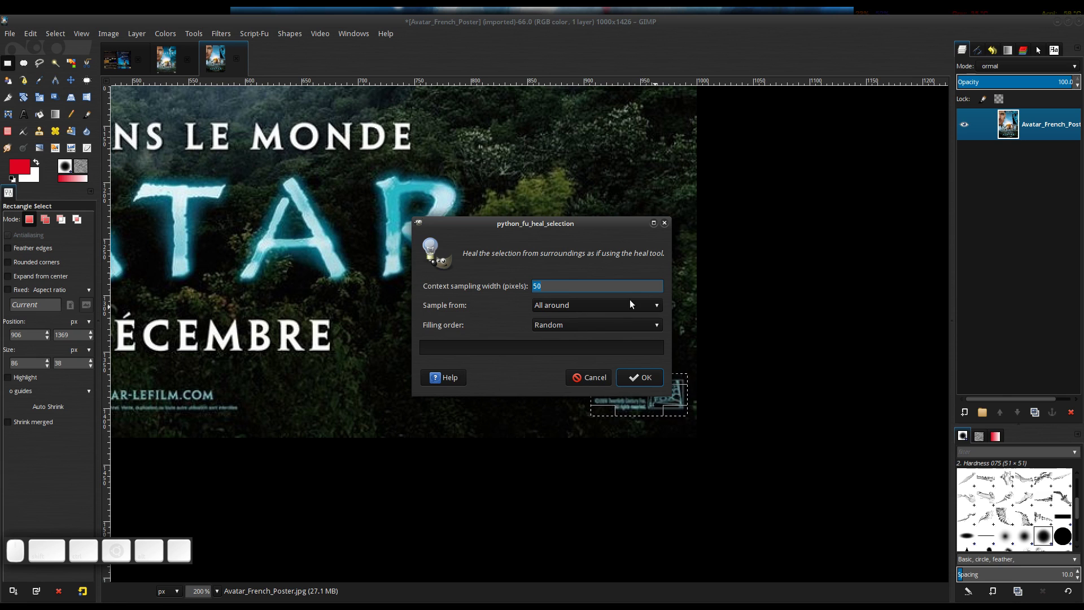
left_click(559, 226)
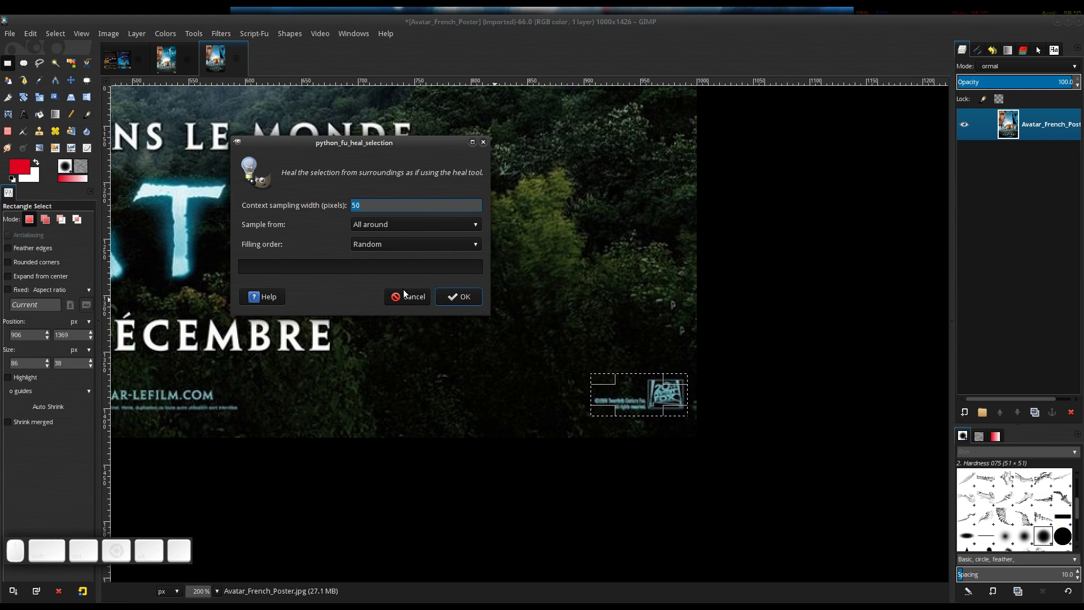
left_click(408, 300)
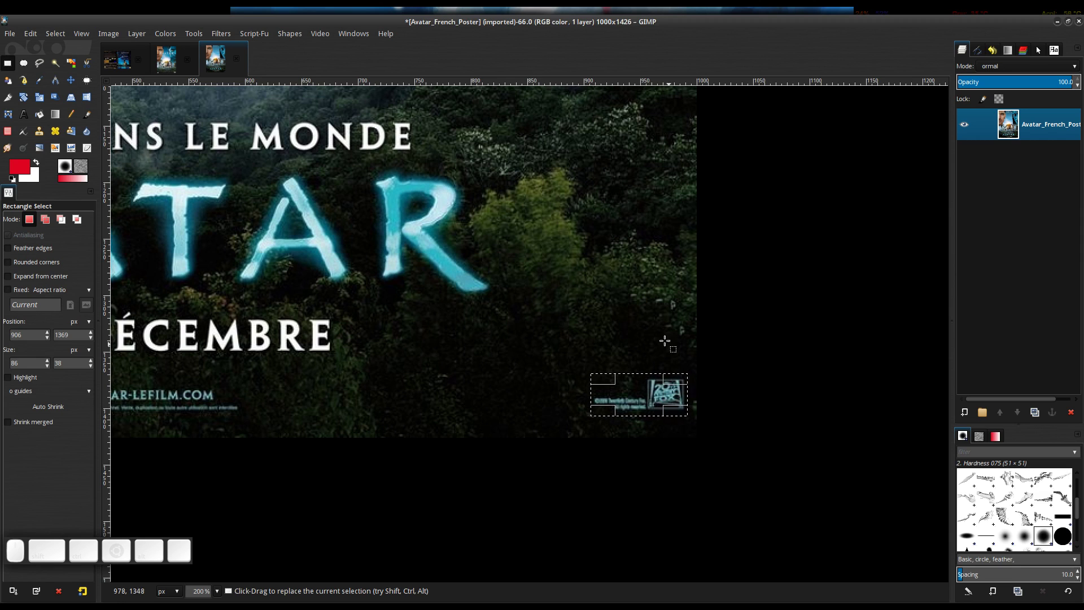
Step: Grow the logo selection by 50 pixels, then undo the enlargement
key("g")
left_click(536, 301)
key("KP_5")
key("KP_0")
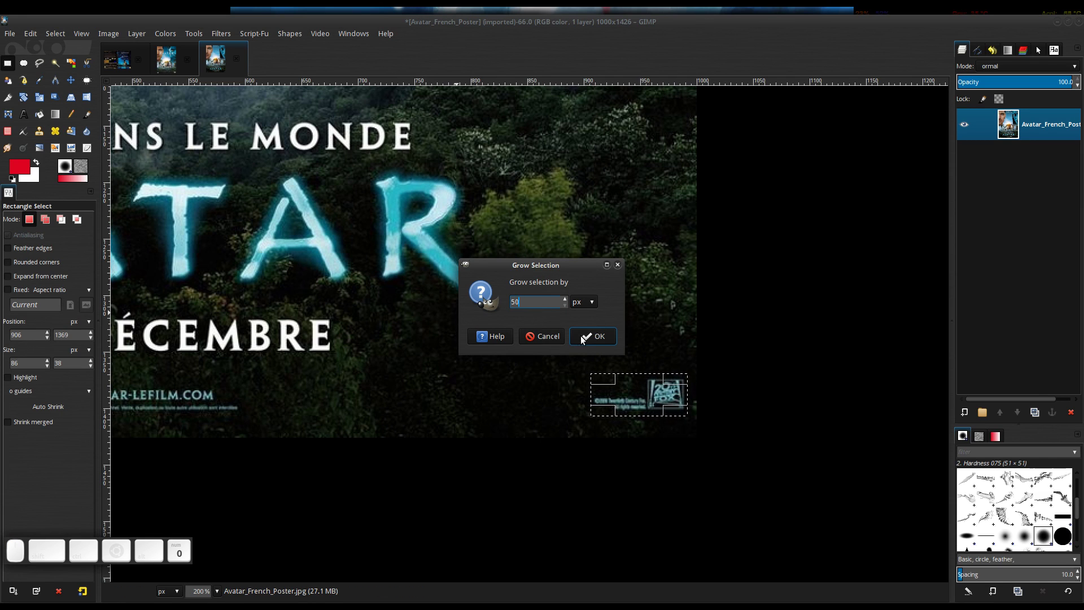
left_click(588, 340)
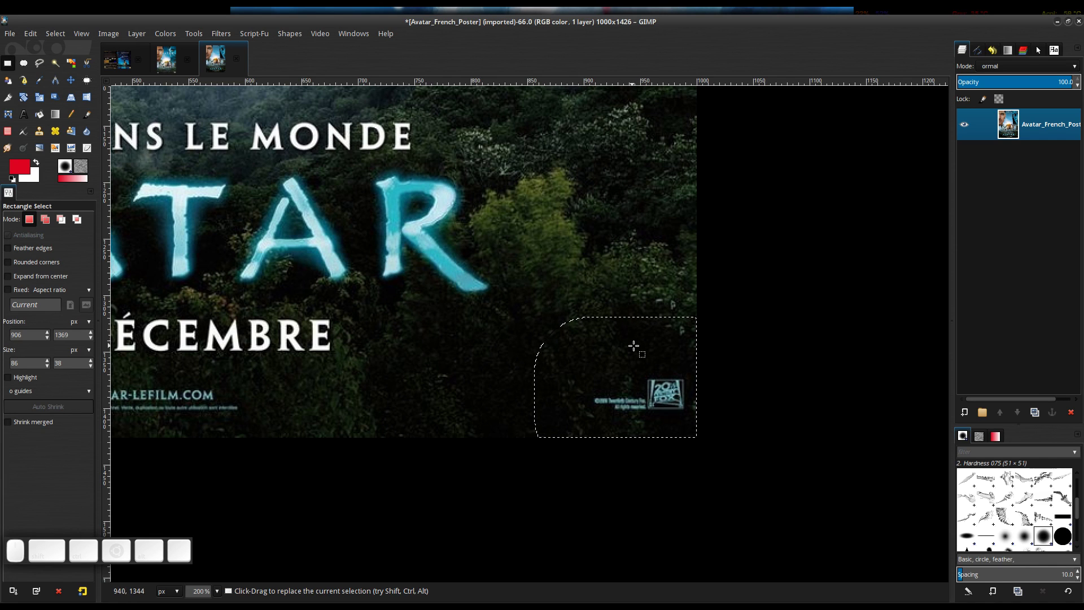
key("ctrl+z")
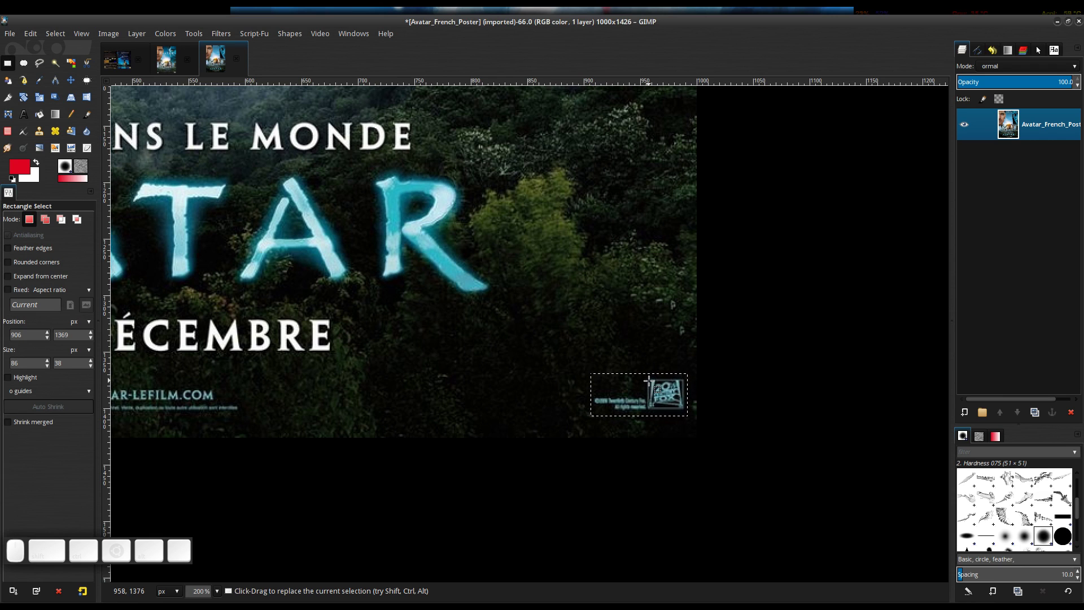
Step: Run Heal Selection on the logo corner with 50-pixel sampling, all around, random filling
key("shift+0")
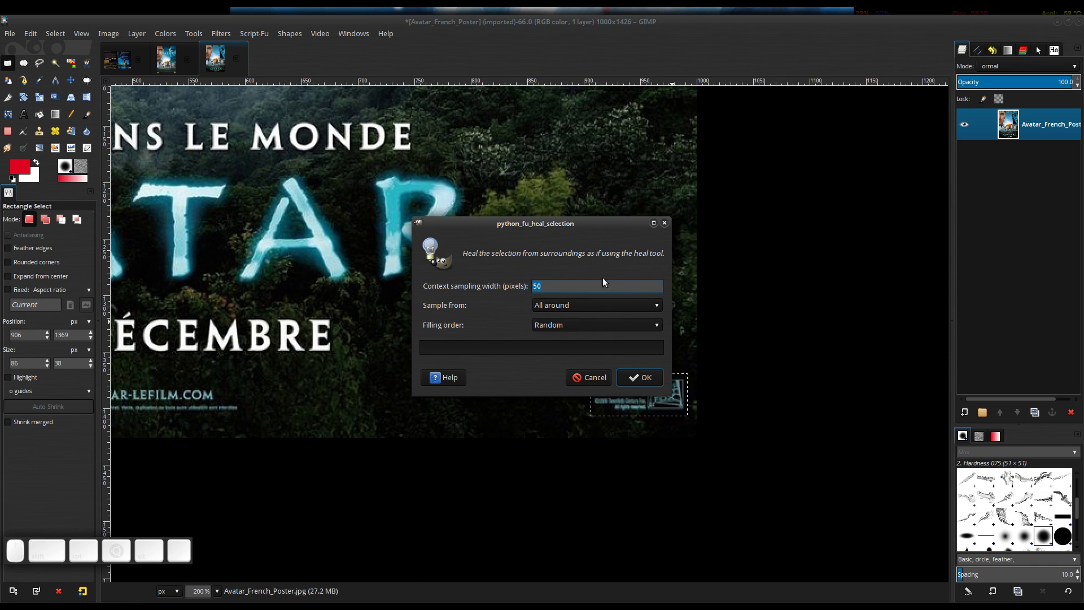
left_click(605, 230)
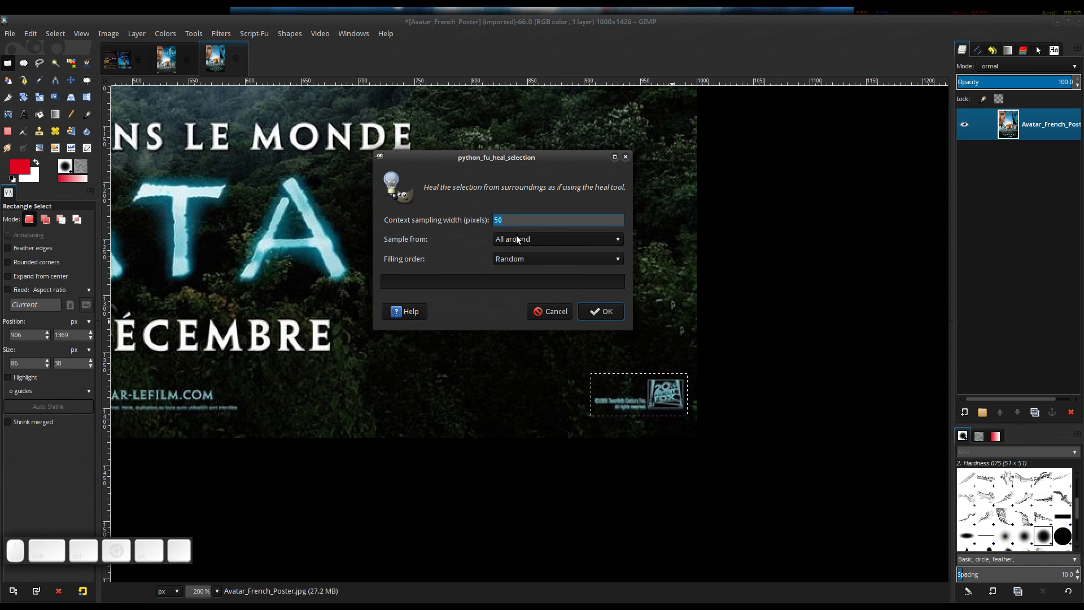
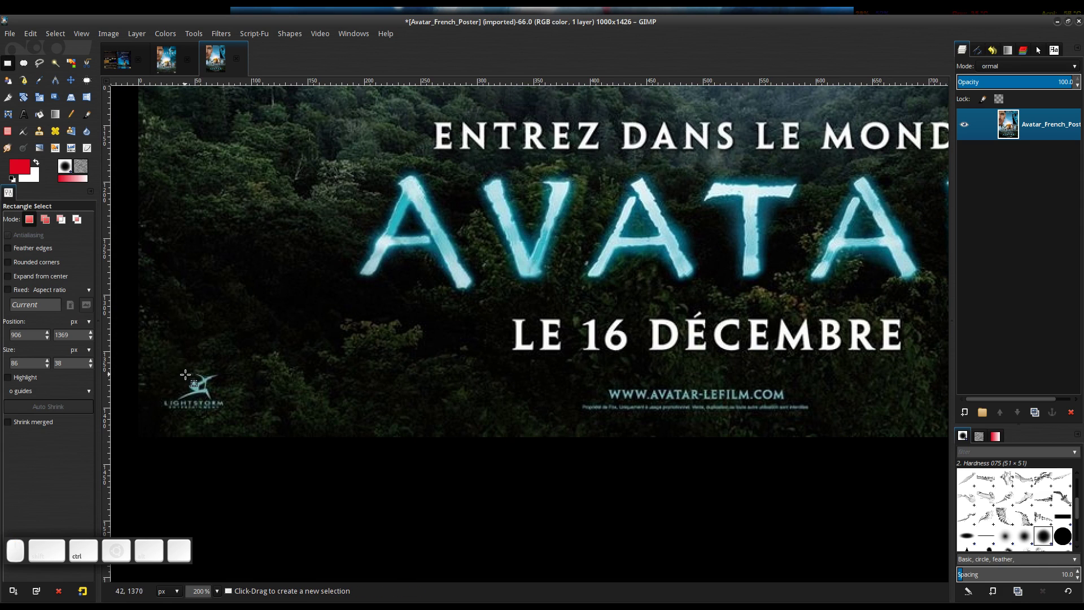
Step: Select the Lightstorm logo in the lower-left corner, heal it out, and clear the selection
left_click_drag(168, 371, 194, 399)
left_click(176, 389)
key("ctrl+f")
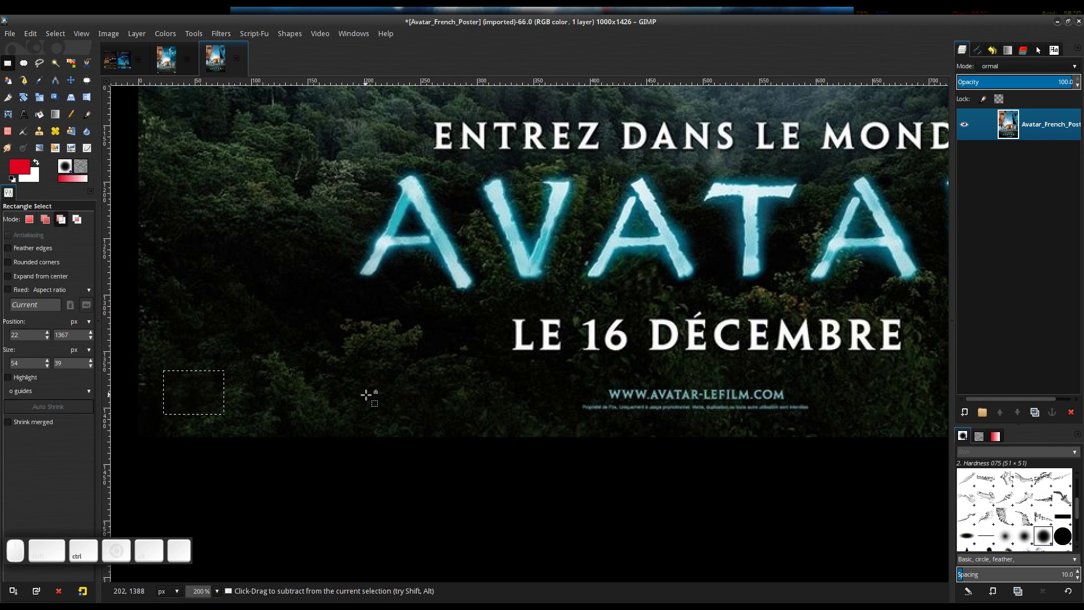
key("ctrl+shift+a")
Step: Outline the website address and fine print below the release date
double_click(516, 409)
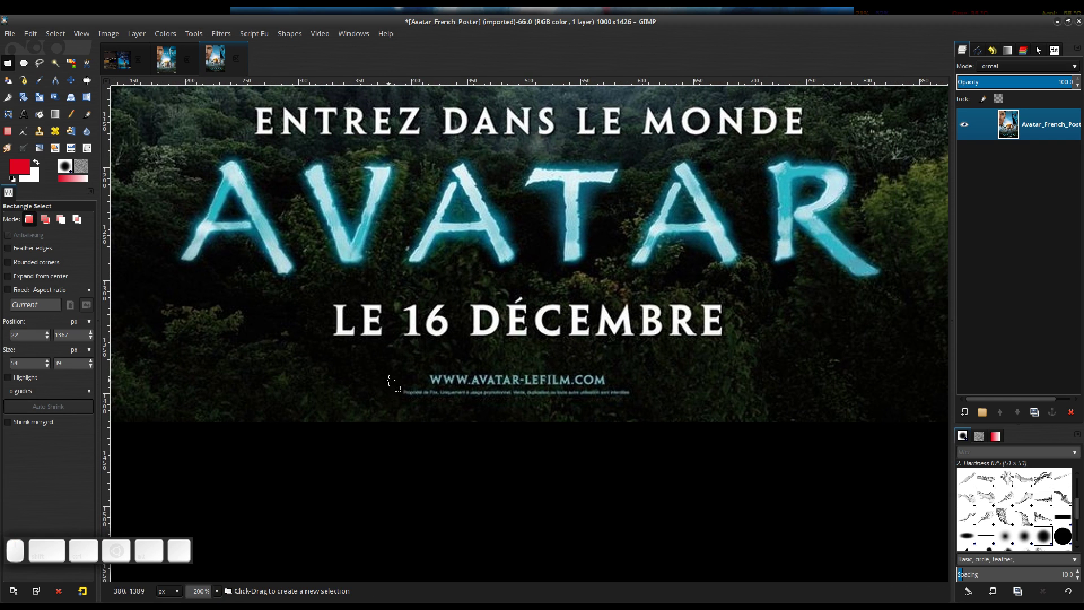
left_click_drag(397, 369, 629, 386)
Step: Heal out the web address line and the leftover white speck, then clear the selection
left_click_drag(574, 371, 723, 382)
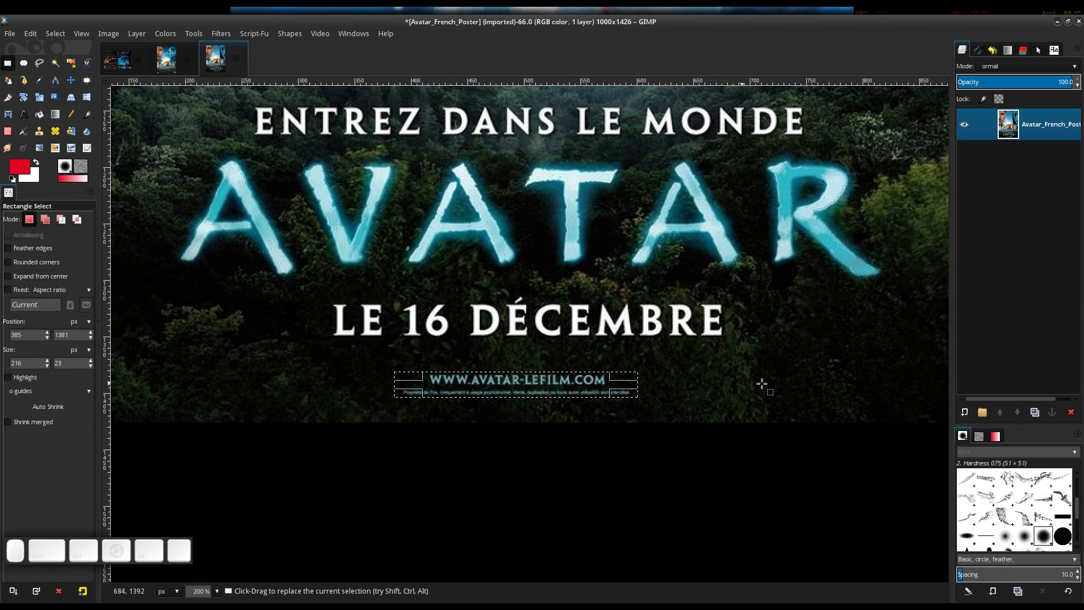
key("ctrl+f")
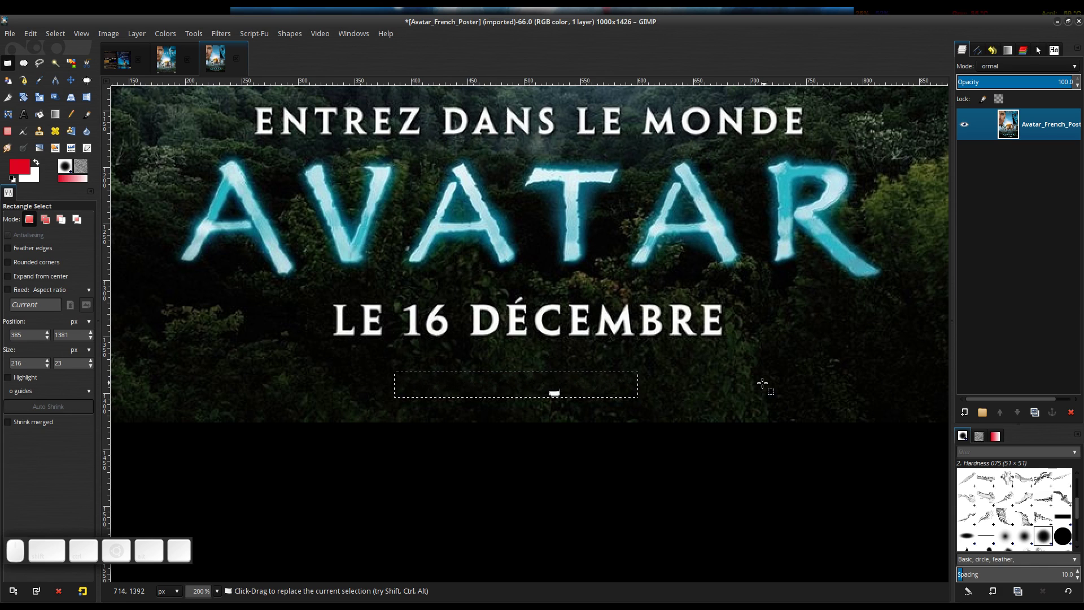
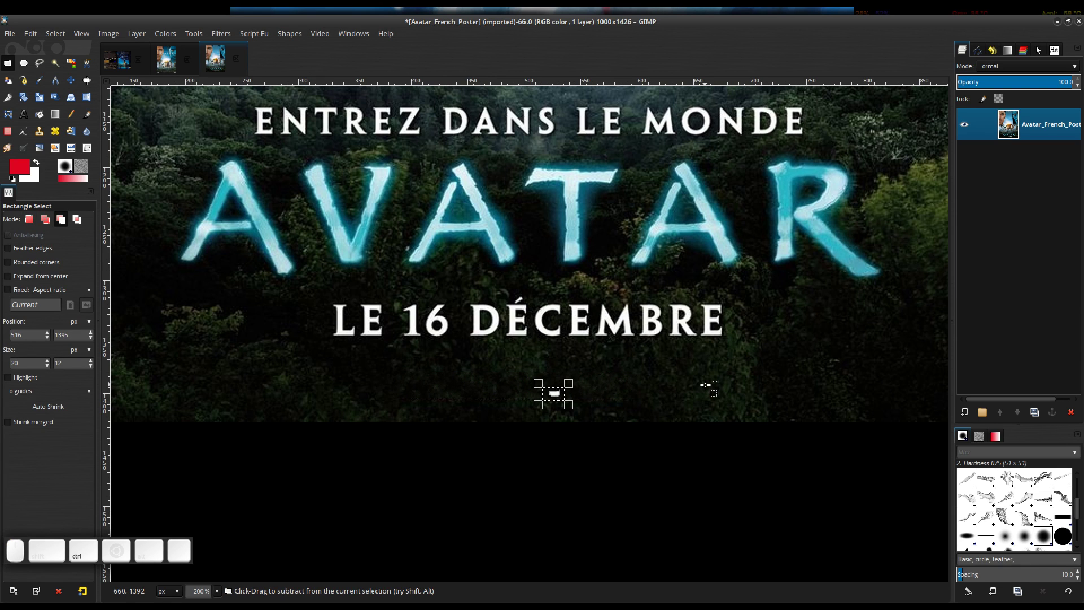
key("ctrl+f")
left_click(655, 393)
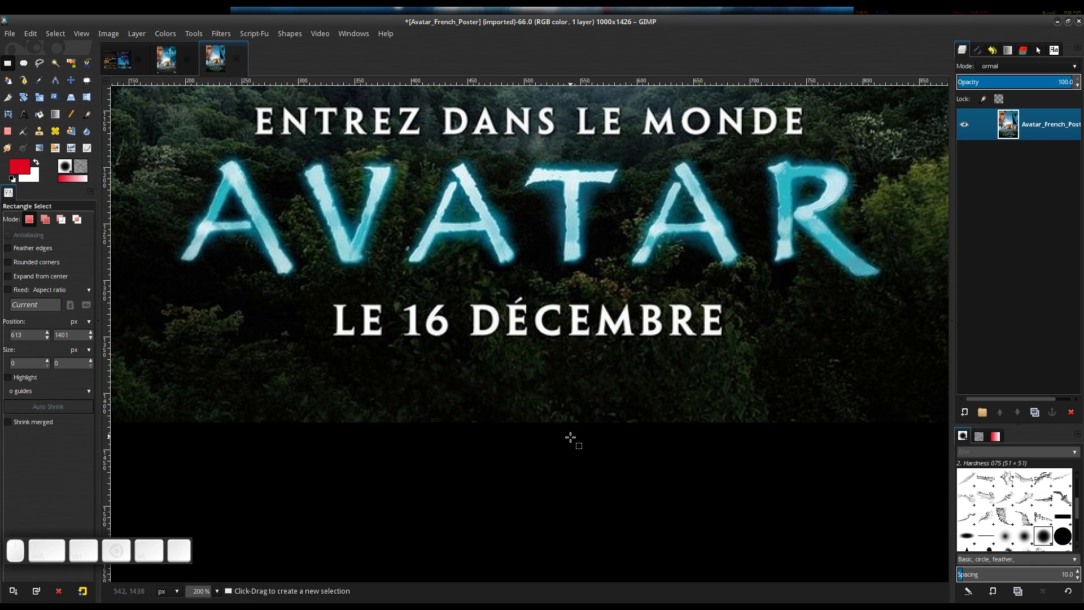
Step: Zoom in and switch to the Heal brush to retouch the forest where the website text was
scroll("up", 3)
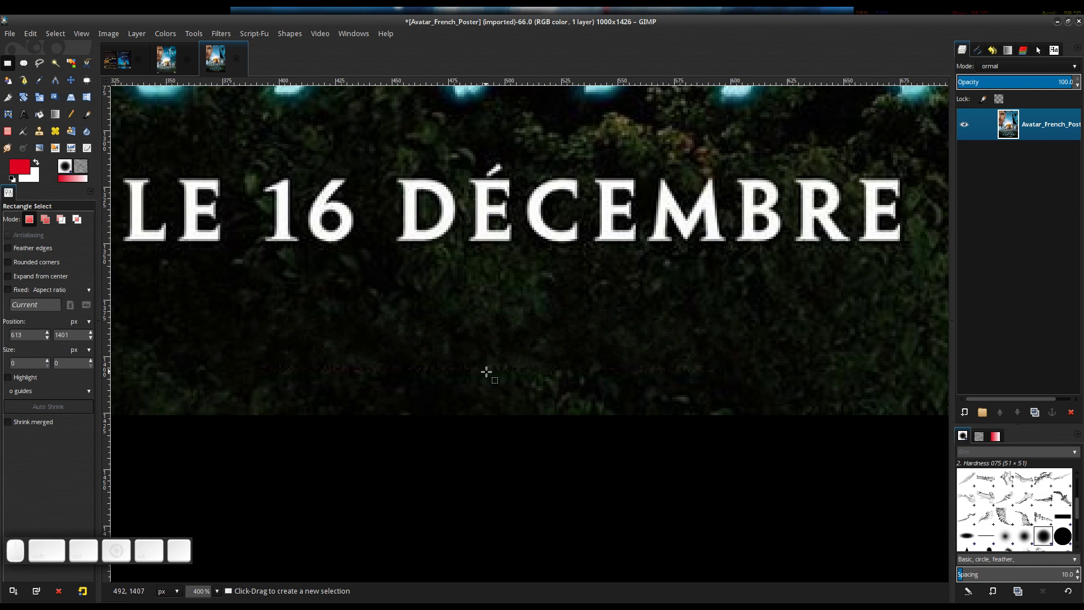
key("shift+h")
scroll("down", 3)
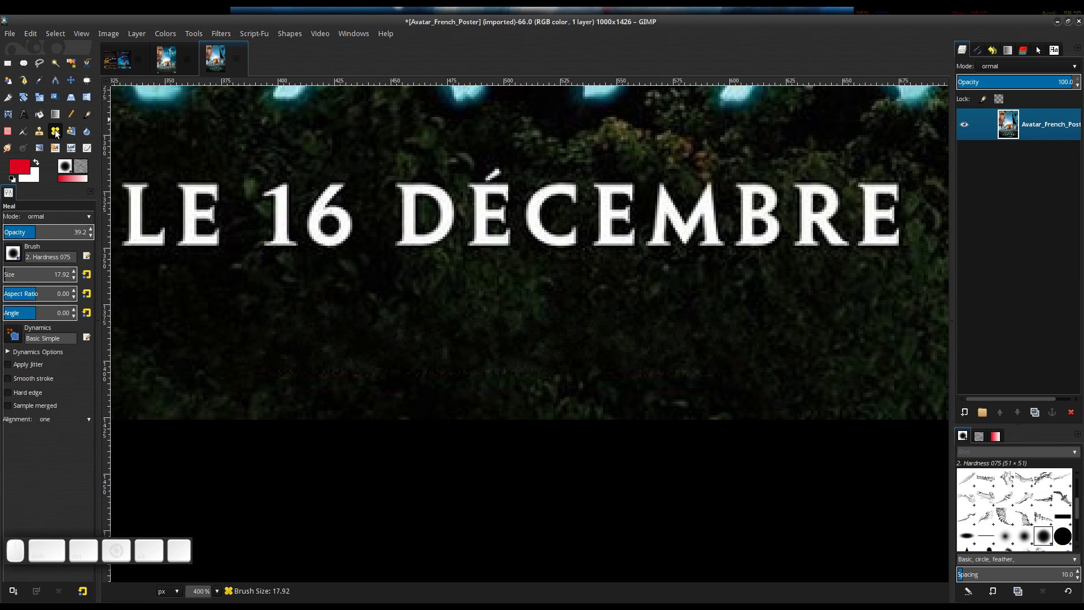
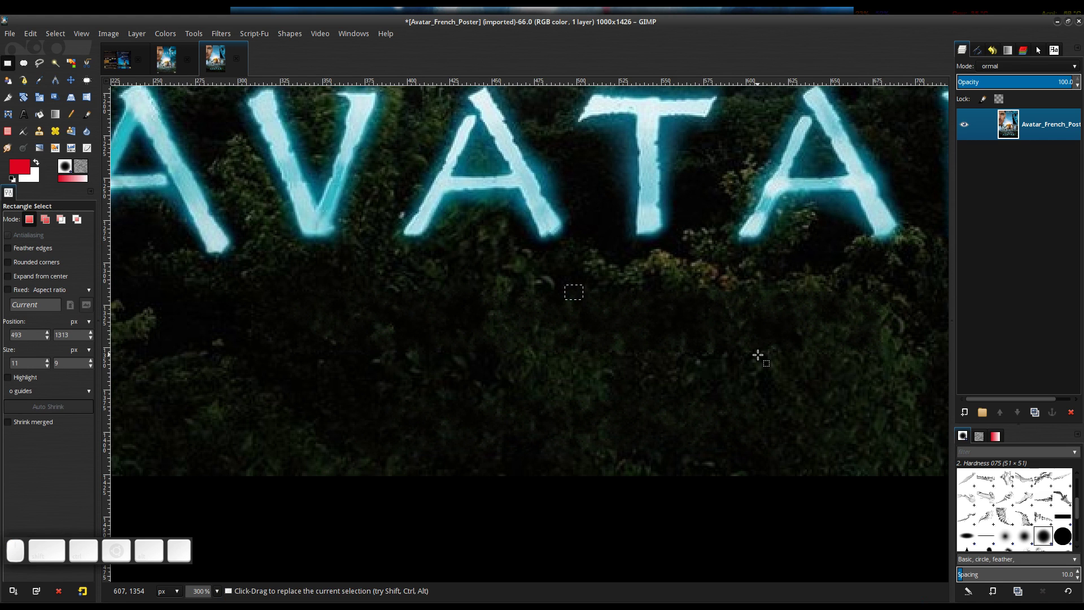
Step: Clear the selection and switch to the Heal brush to paint out marks beneath the AVATAR title
key("ctrl+shift+a")
scroll("down", 3)
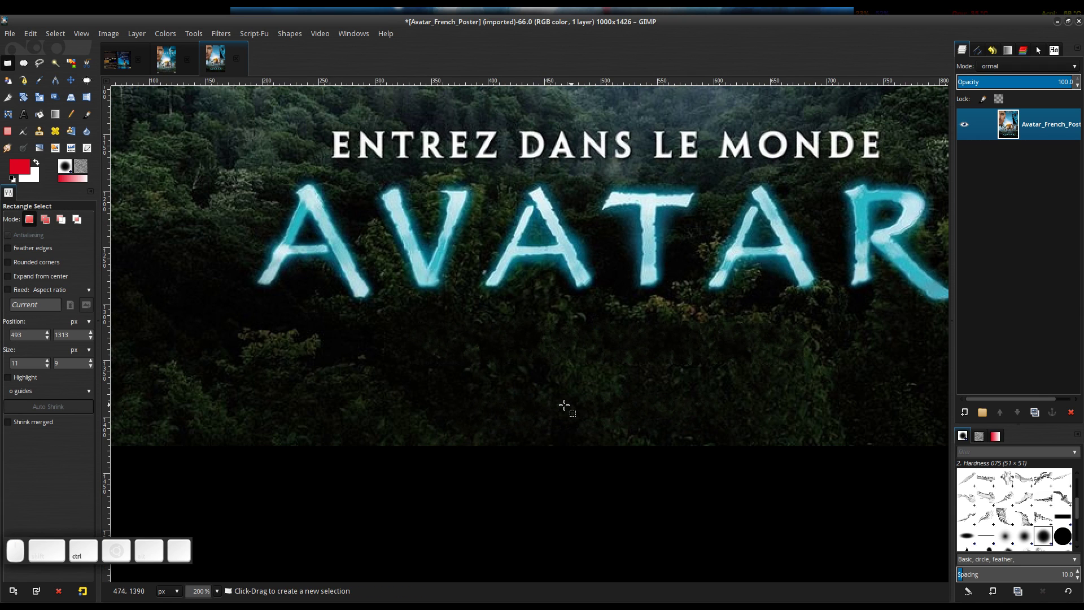
key("shift+f")
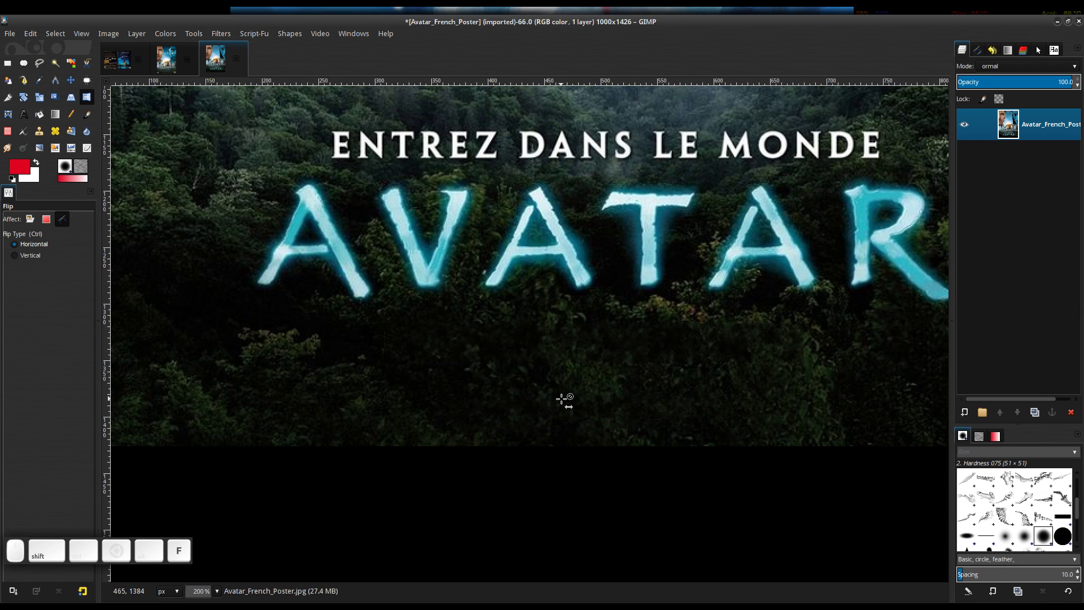
key("shift+h")
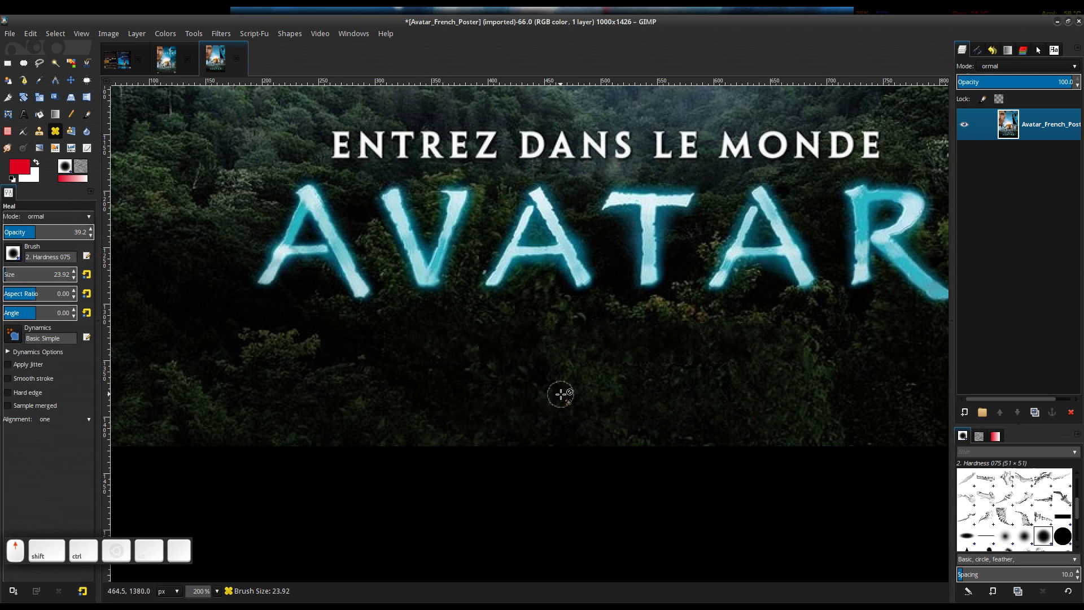
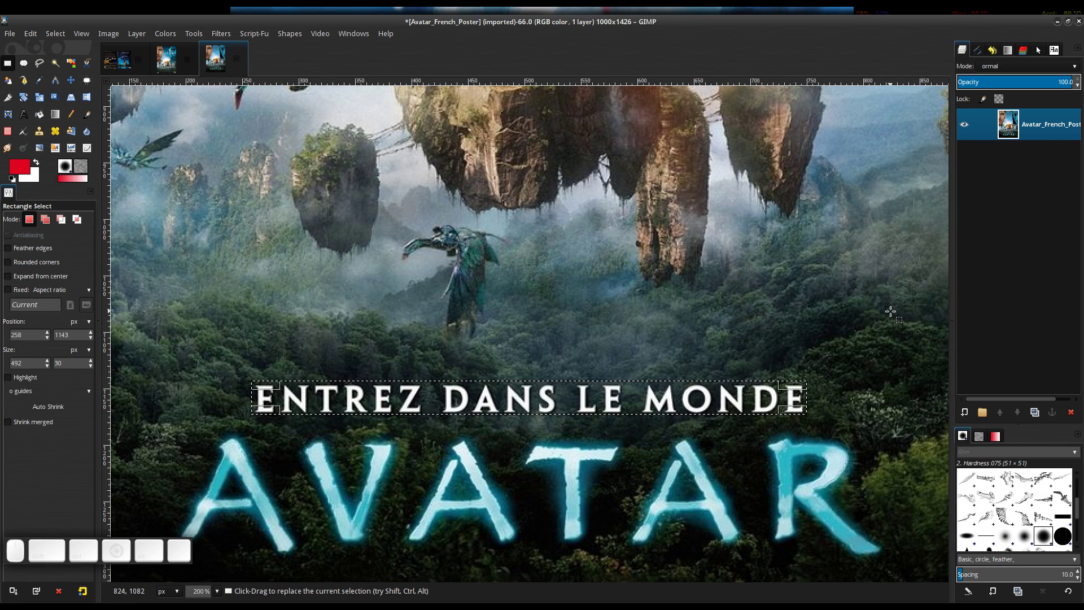
Step: Heal out the ENTREZ DANS LE MONDE tagline, clear the selection, and take the Heal brush to fix traces
key("ctrl+f")
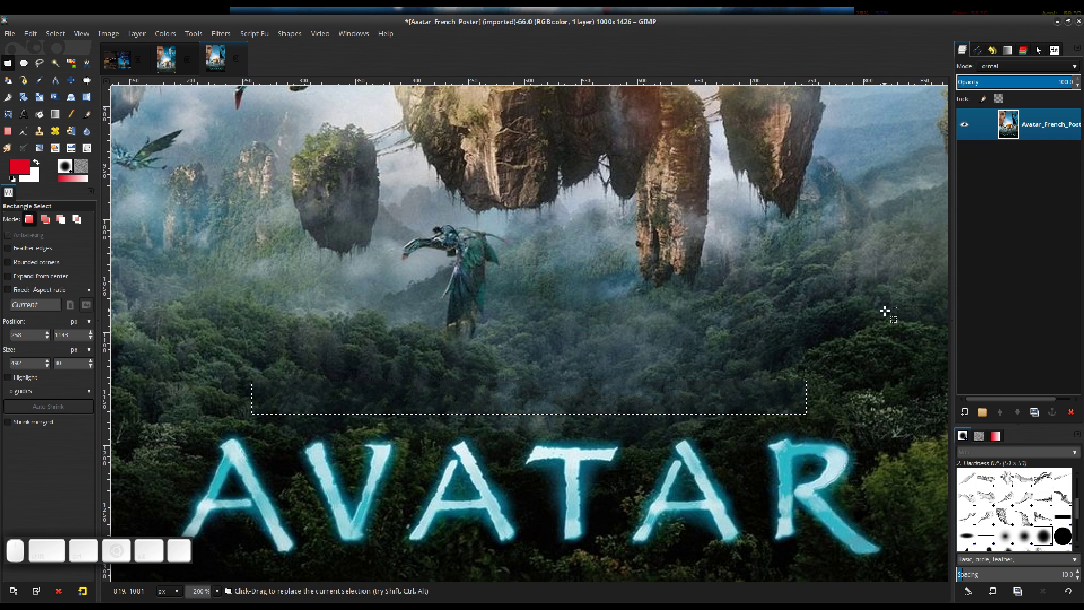
key("ctrl+shift+a")
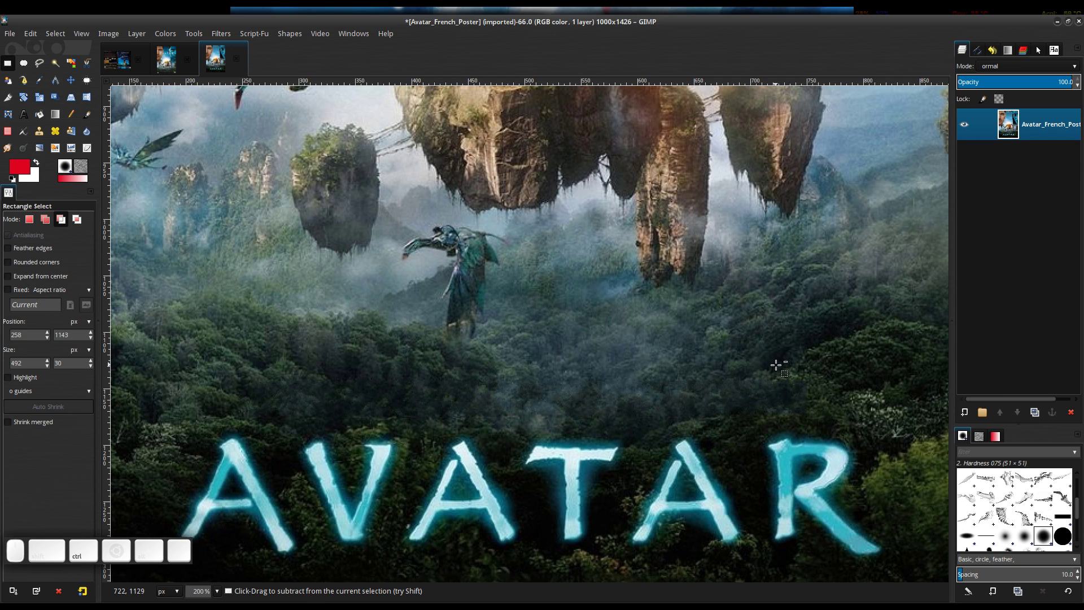
scroll("up", 3)
scroll("down", 3)
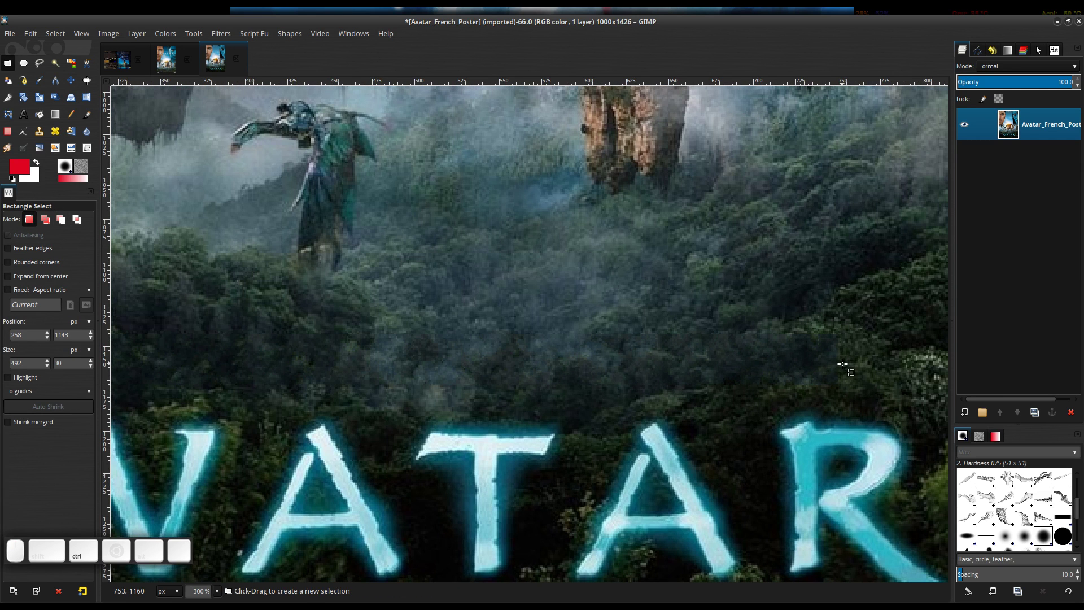
key("shift+h")
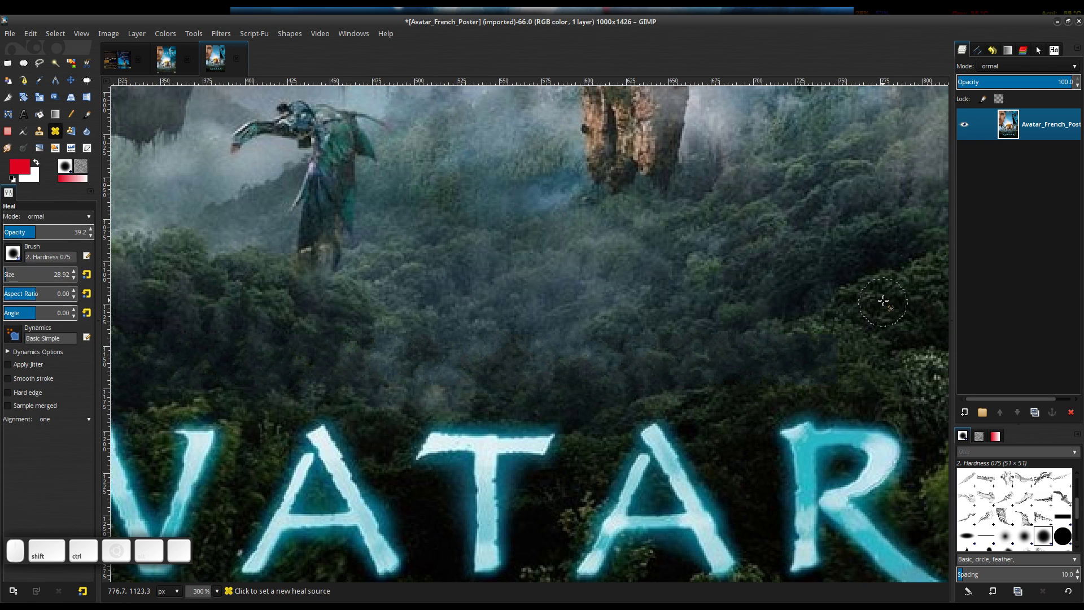
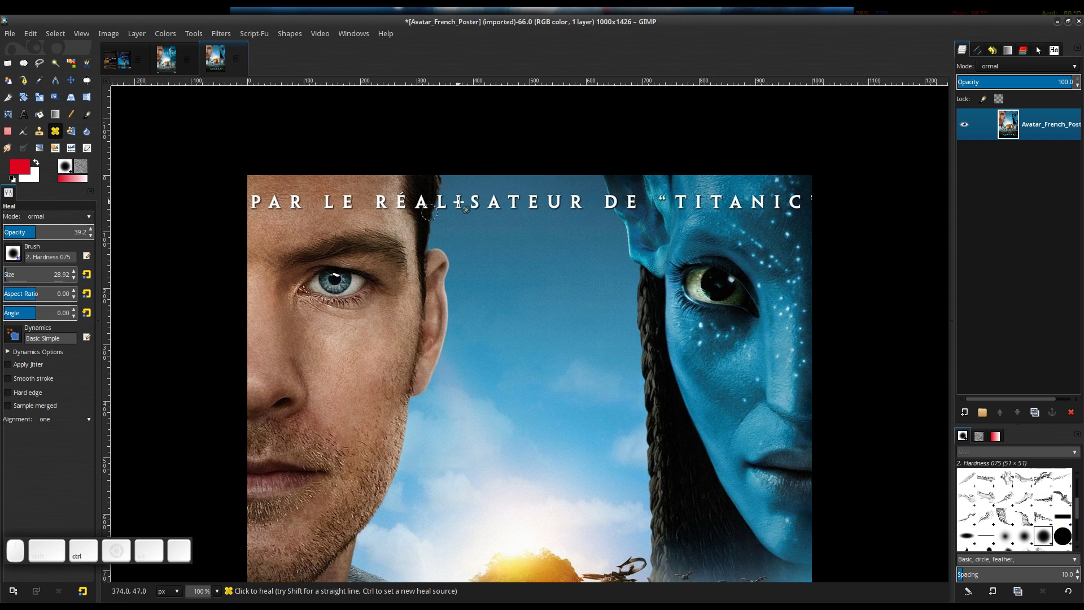
Step: Heal away the 'PAR LE RÉALISATEUR DE TITANIC' tagline selected across the top, then clear the selection
key("r")
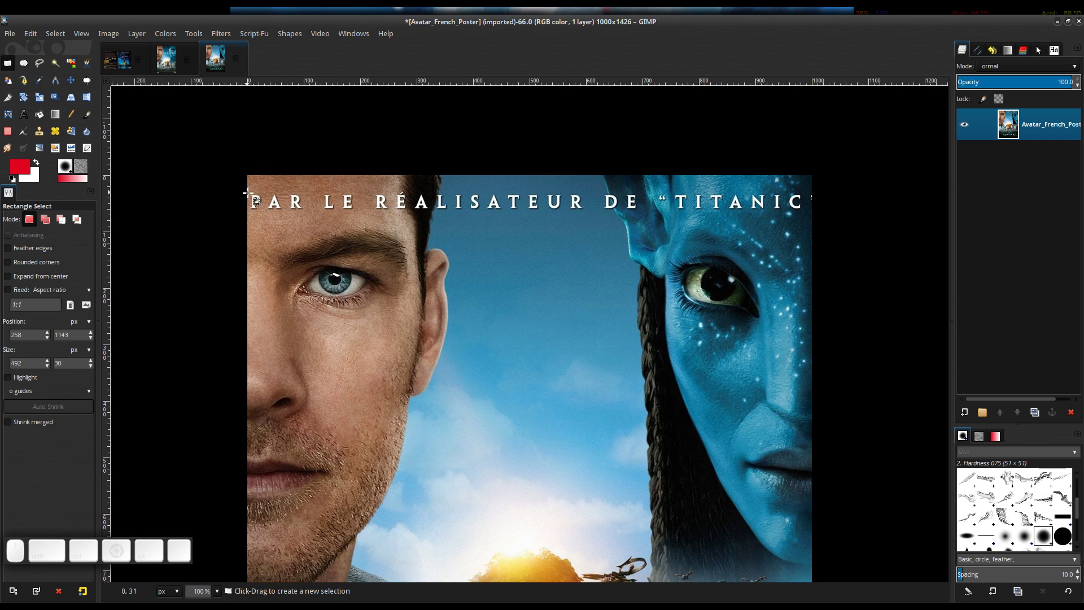
left_click_drag(250, 192, 567, 277)
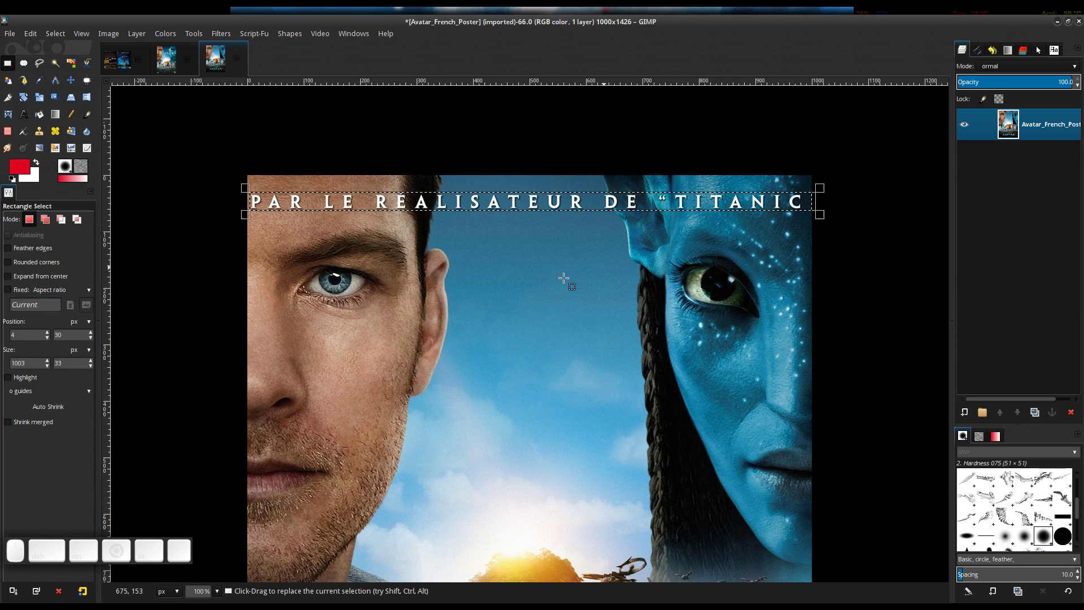
key("ctrl+f")
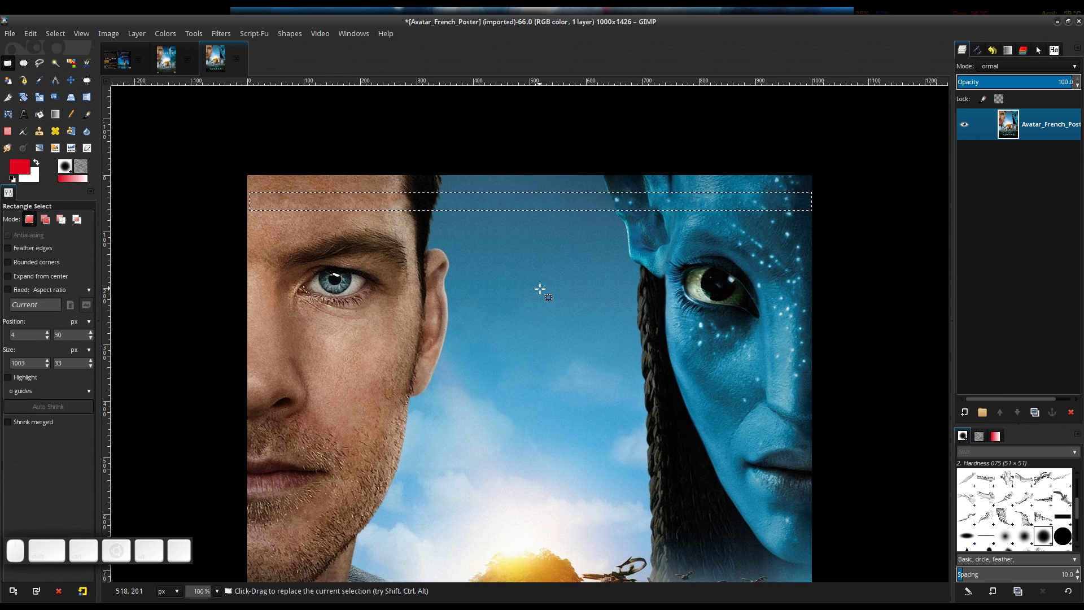
key("ctrl+shift+a")
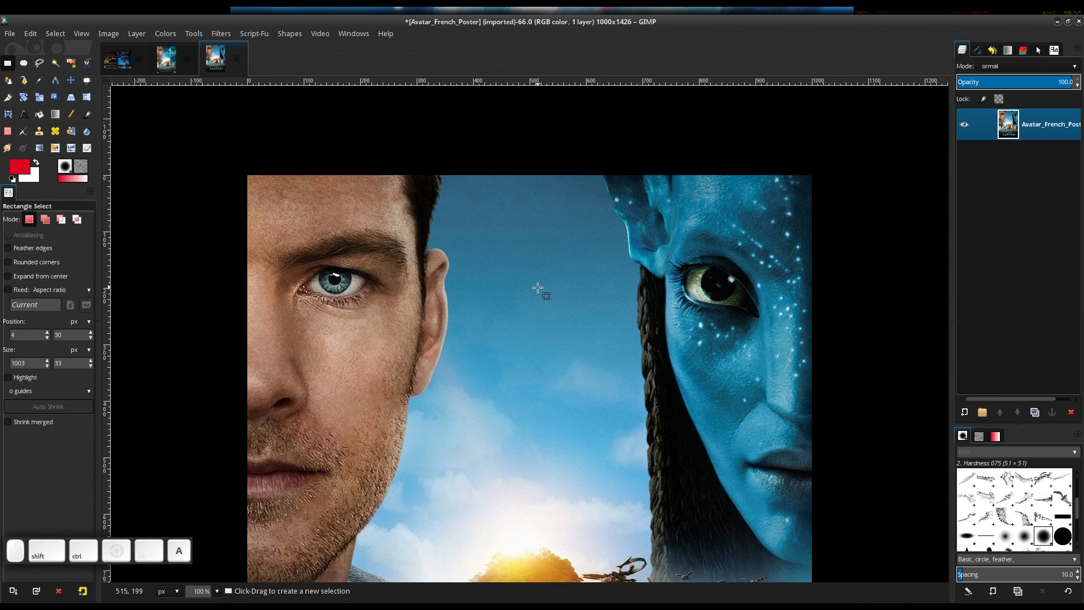
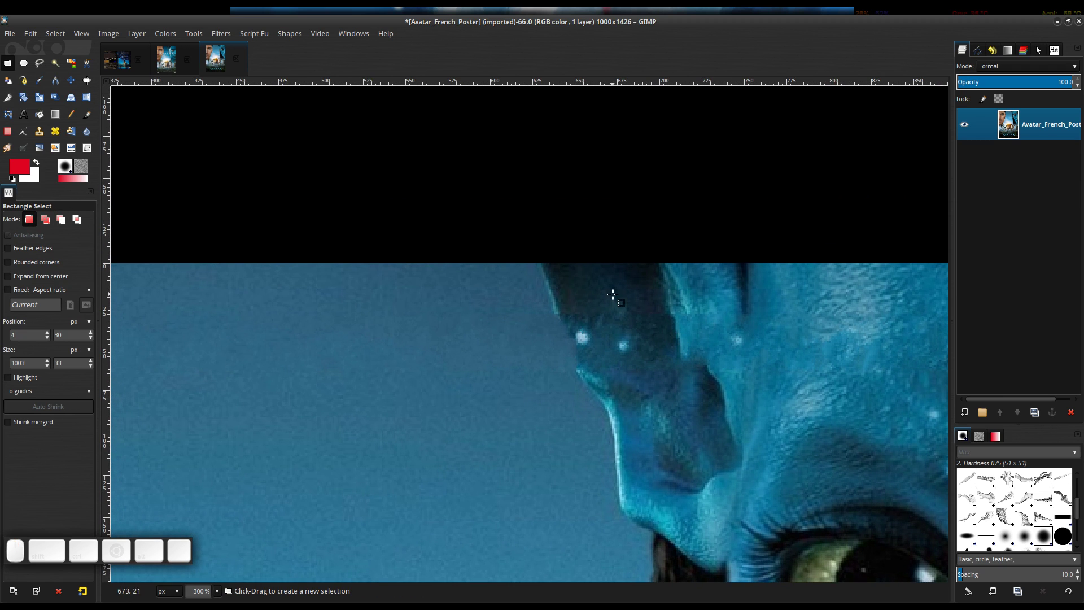
Step: Dismiss Hue-Saturation and heal the top of the Na'vi's head with a roughly 20 px brush
key("h")
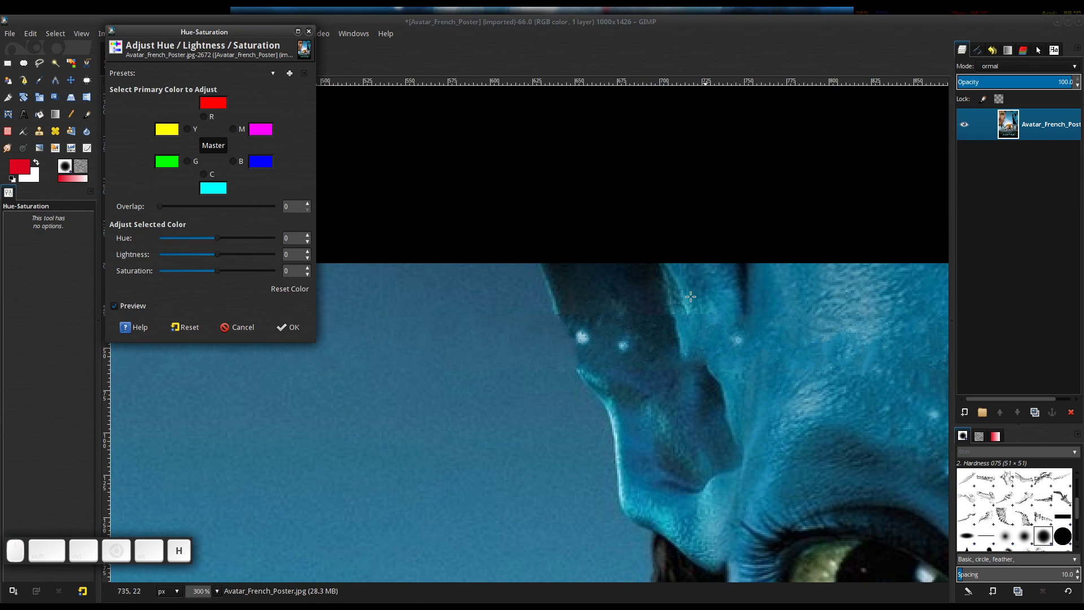
left_click(252, 333)
key("shift+h")
scroll("down", 3)
left_click(701, 289)
left_click_drag(704, 313, 705, 305)
left_click(678, 293)
left_click(685, 315)
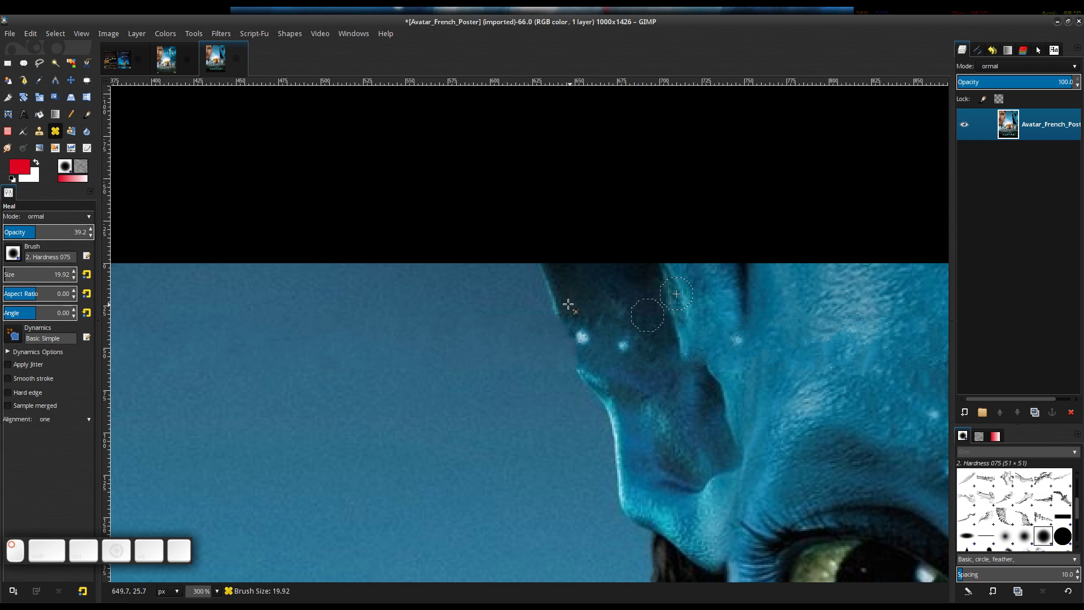
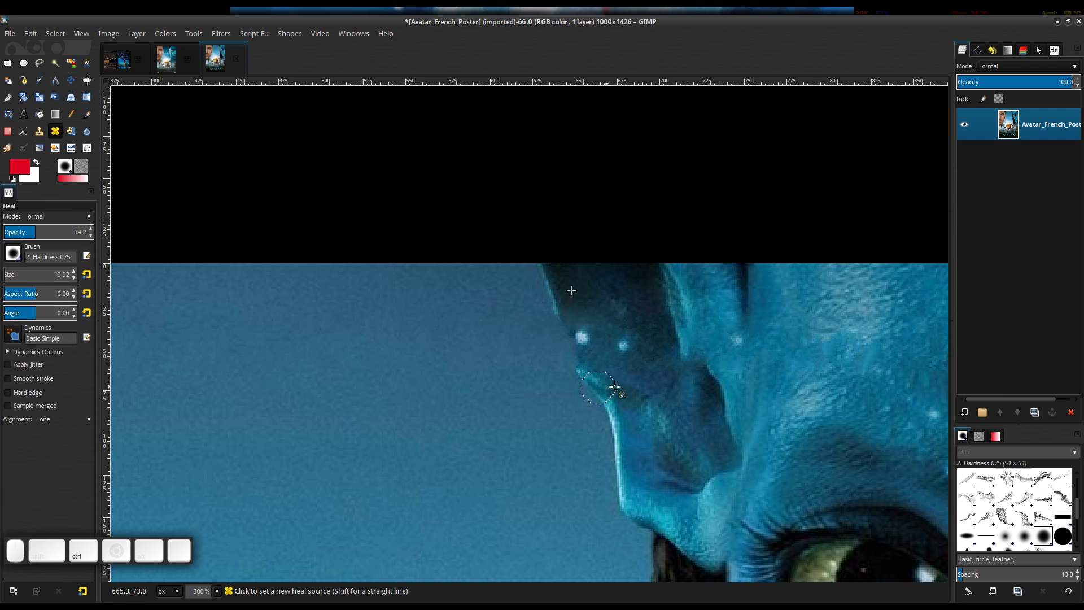
Step: Heal along the head's top outline from a fresh source near the edge
scroll("down", 3)
scroll("up", 3)
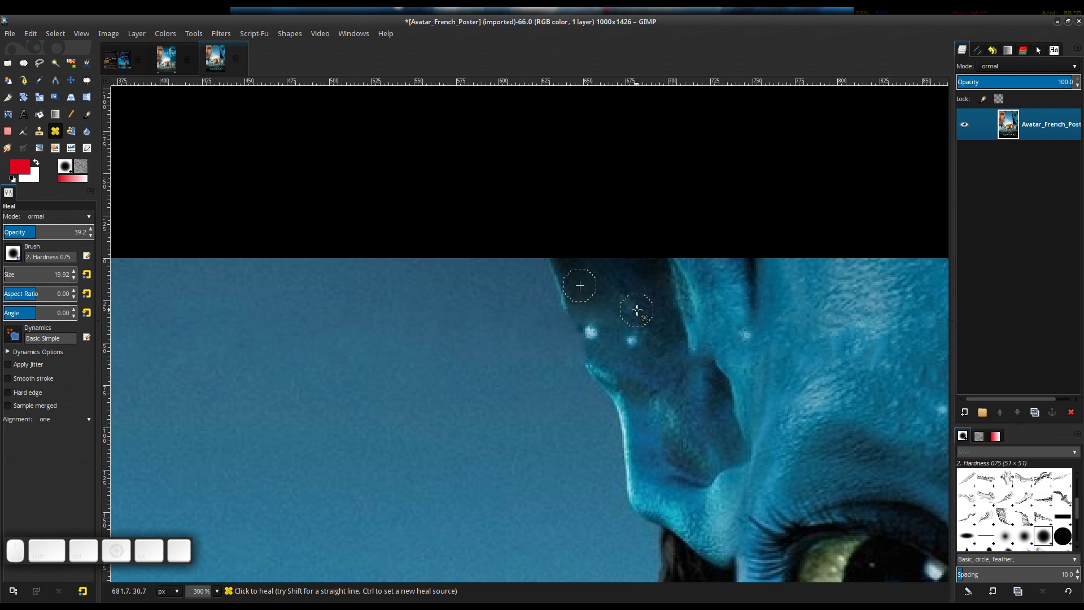
left_click(561, 288)
left_click_drag(583, 333, 569, 313)
left_click(564, 303)
left_click(576, 325)
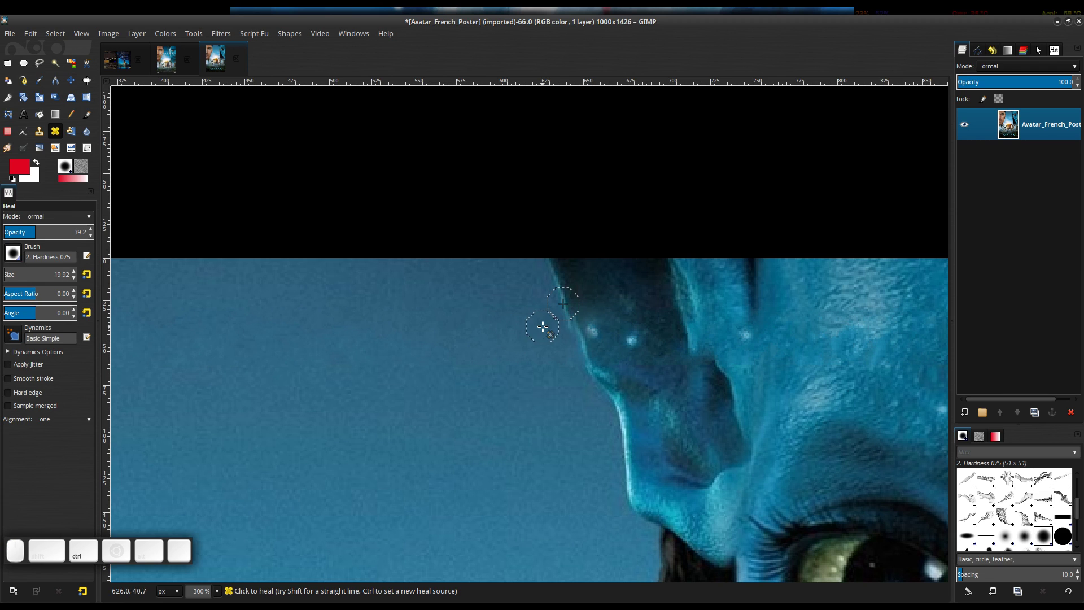
Step: Smudge the head's outline so it blends into the blue sky
key("k")
left_click_drag(556, 320, 552, 312)
left_click(553, 312)
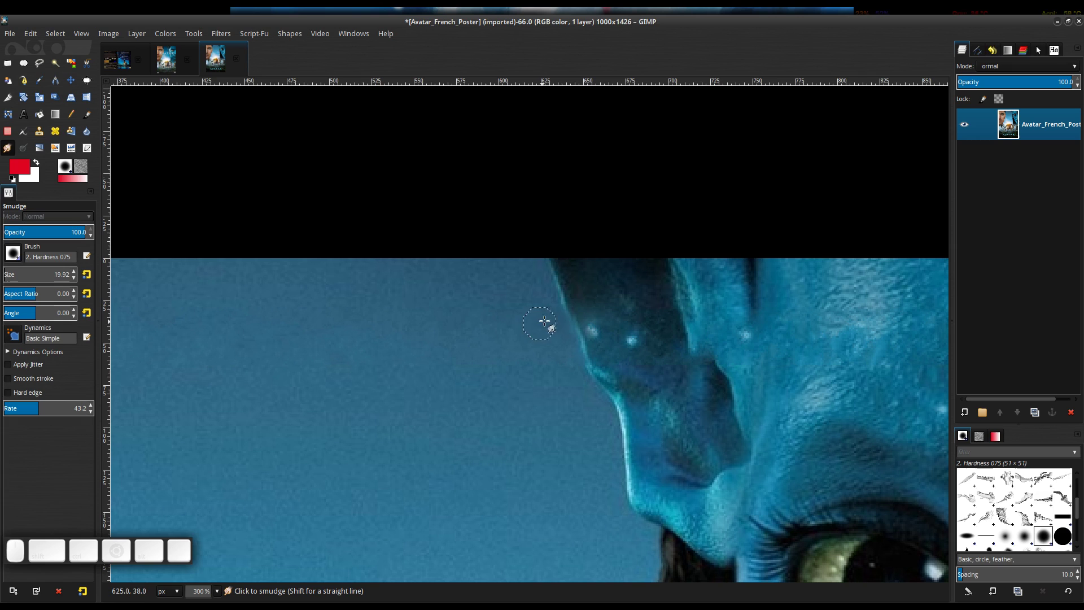
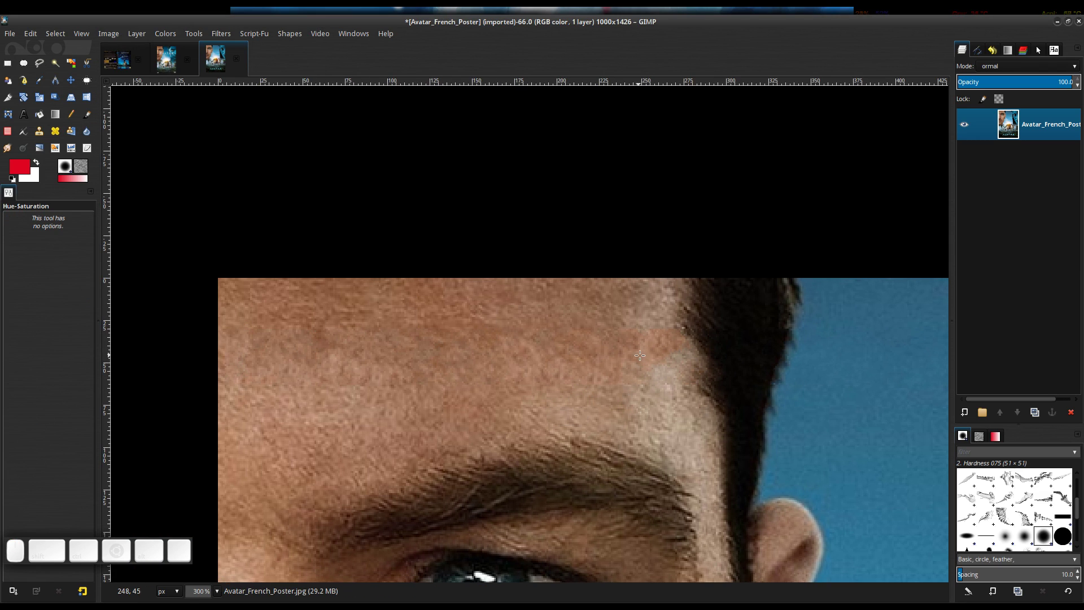
Step: Heal the pale patch by the man's hairline, sampling clean forehead skin
left_click(598, 374)
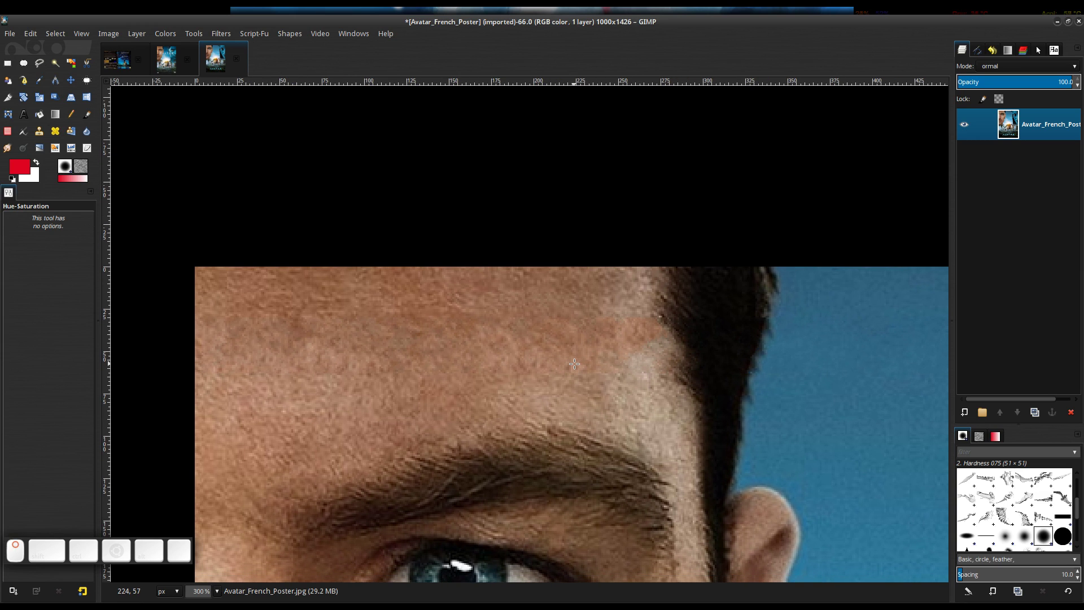
key("shift+h")
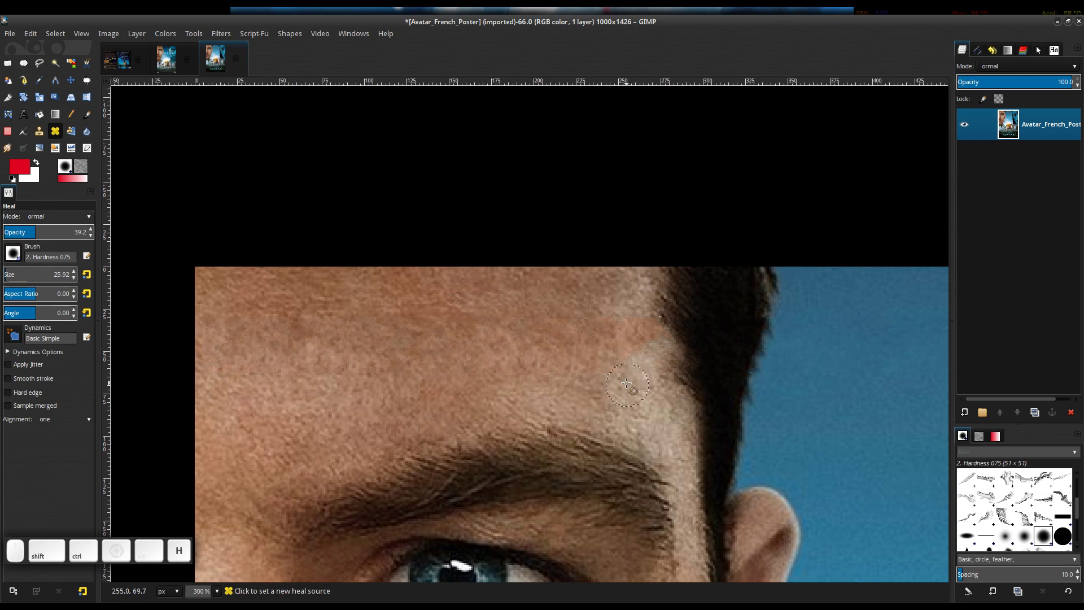
left_click(629, 377)
left_click(621, 338)
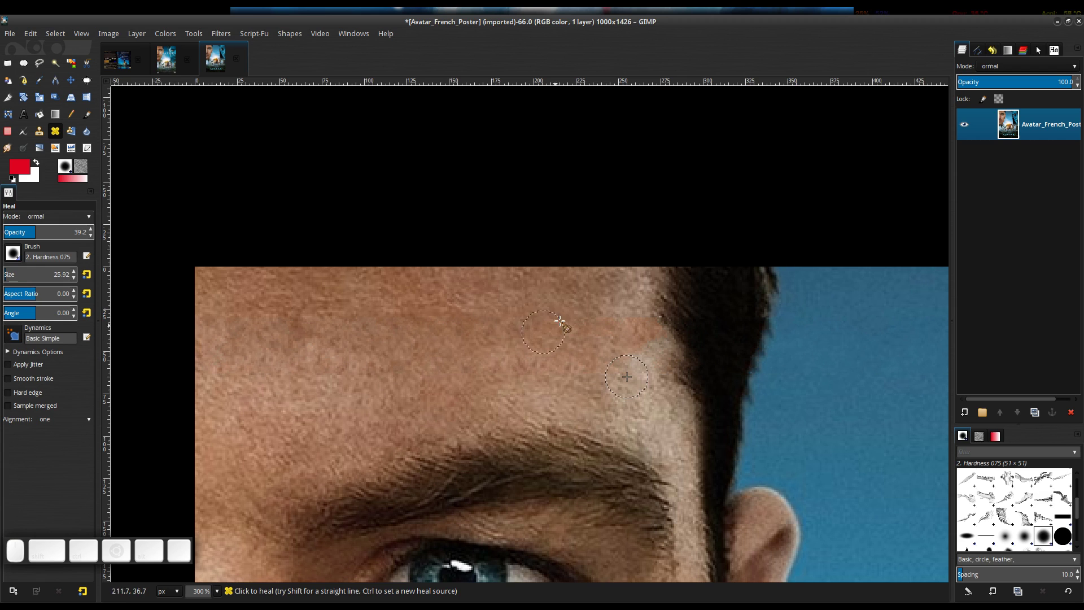
left_click(513, 289)
left_click(546, 310)
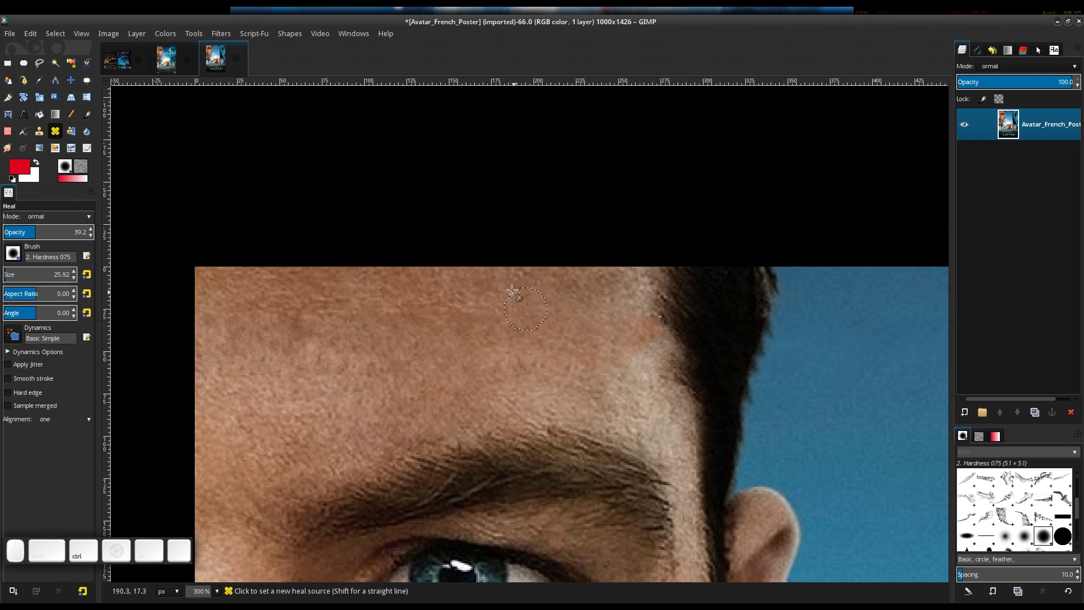
left_click(496, 289)
left_click(469, 309)
Step: Heal the rest of the pale forehead patch, view at actual size and bring up Levels
left_click(355, 388)
left_click(327, 322)
left_click(268, 354)
left_click(237, 318)
key("space")
left_click(497, 337)
left_click(494, 294)
scroll("down", 3)
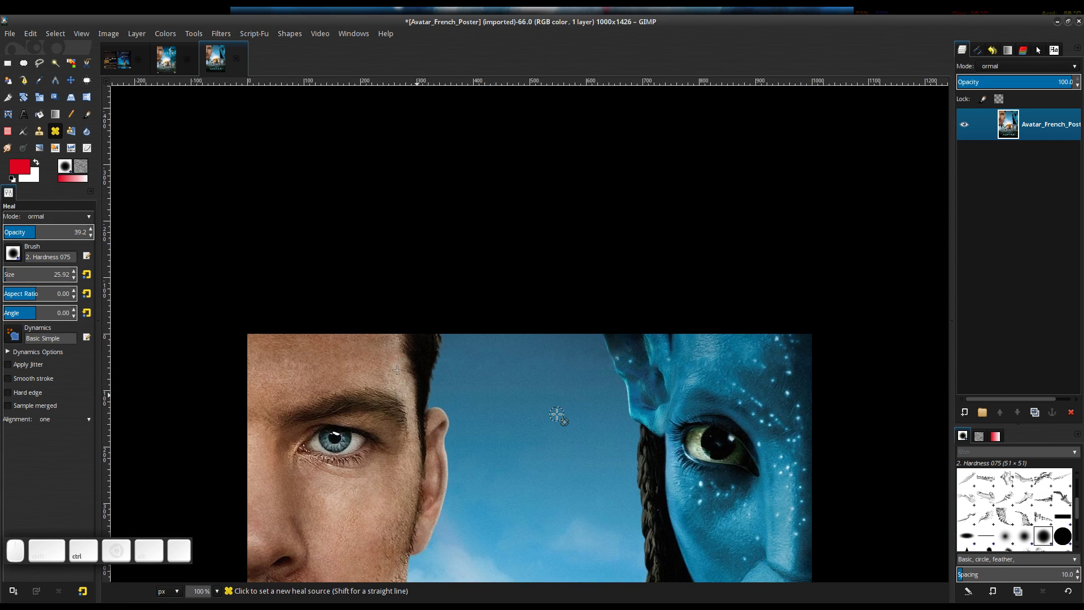
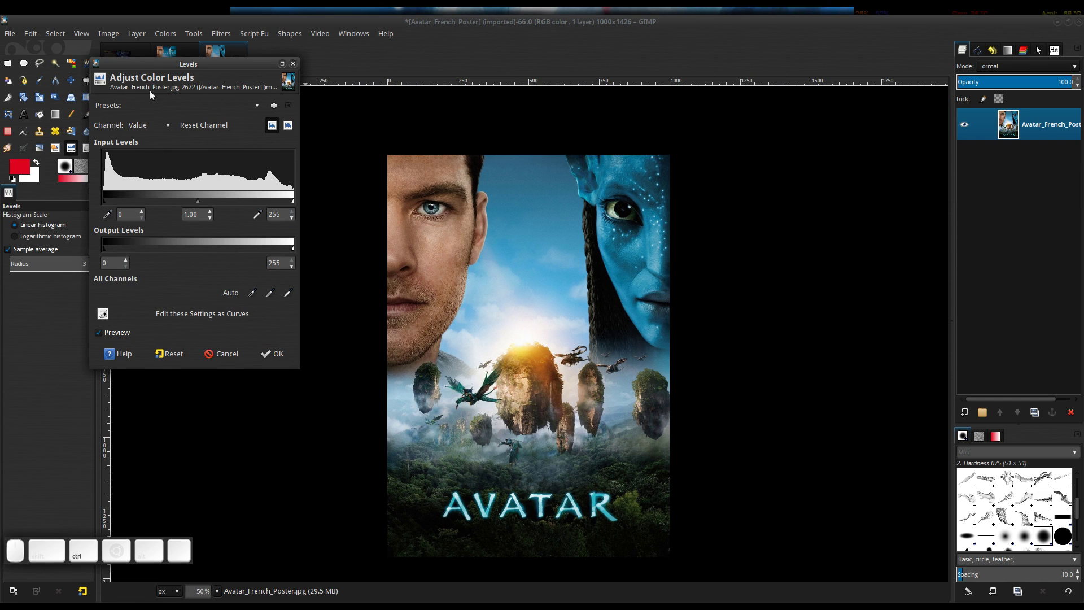
Step: Move the Levels dialog aside and tune the input black point toward 3
left_click(158, 68)
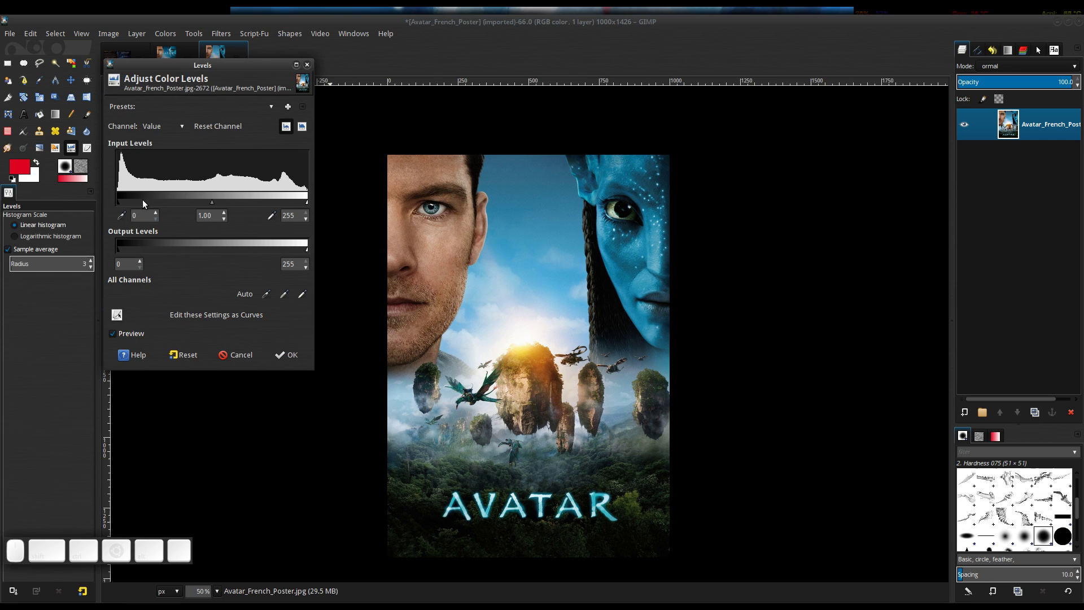
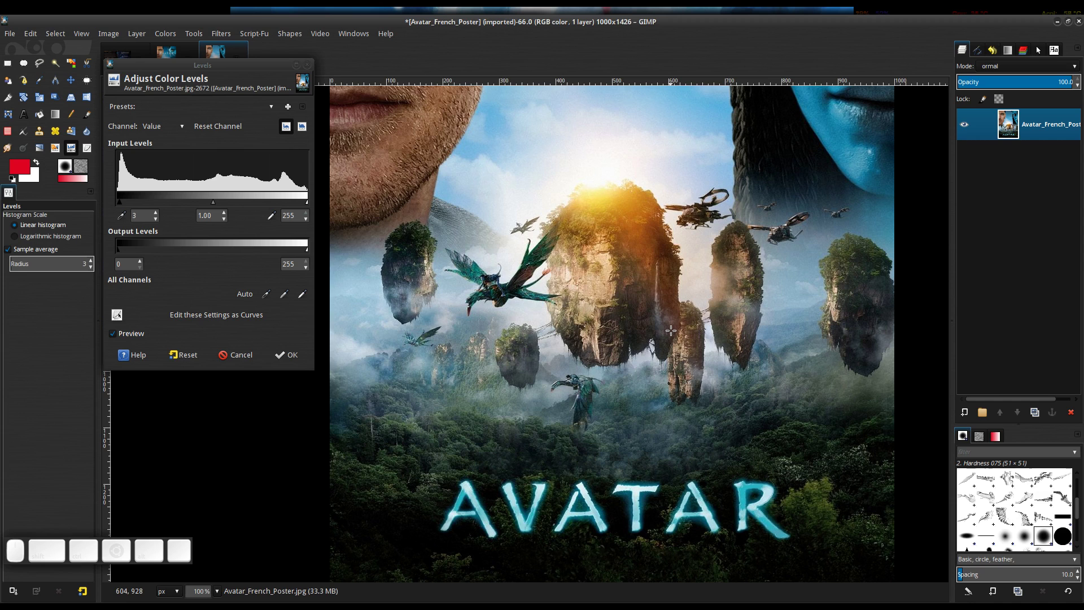
scroll("down", 3)
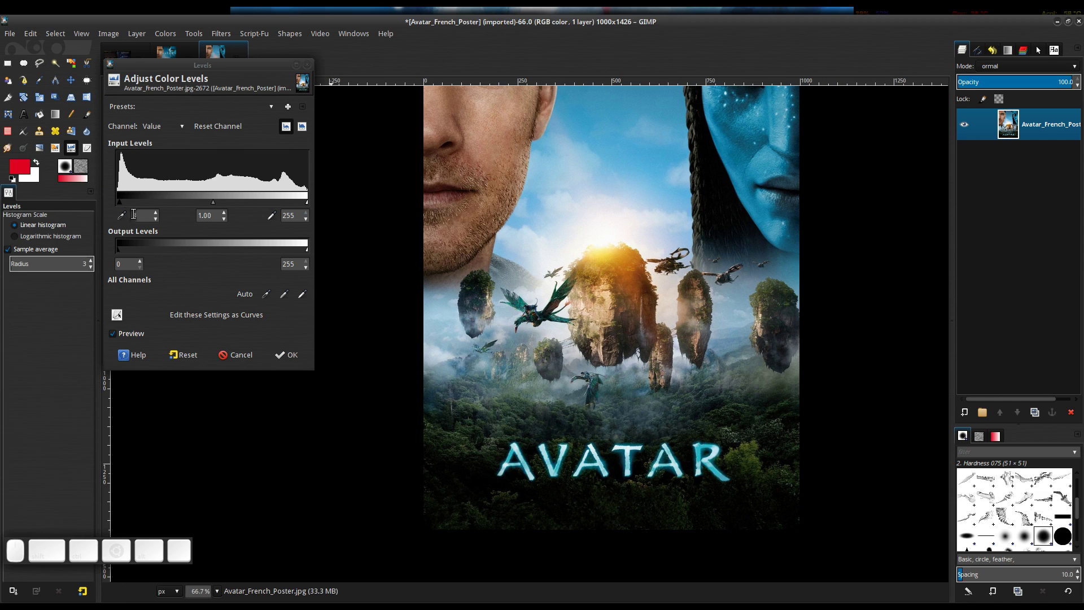
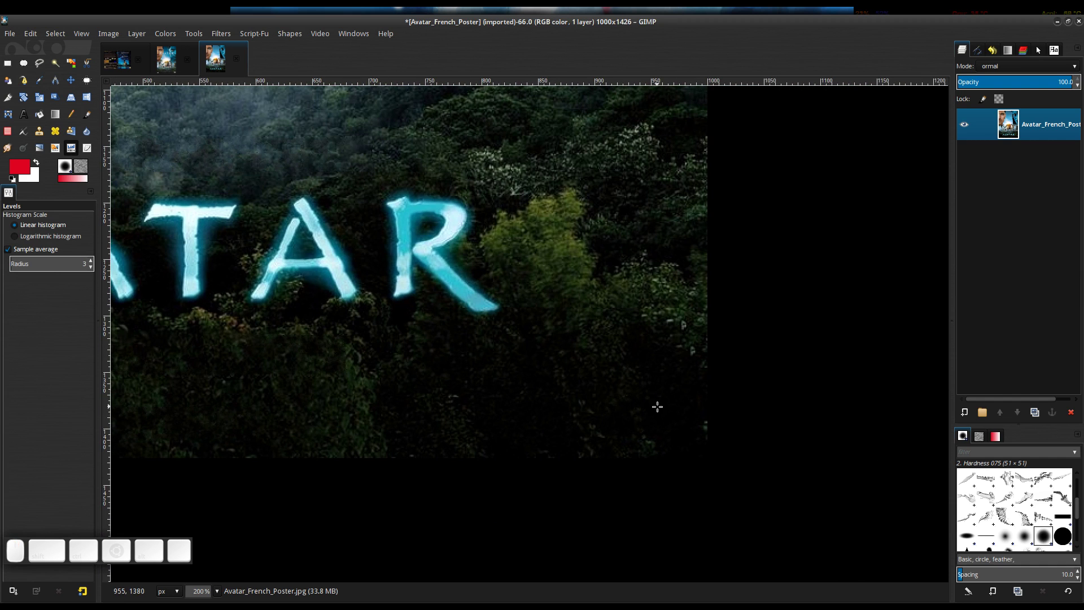
Step: Heal and clone over the dark forest in the bottom-right corner, then look the poster over
key("shift+h")
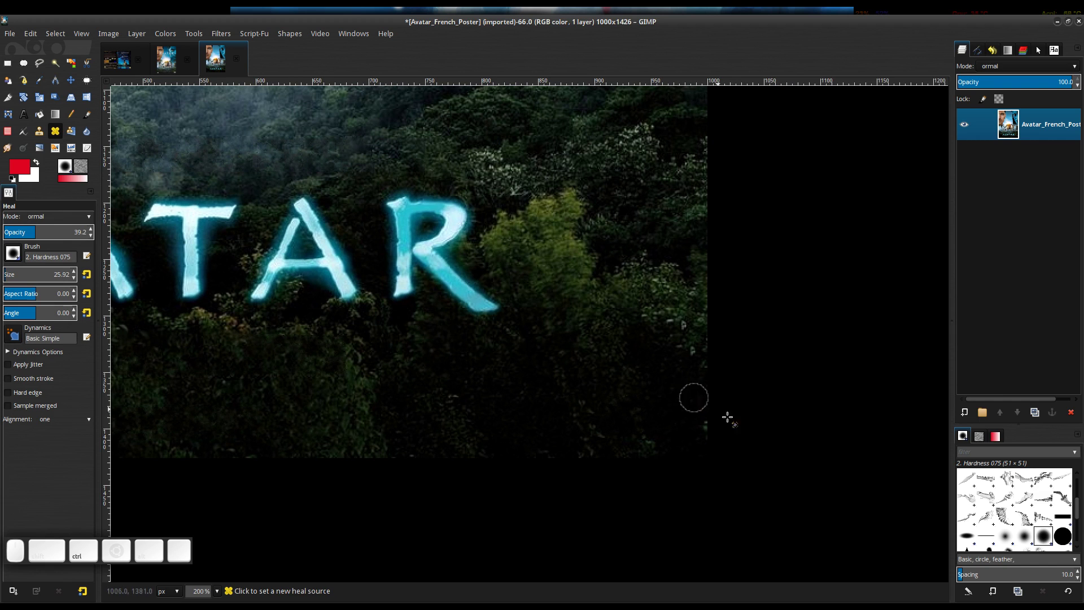
scroll("down", 3)
scroll("up", 3)
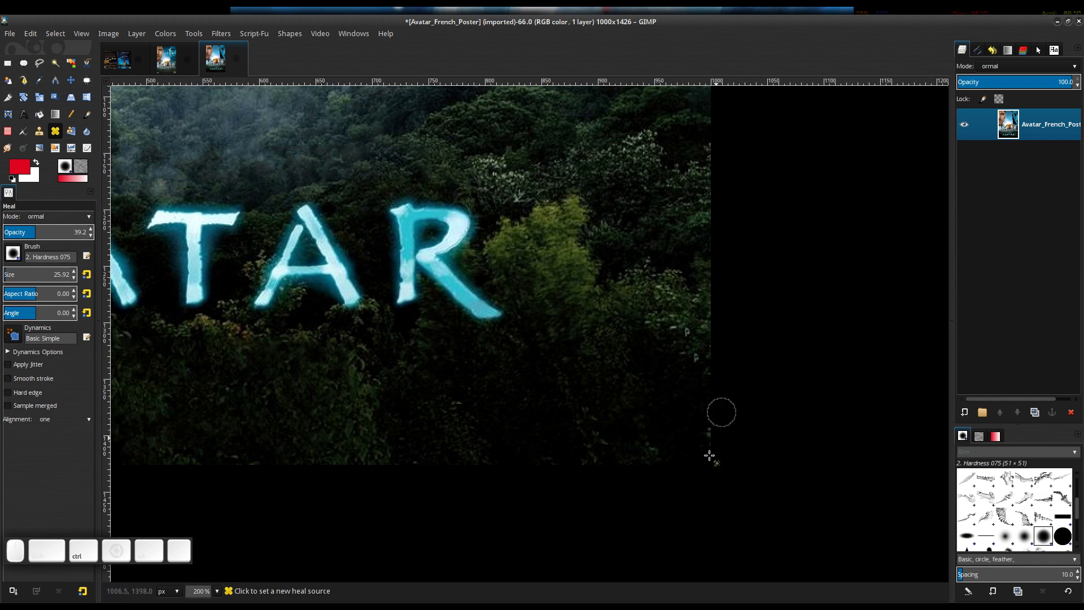
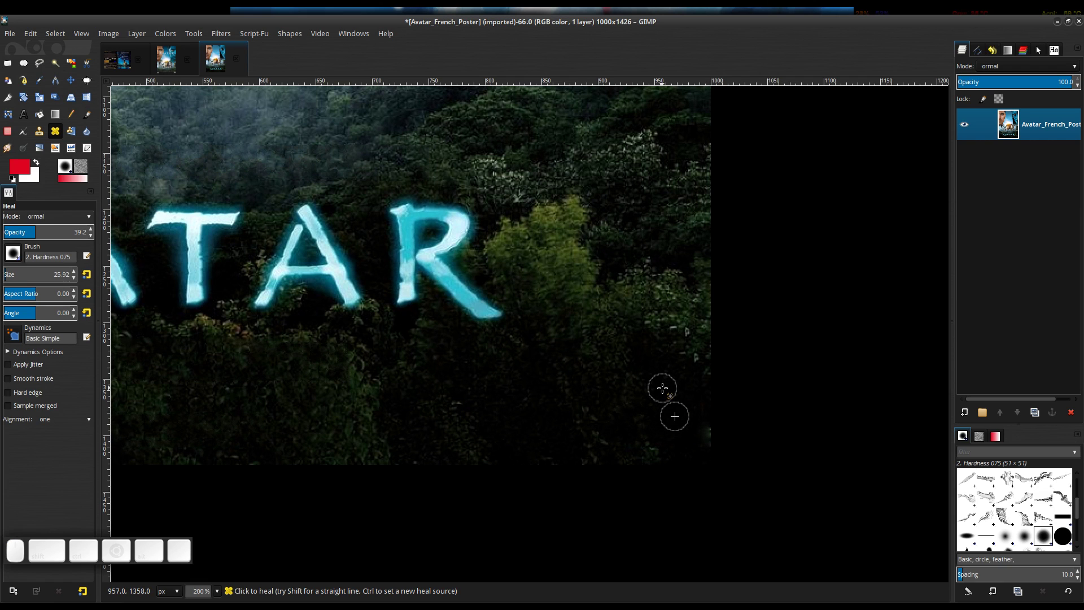
key("ctrl+z")
key("ctrl+c")
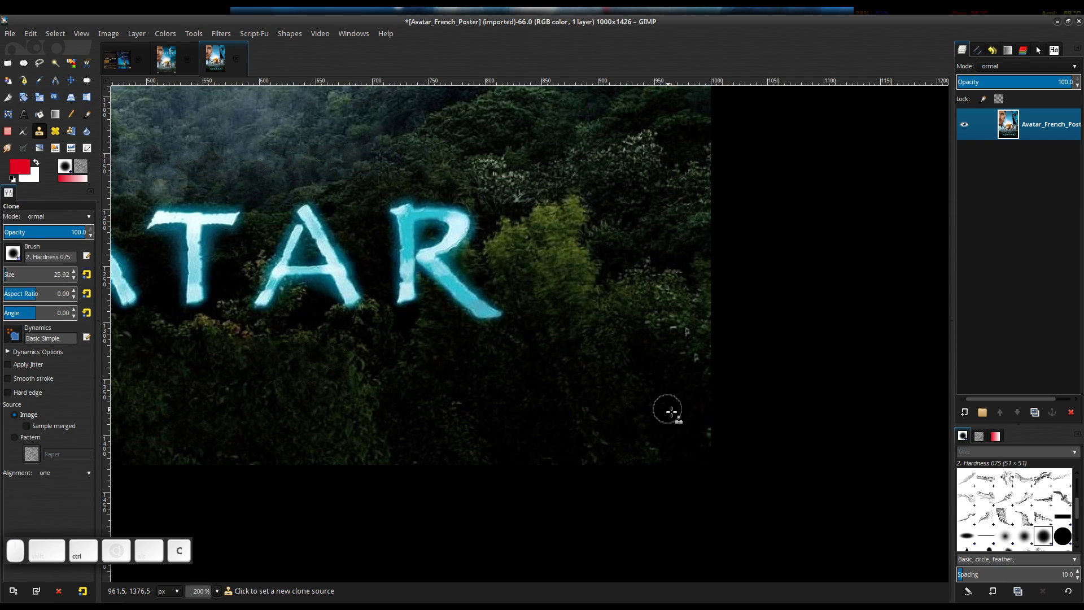
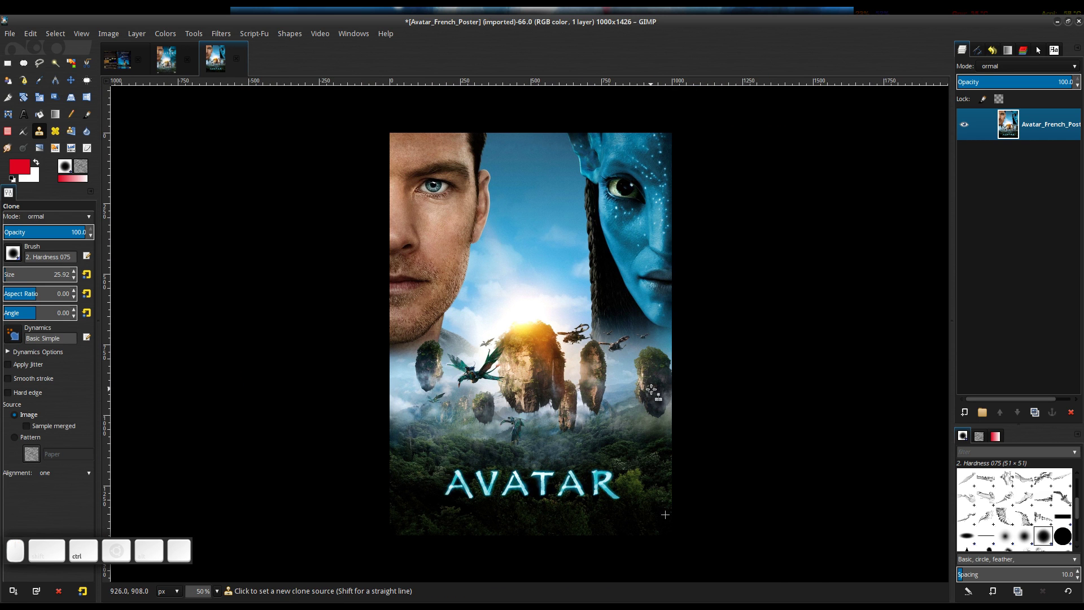
scroll("up", 3)
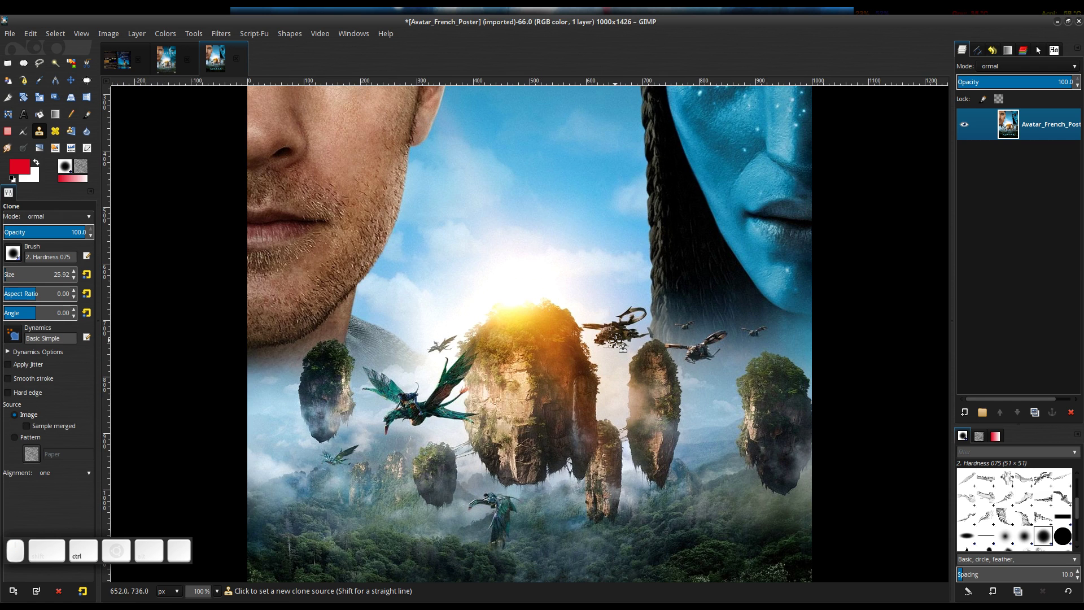
scroll("down", 3)
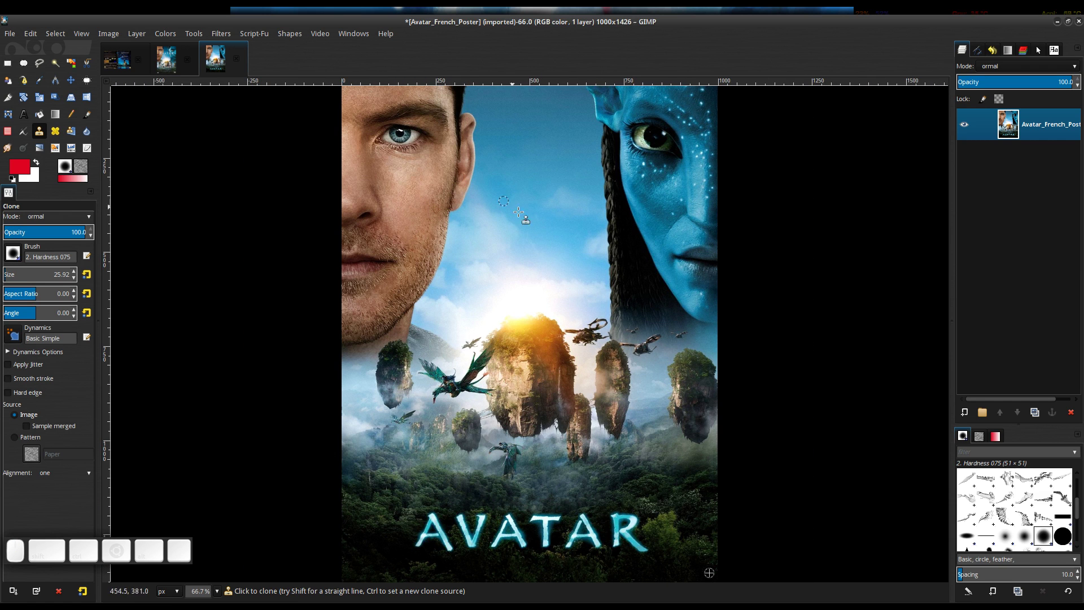